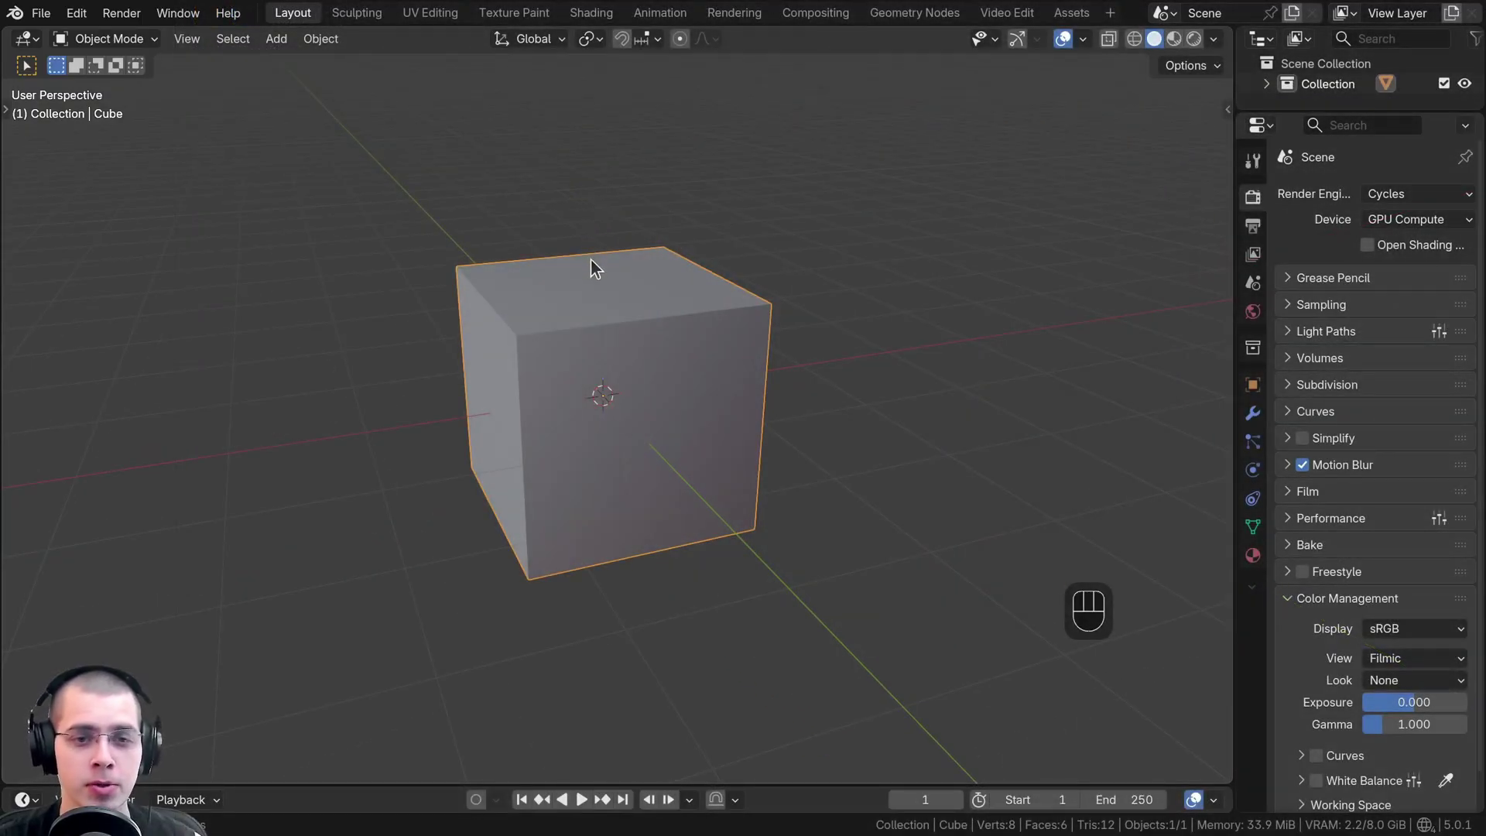
Inspect the default cube's flat facets while toggling between Edit and Object Mode
{"action": "left_click_drag", "start_coordinate": [595, 265], "coordinate": [459, 285]}
{"action": "left_click_drag", "start_coordinate": [569, 443], "coordinate": [638, 440]}
{"action": "left_click_drag", "start_coordinate": [610, 383], "coordinate": [572, 390]}
{"action": "middle_click", "coordinate": [552, 372]}
{"action": "middle_click", "coordinate": [609, 360]}
{"action": "key", "text": "Tab"}
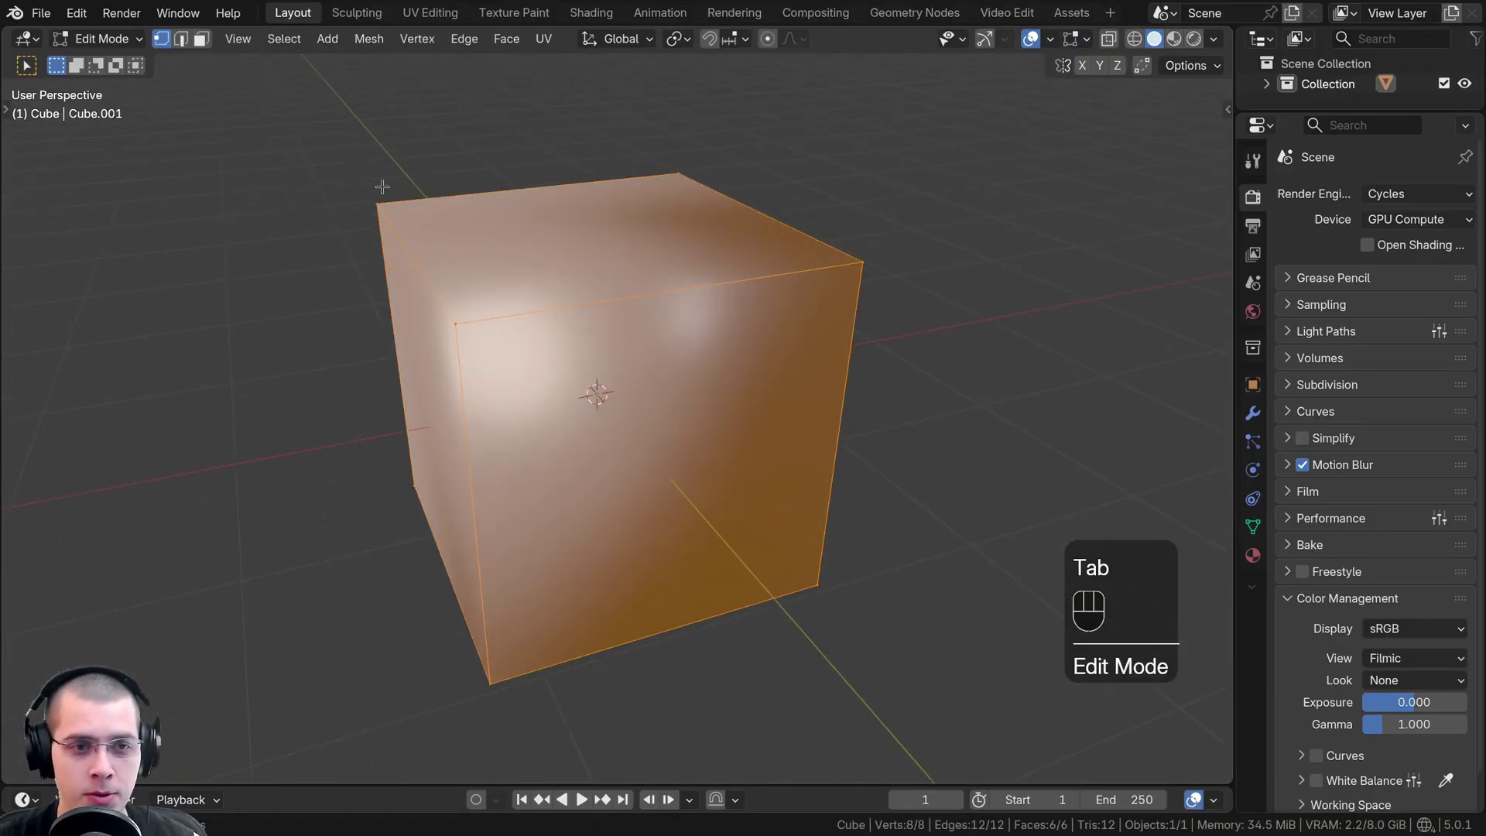
{"action": "key", "text": "Tab"}
{"action": "key", "text": "w"}
{"action": "left_click_drag", "start_coordinate": [474, 262], "coordinate": [446, 290]}
{"action": "key", "text": "Tab"}
{"action": "key", "text": "Tab"}
{"action": "key", "text": "w"}
{"action": "left_click_drag", "start_coordinate": [549, 252], "coordinate": [514, 215]}
{"action": "key", "text": "Tab"}
{"action": "left_click", "coordinate": [550, 217]}
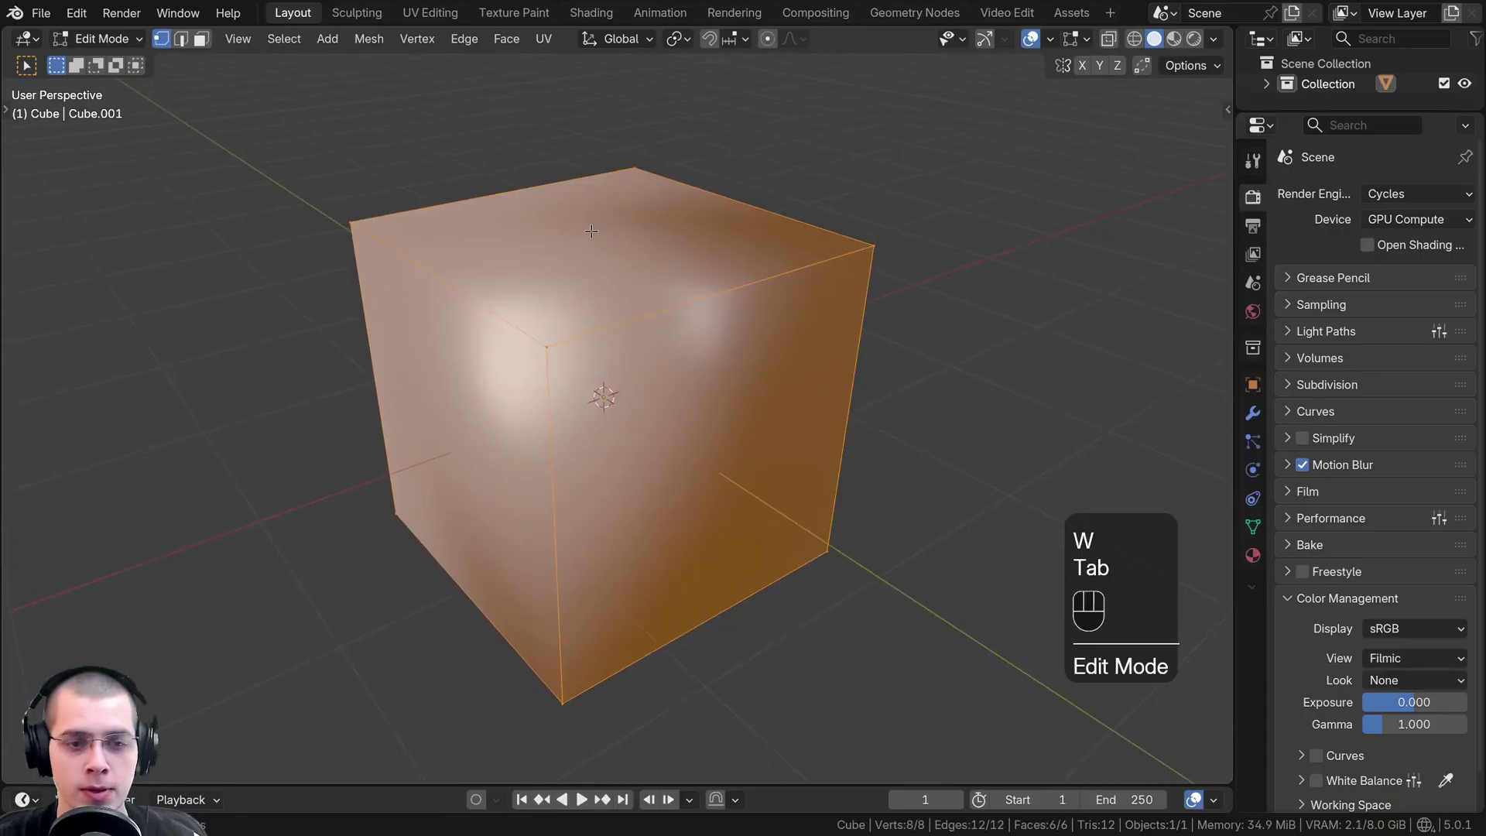
Apply Shade Smooth to the cube and orbit to check the soft blended highlights
{"action": "key", "text": "Tab"}
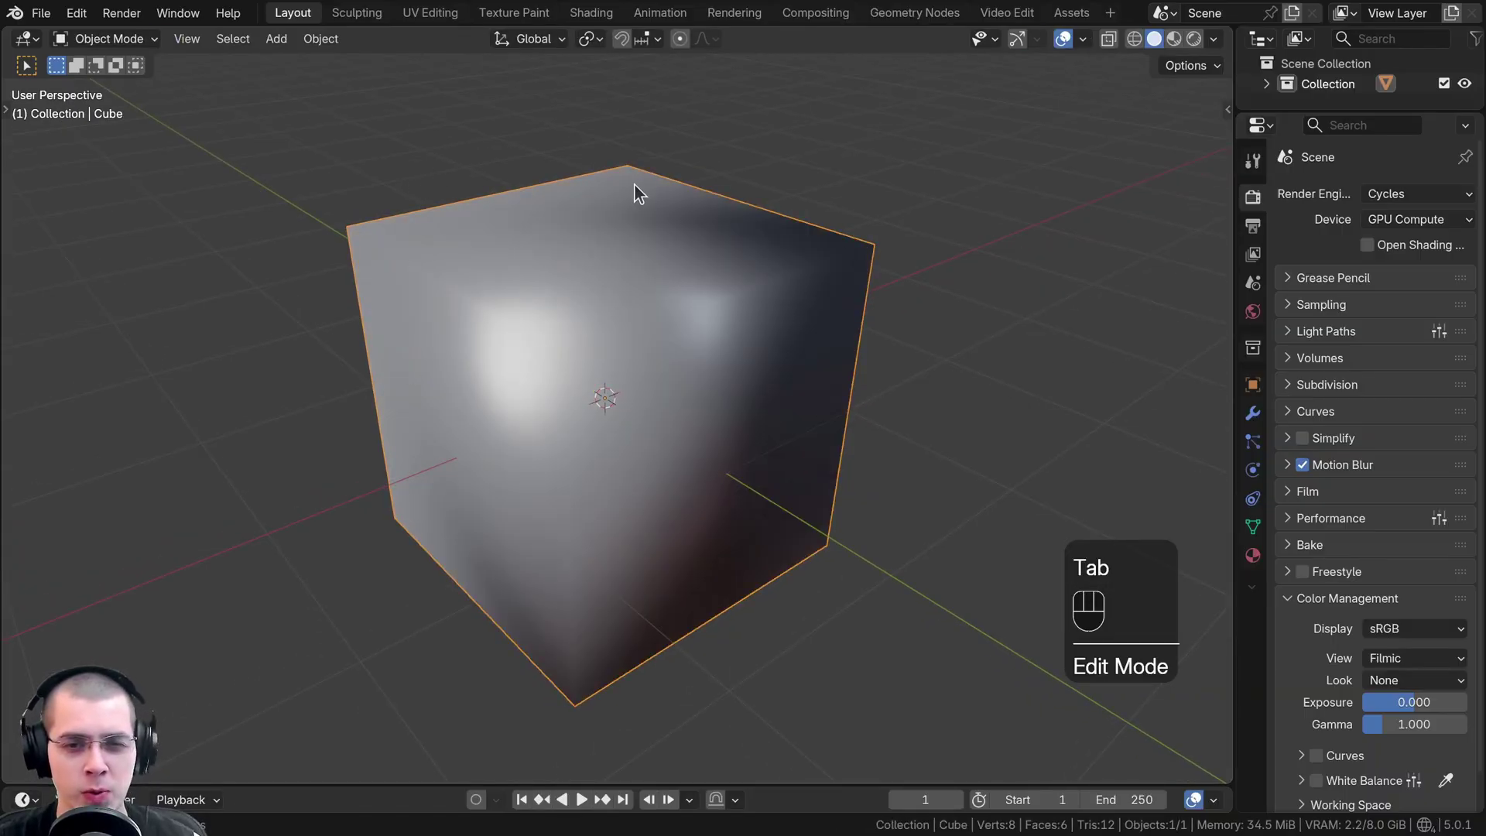
{"action": "left_click", "coordinate": [587, 189]}
{"action": "left_click", "coordinate": [617, 380]}
{"action": "left_click", "coordinate": [564, 380]}
{"action": "left_click_drag", "start_coordinate": [596, 399], "coordinate": [650, 401]}
{"action": "left_click_drag", "start_coordinate": [614, 383], "coordinate": [544, 356]}
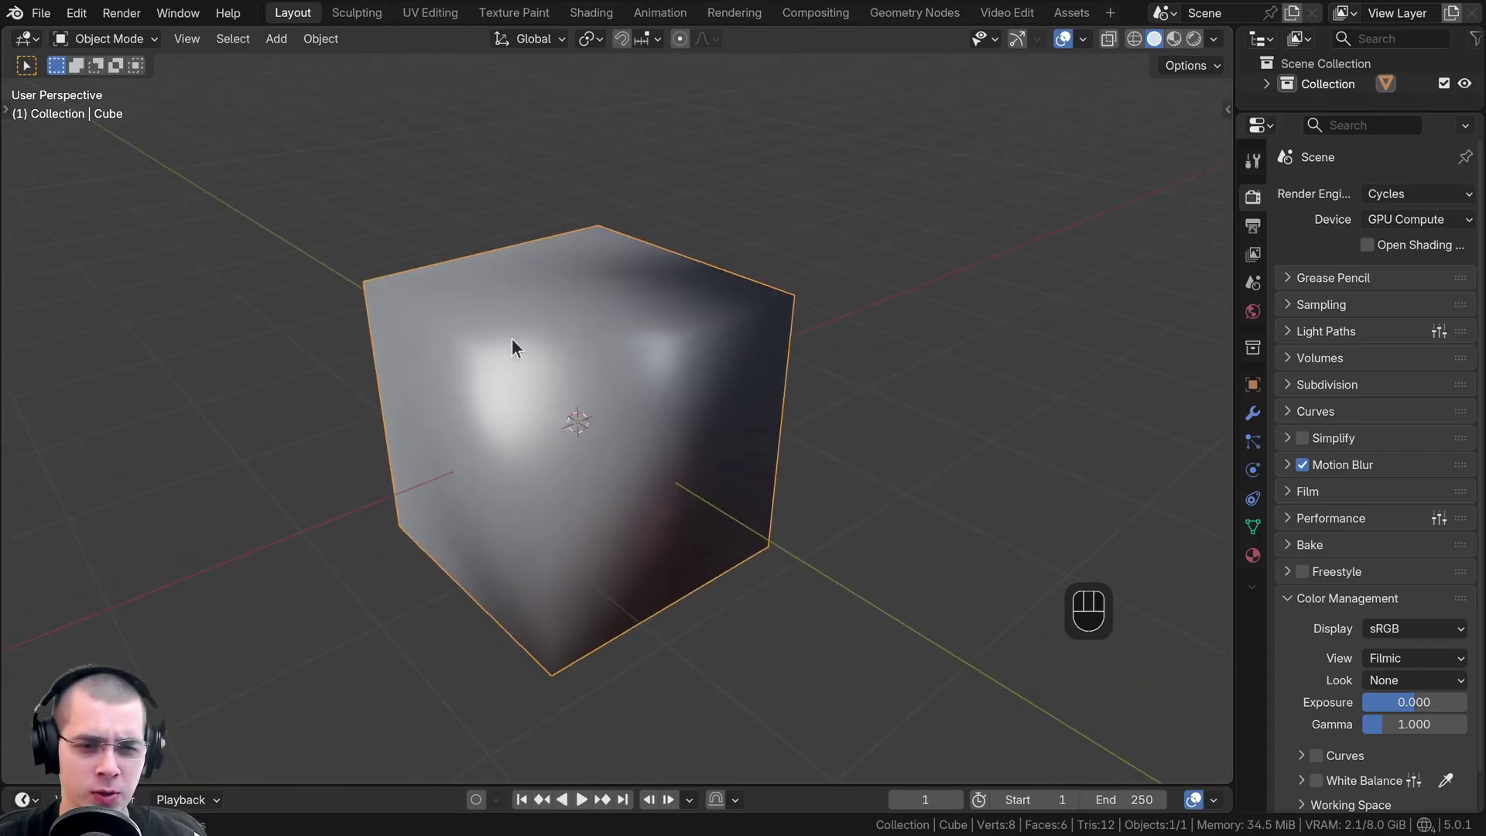
{"action": "left_click_drag", "start_coordinate": [554, 392], "coordinate": [444, 318]}
{"action": "left_click_drag", "start_coordinate": [504, 295], "coordinate": [614, 328]}
{"action": "left_click_drag", "start_coordinate": [594, 330], "coordinate": [615, 325]}
{"action": "middle_click", "coordinate": [736, 362]}
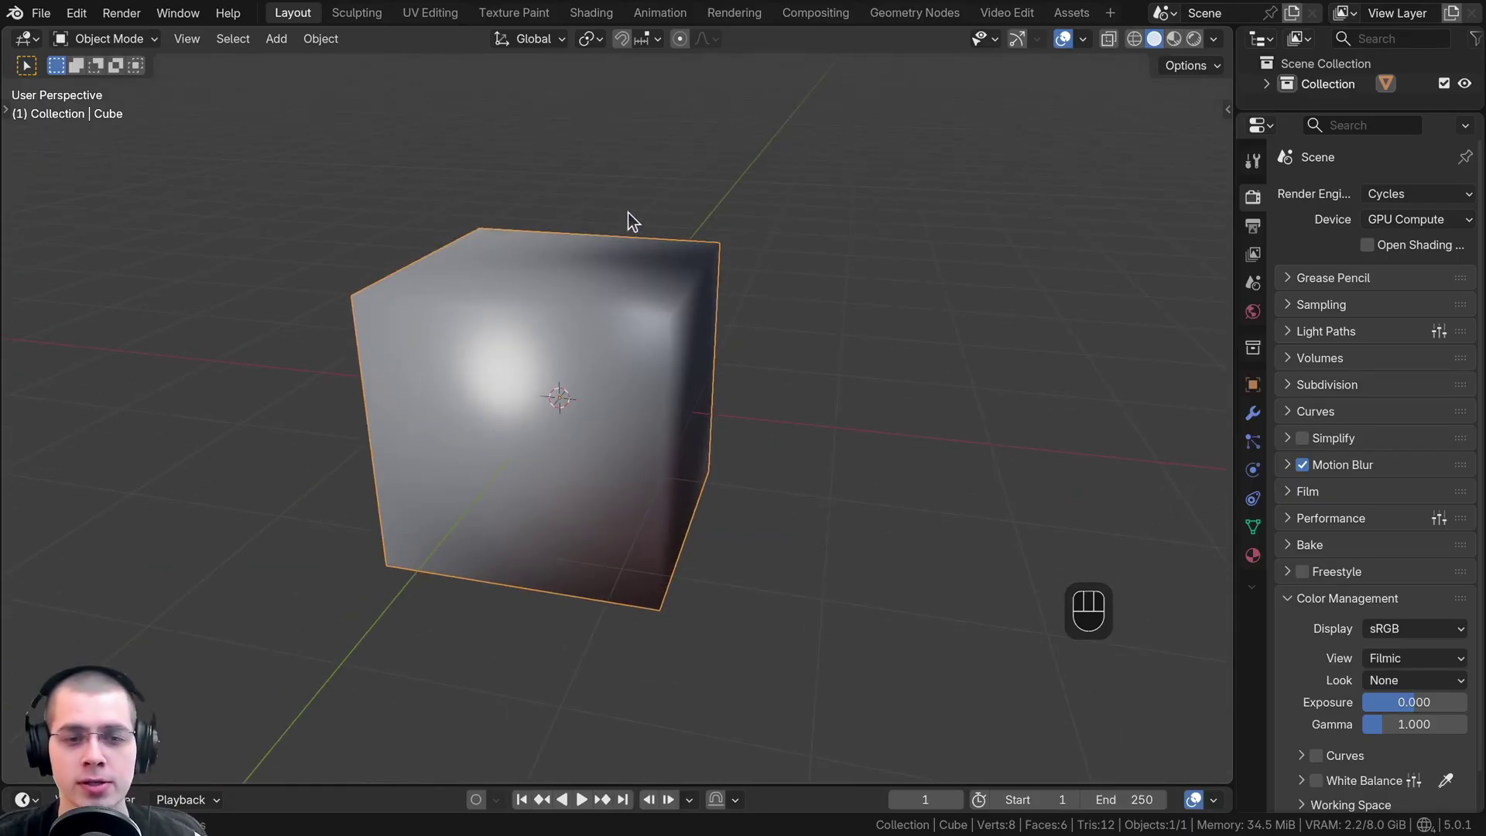
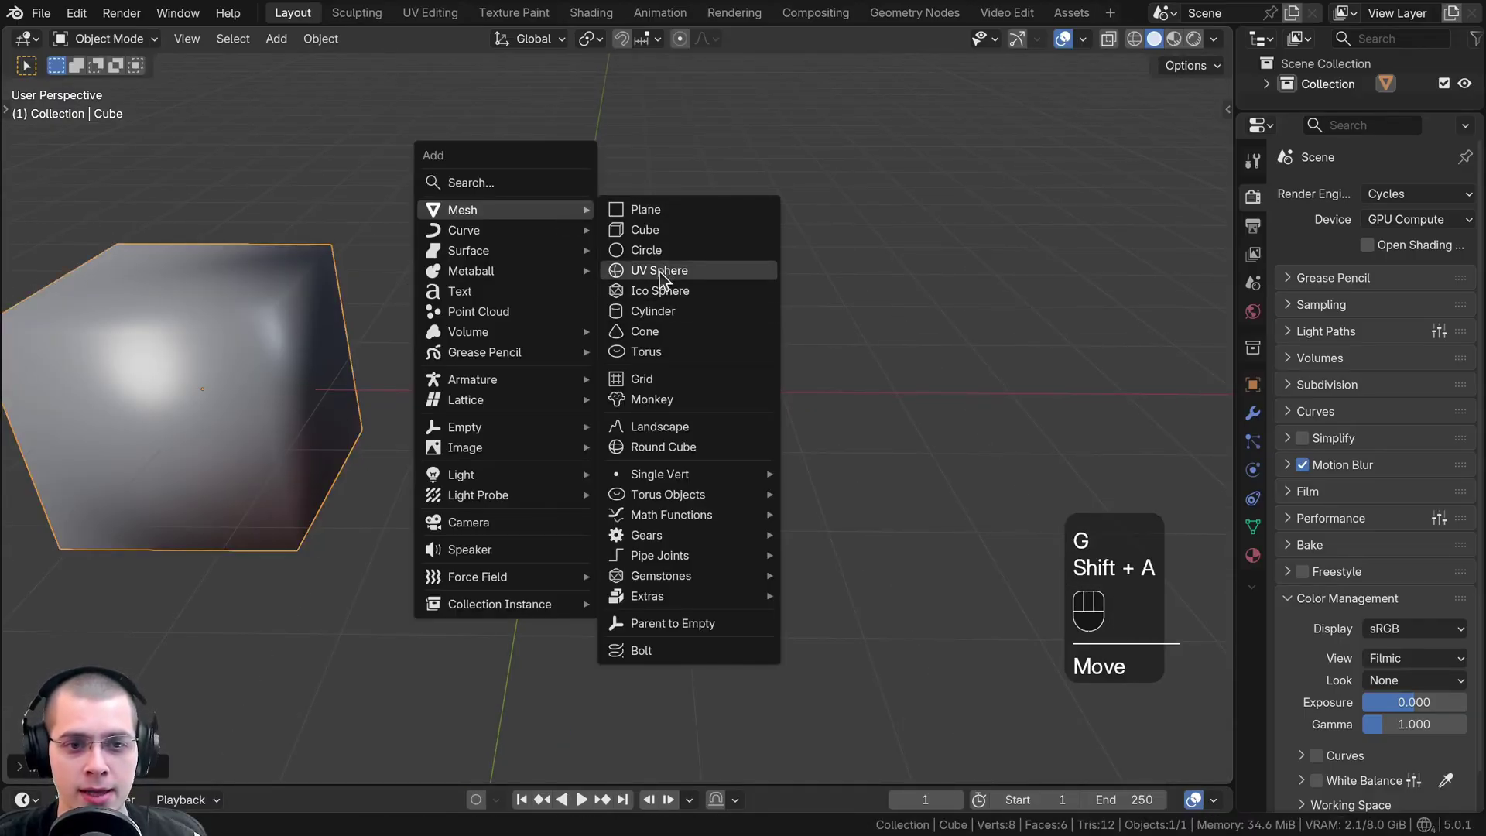
Add a UV sphere beside the cube and frame both objects in the viewport
{"action": "left_click_drag", "start_coordinate": [571, 280], "coordinate": [594, 280]}
{"action": "left_click_drag", "start_coordinate": [594, 279], "coordinate": [473, 277]}
{"action": "left_click_drag", "start_coordinate": [490, 299], "coordinate": [527, 293]}
{"action": "left_click_drag", "start_coordinate": [676, 440], "coordinate": [684, 448]}
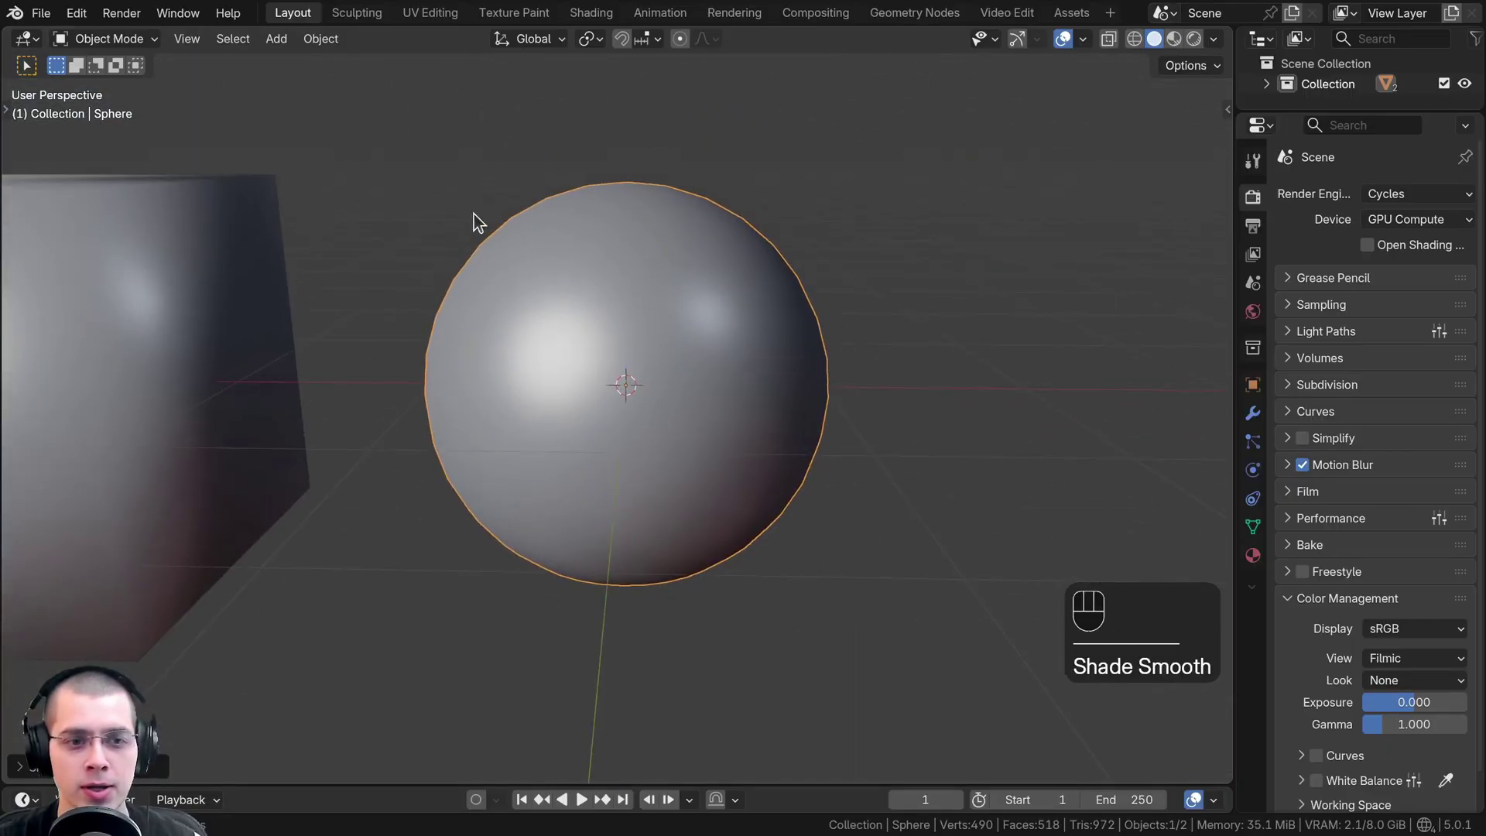
{"action": "middle_click", "coordinate": [813, 292]}
{"action": "middle_click", "coordinate": [831, 297]}
{"action": "key", "text": "w"}
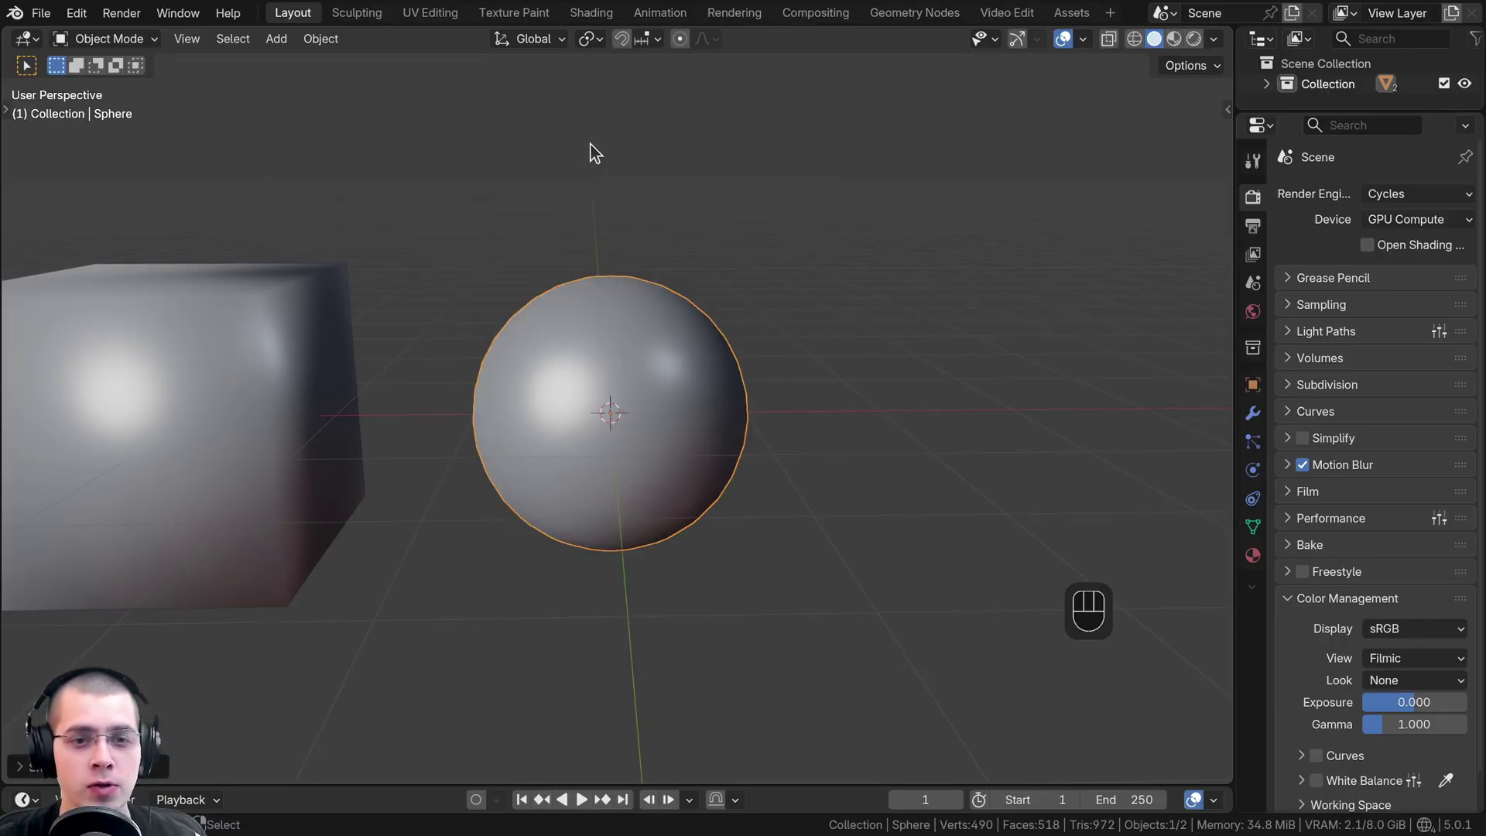
Add a cylinder from the Shift+A mesh list and scale it up next to the sphere
{"action": "key", "text": "shift+a"}
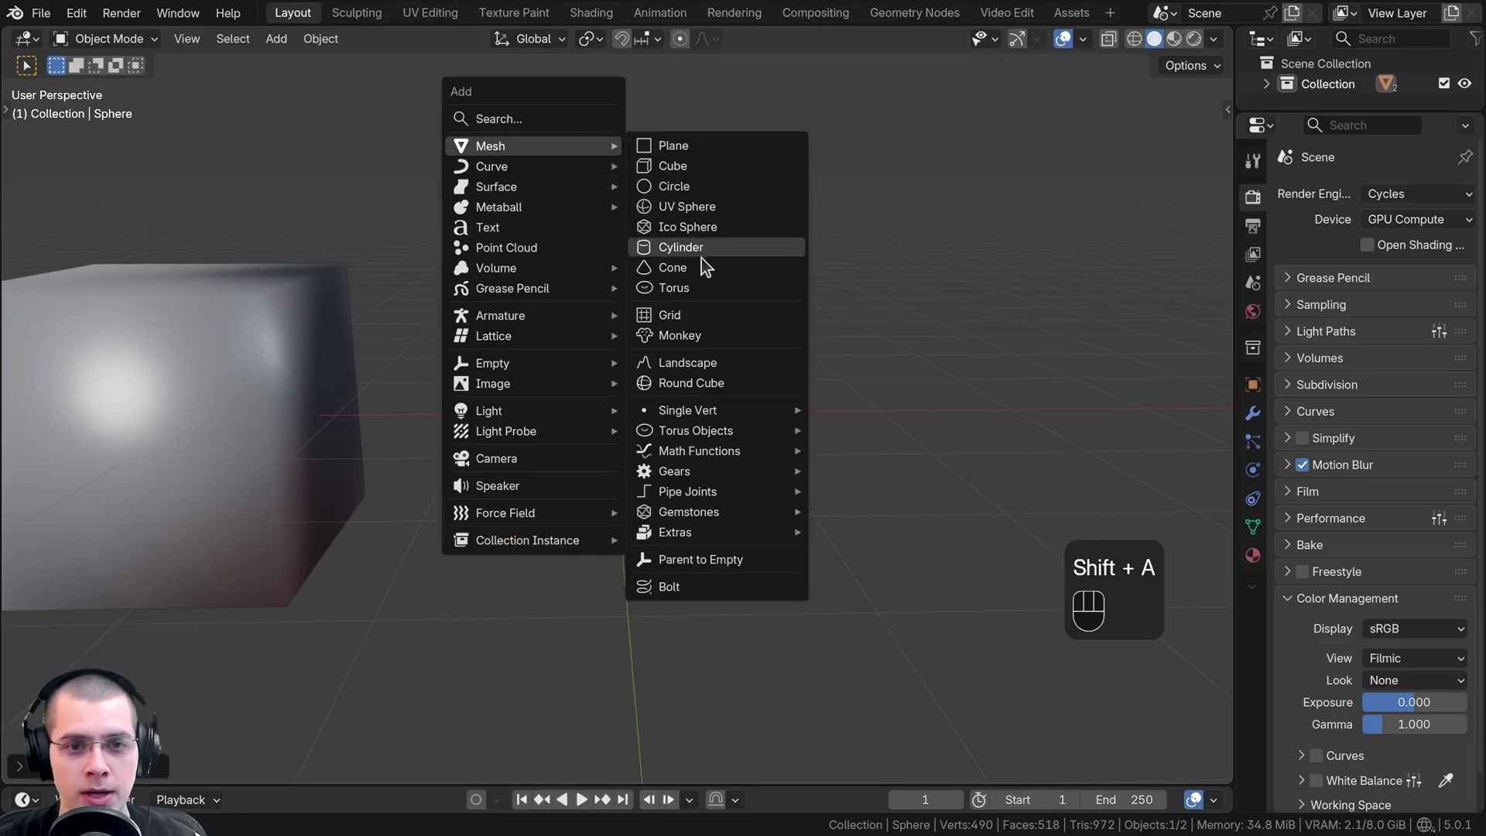
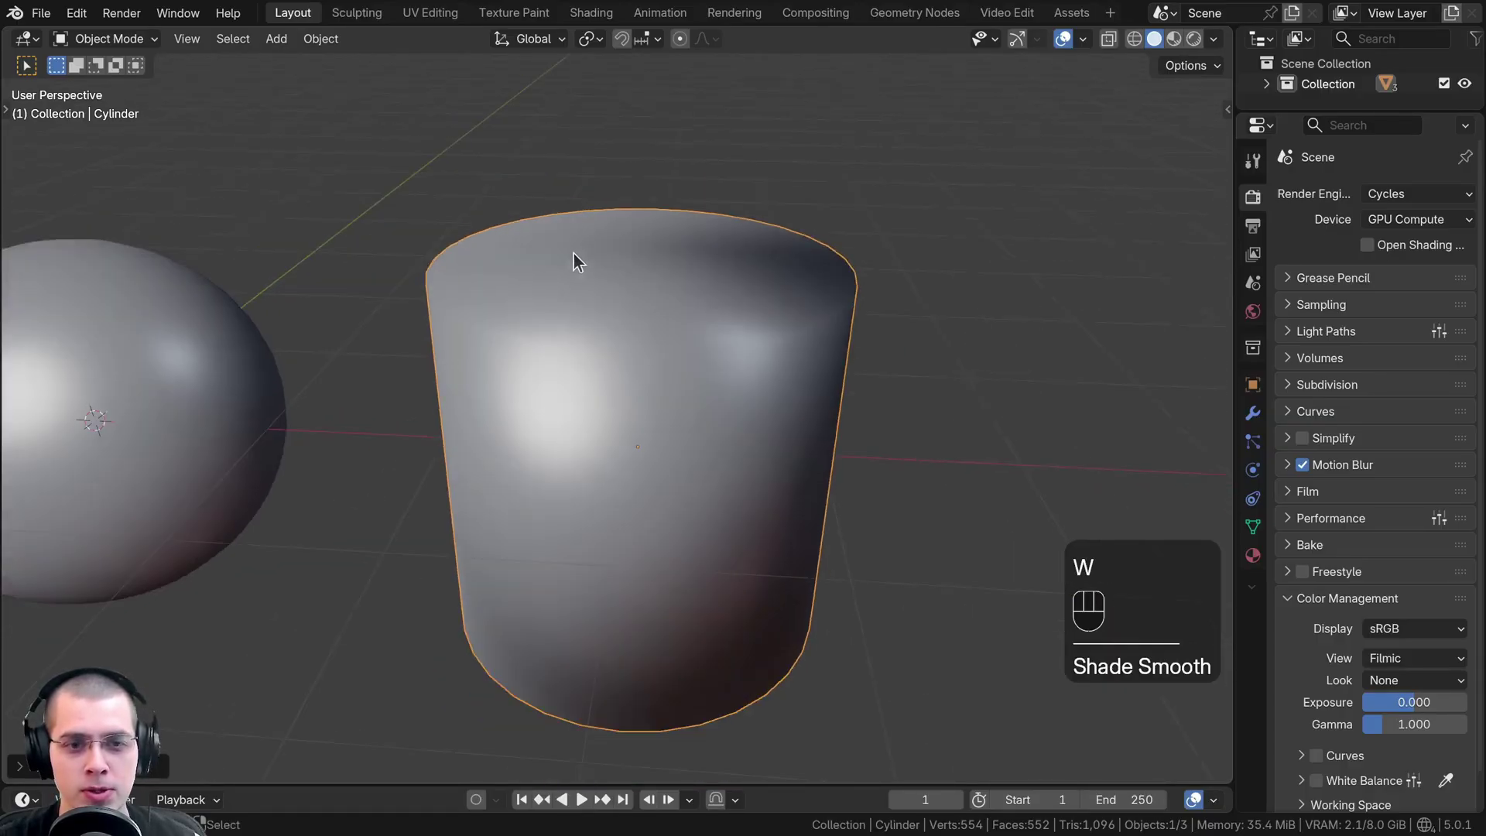
{"action": "left_click_drag", "start_coordinate": [582, 297], "coordinate": [593, 272]}
{"action": "left_click", "coordinate": [735, 307]}
{"action": "middle_click", "coordinate": [767, 316]}
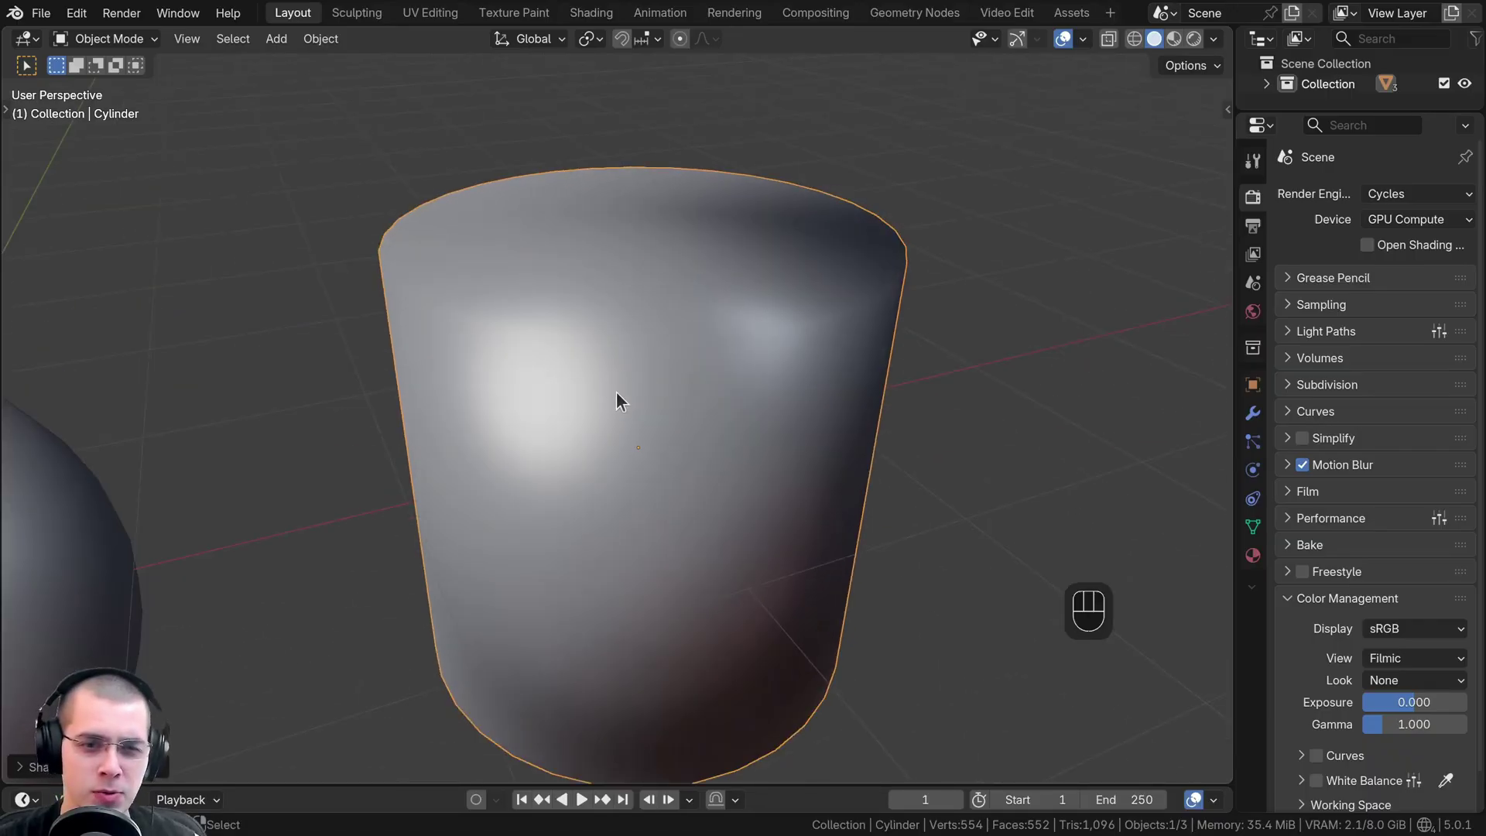
{"action": "left_click_drag", "start_coordinate": [721, 347], "coordinate": [498, 277]}
{"action": "left_click_drag", "start_coordinate": [464, 321], "coordinate": [539, 275]}
{"action": "middle_click", "coordinate": [537, 290]}
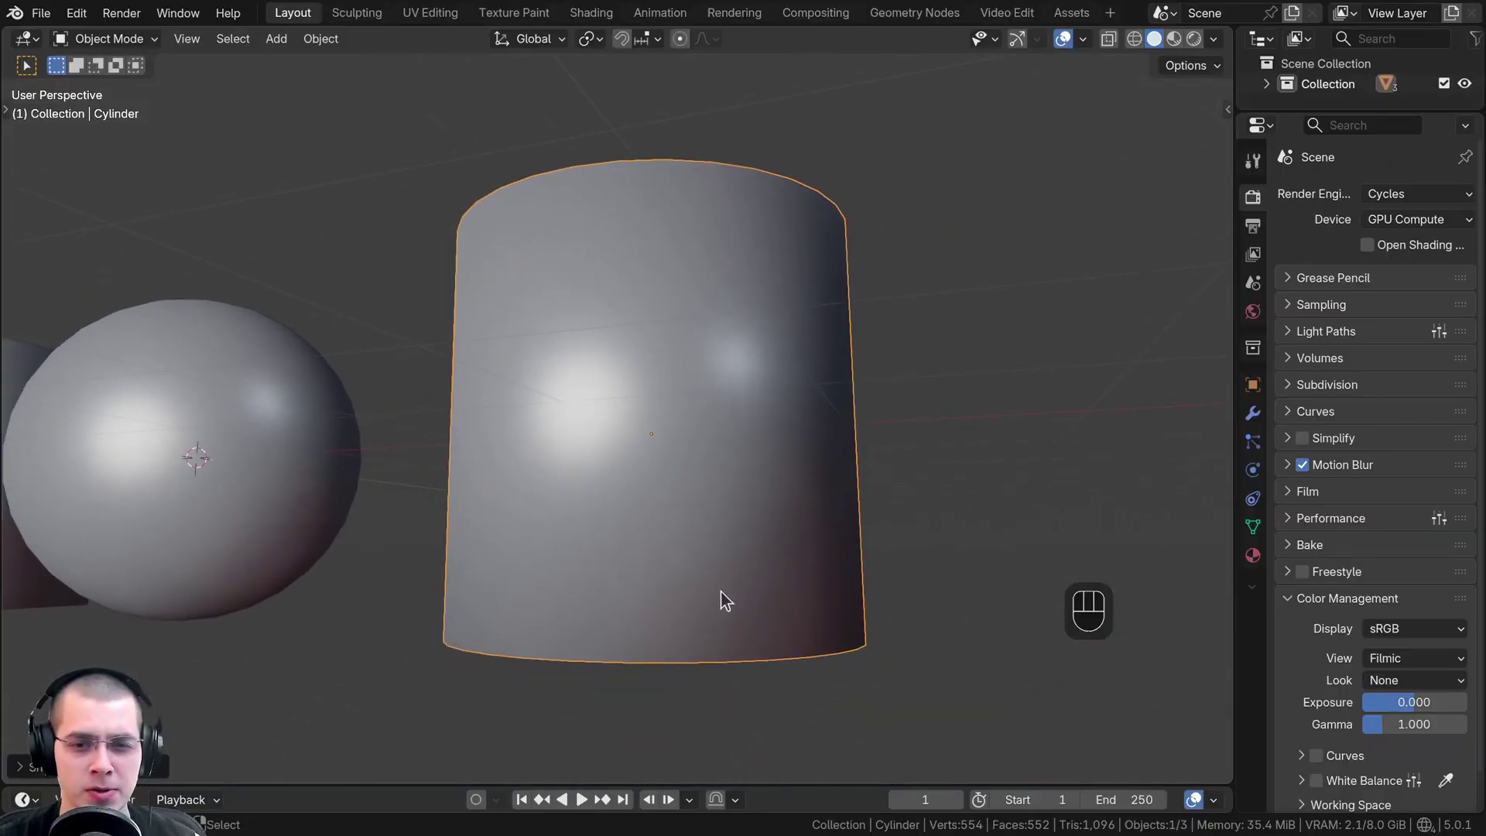
Orbit around the cylinder's rim to study its shading, then leave Edit Mode
{"action": "left_click_drag", "start_coordinate": [730, 395], "coordinate": [722, 417]}
{"action": "key", "text": "w"}
{"action": "left_click_drag", "start_coordinate": [664, 333], "coordinate": [729, 368]}
{"action": "left_click_drag", "start_coordinate": [680, 389], "coordinate": [632, 405]}
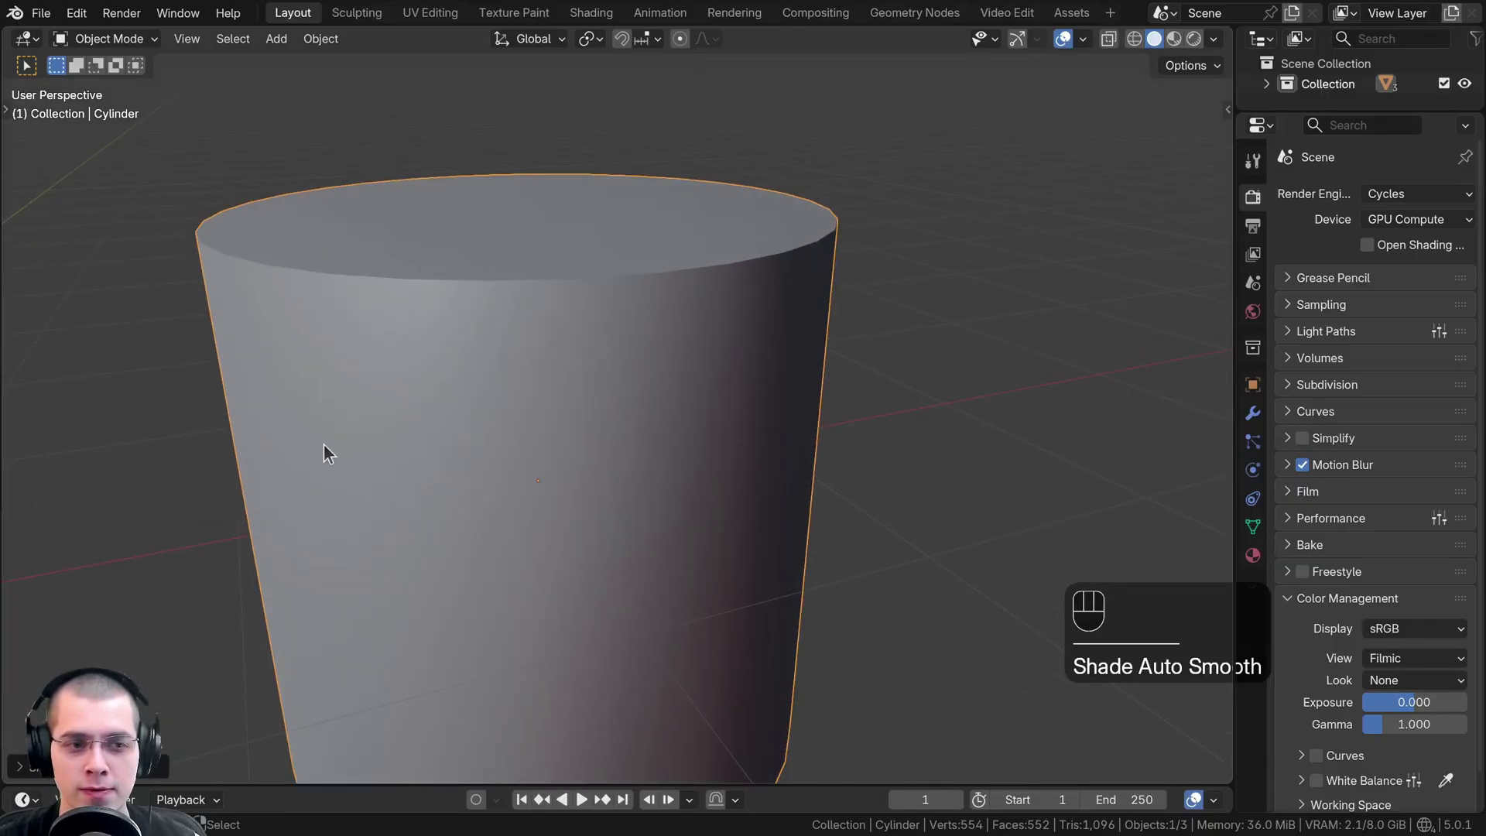
{"action": "middle_click", "coordinate": [588, 576]}
{"action": "left_click_drag", "start_coordinate": [616, 456], "coordinate": [565, 493]}
{"action": "left_click_drag", "start_coordinate": [590, 401], "coordinate": [602, 371]}
{"action": "left_click_drag", "start_coordinate": [624, 302], "coordinate": [562, 453]}
{"action": "left_click_drag", "start_coordinate": [594, 416], "coordinate": [615, 388]}
{"action": "left_click_drag", "start_coordinate": [634, 454], "coordinate": [627, 525]}
{"action": "middle_click", "coordinate": [626, 435]}
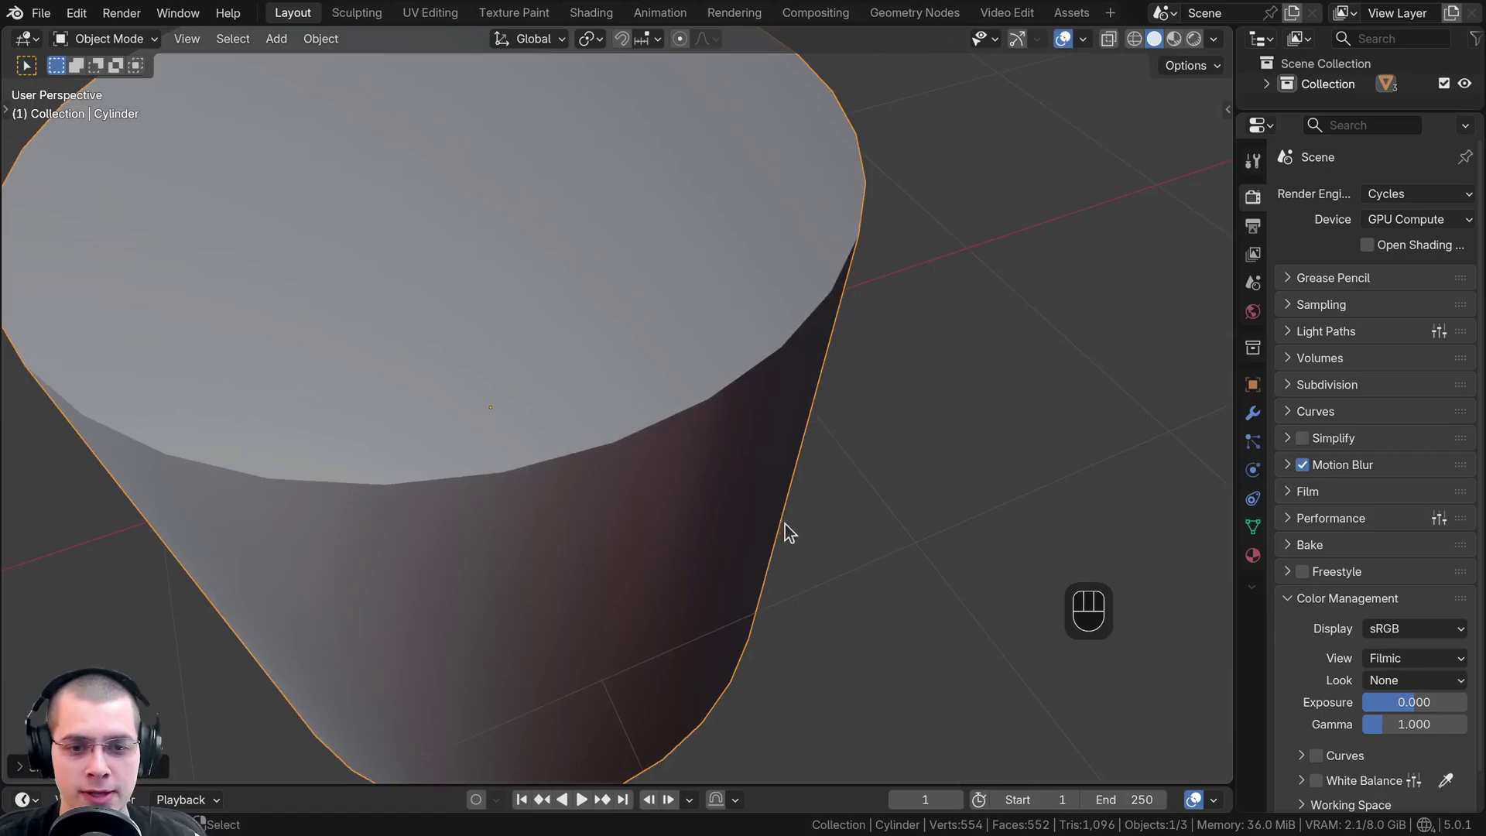
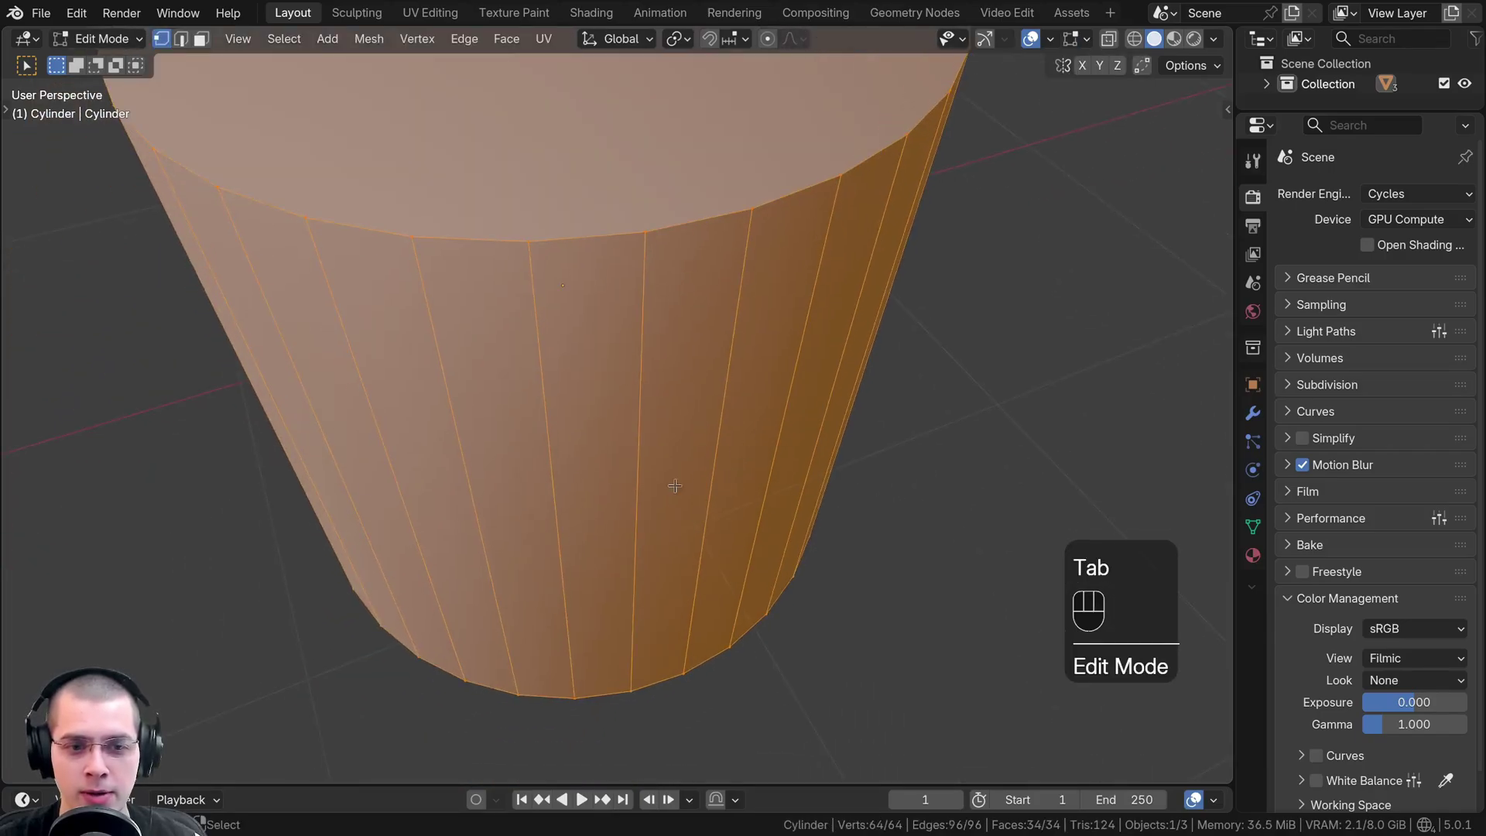
{"action": "key", "text": "Tab"}
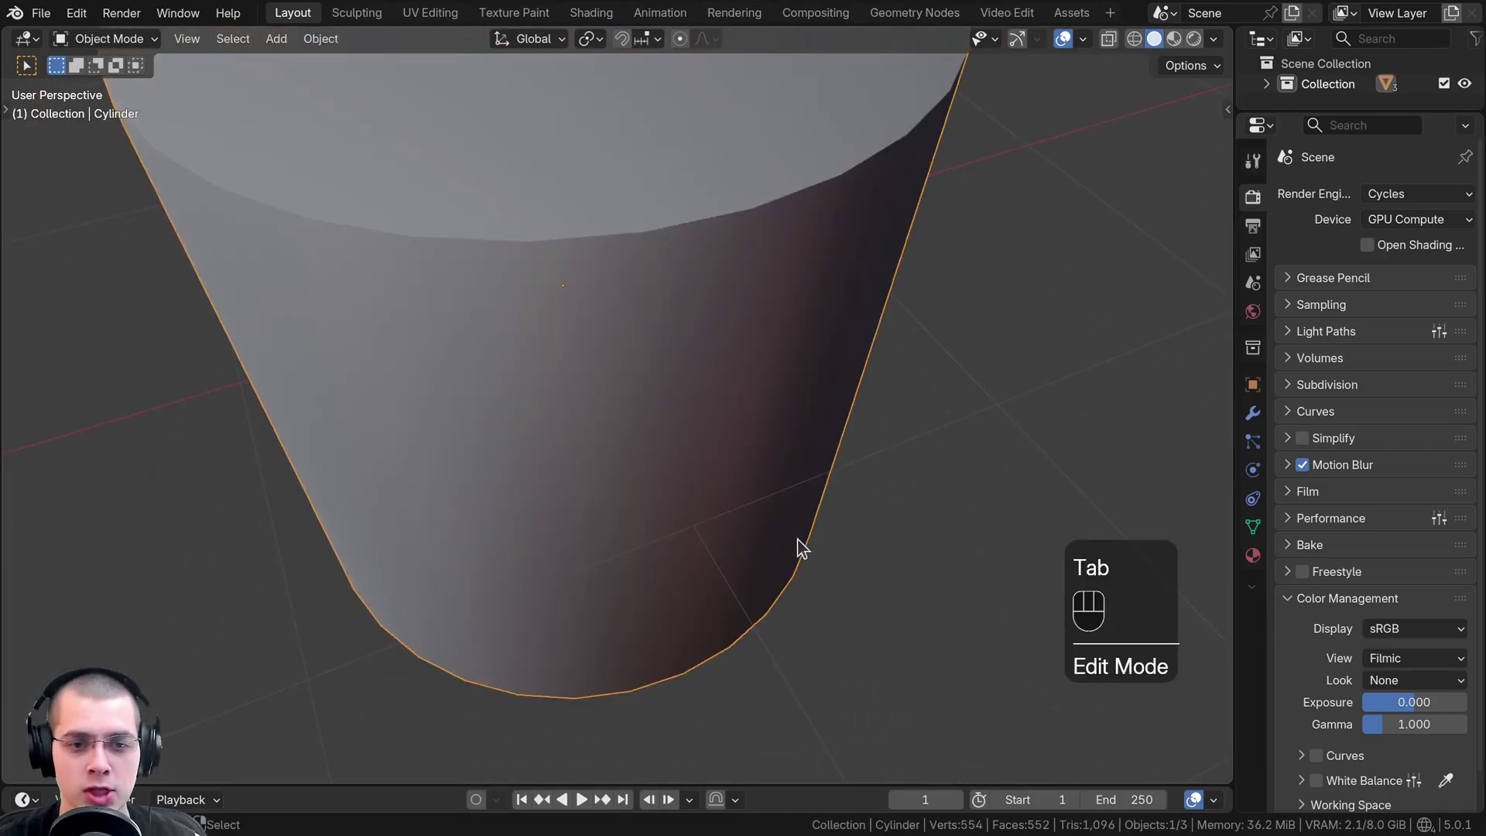
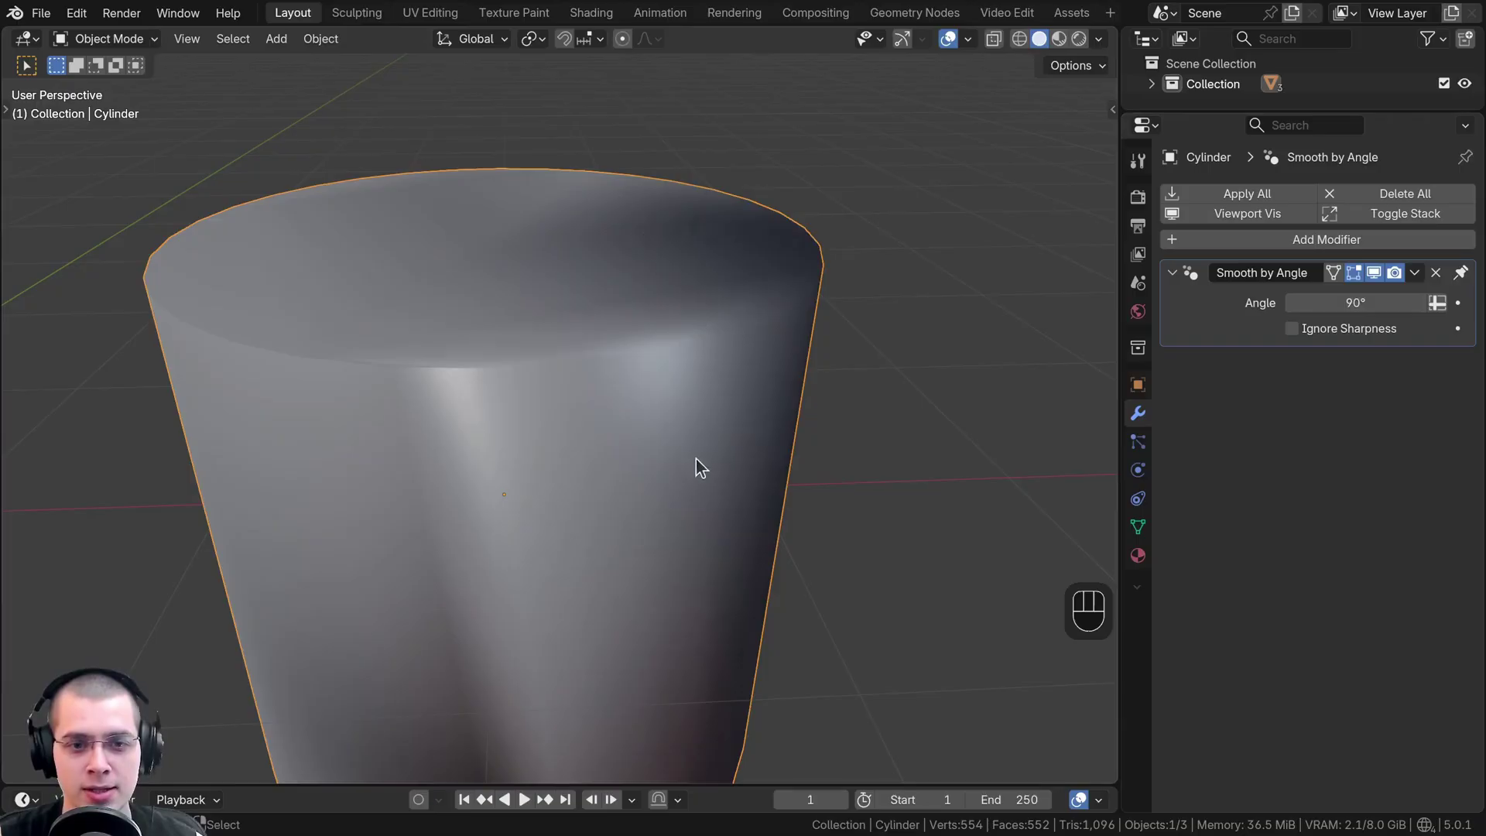
Select all with A and delete the cube, sphere and cylinder, leaving an empty scene
{"action": "middle_click", "coordinate": [647, 331]}
{"action": "left_click_drag", "start_coordinate": [622, 356], "coordinate": [598, 389]}
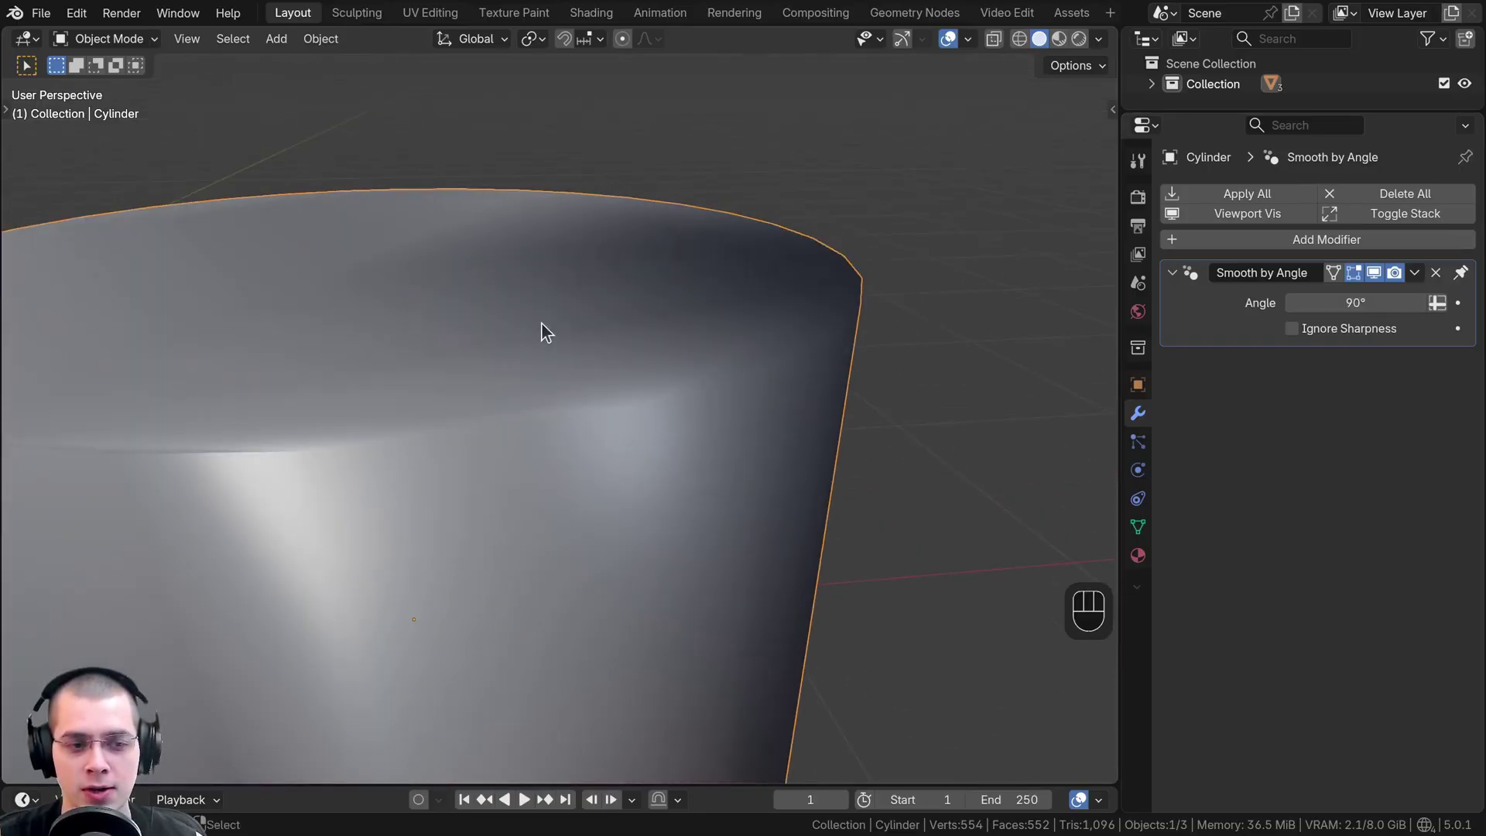
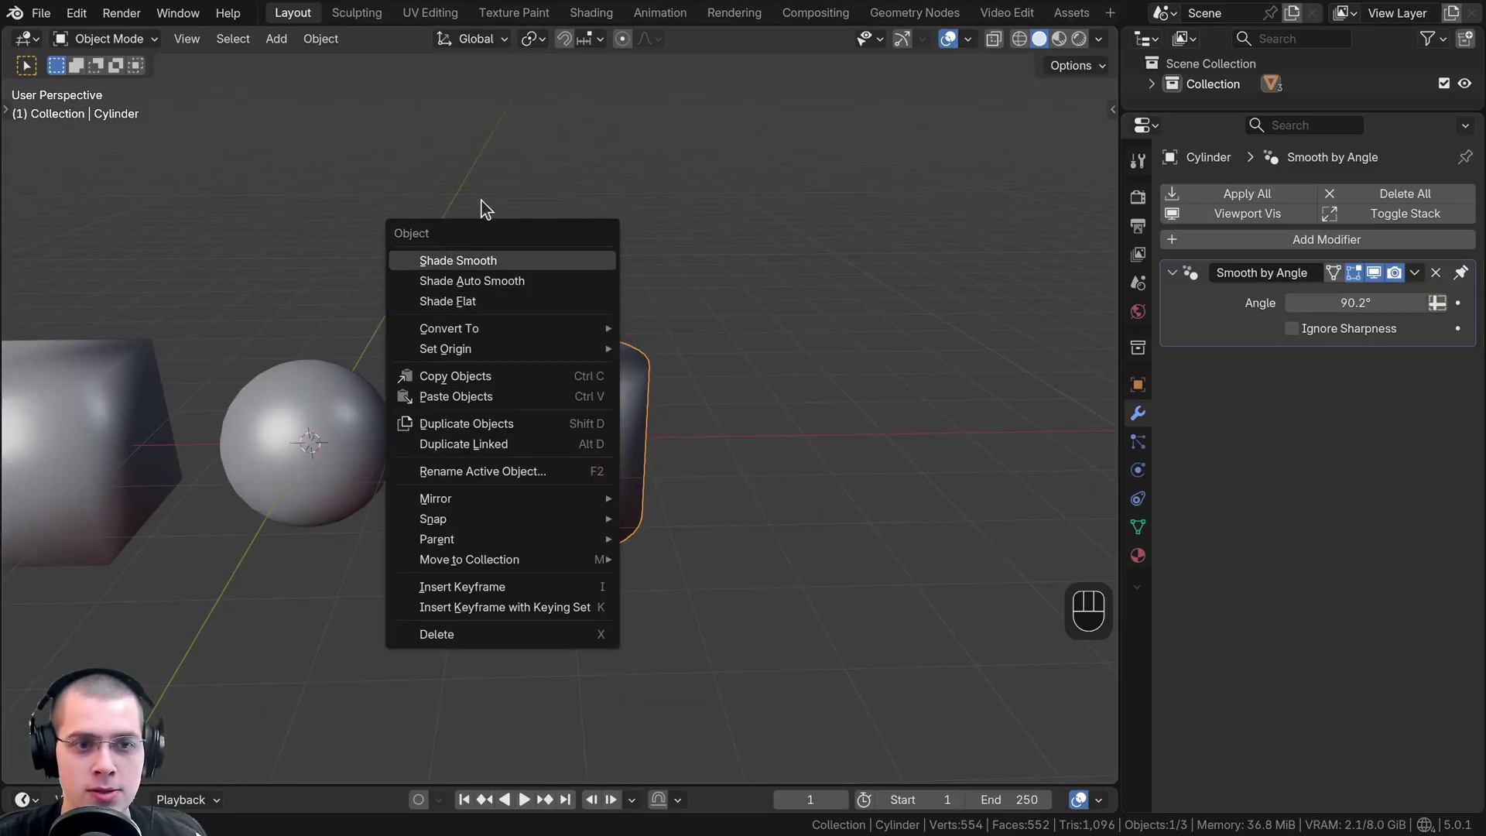
{"action": "key", "text": "a"}
{"action": "key", "text": "x"}
{"action": "middle_click", "coordinate": [556, 335]}
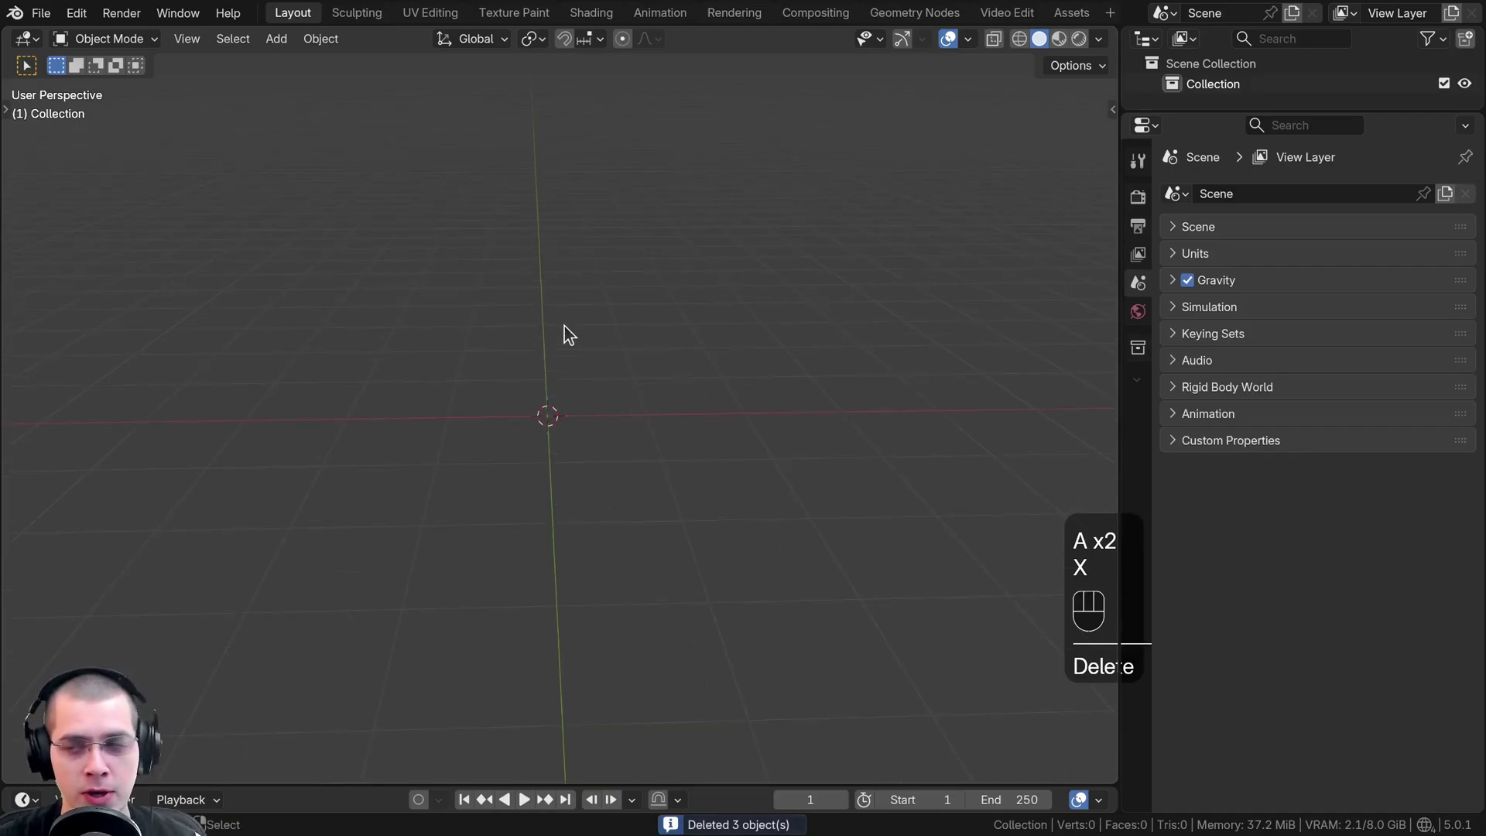
{"action": "middle_click", "coordinate": [560, 352]}
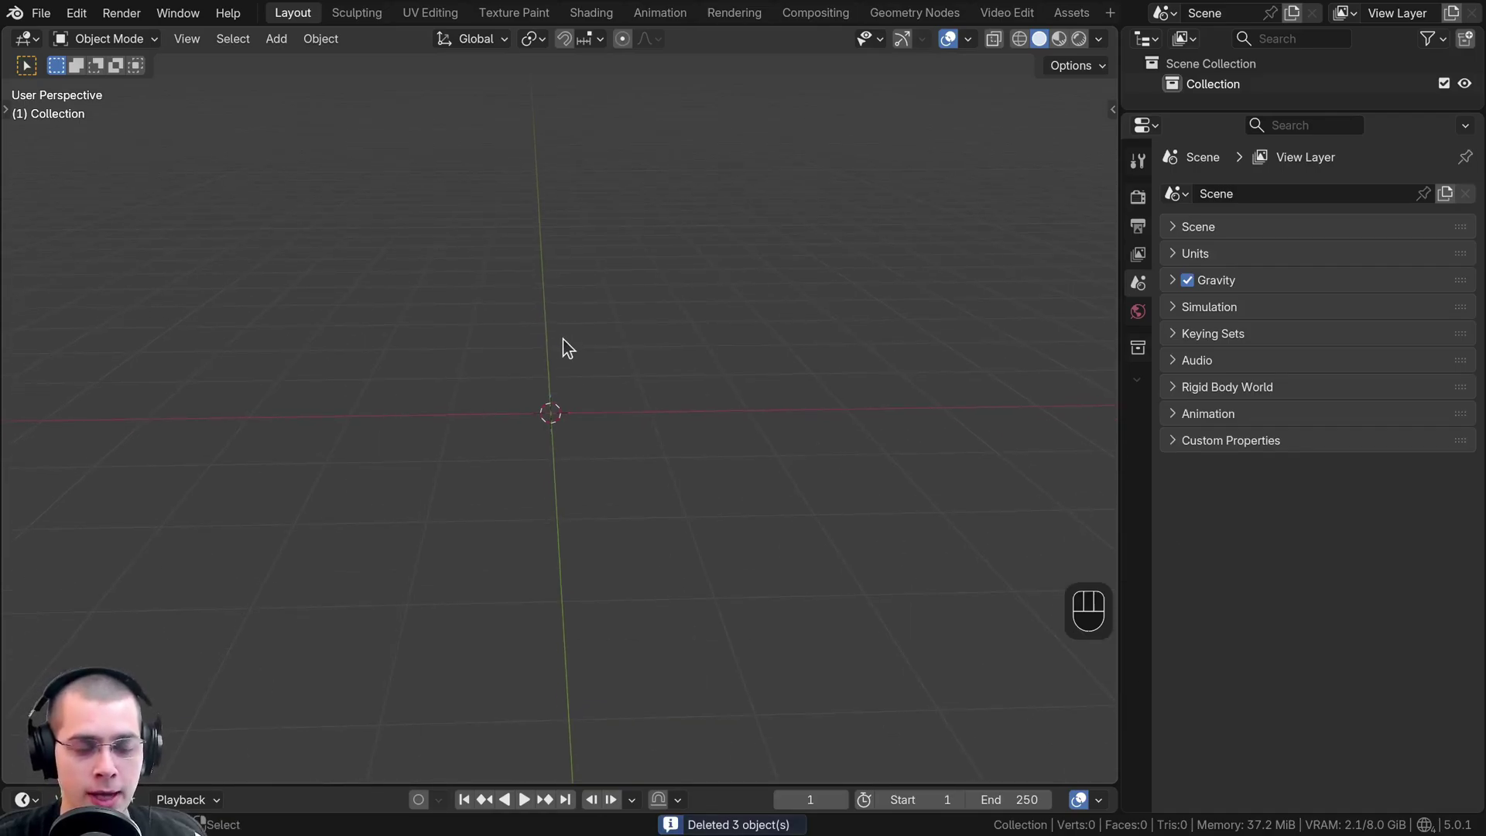
Add a Suzanne monkey head from the mesh list and bring up the vertex operations menu
{"action": "key", "text": "shift+a"}
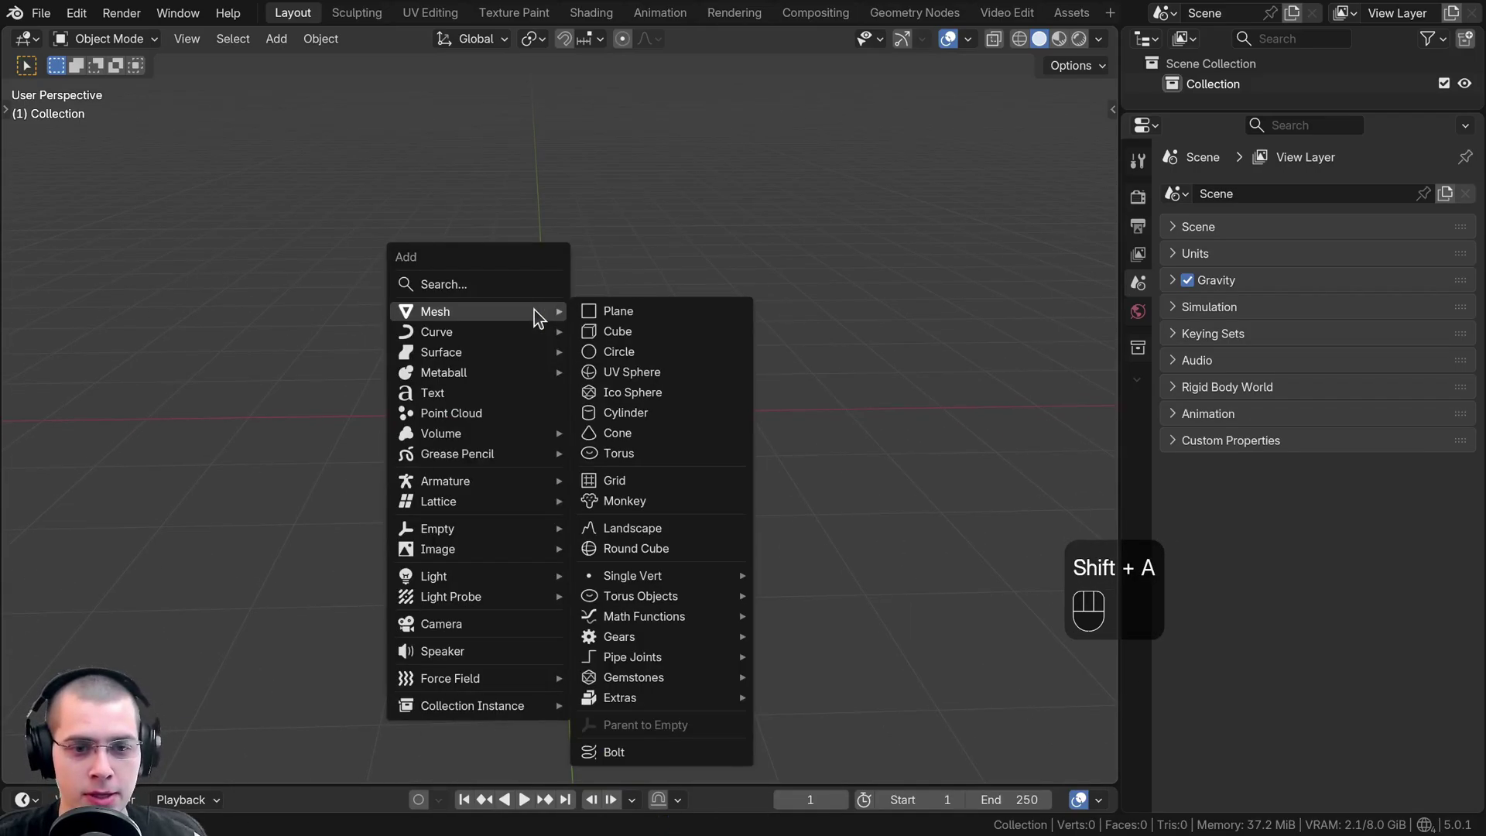
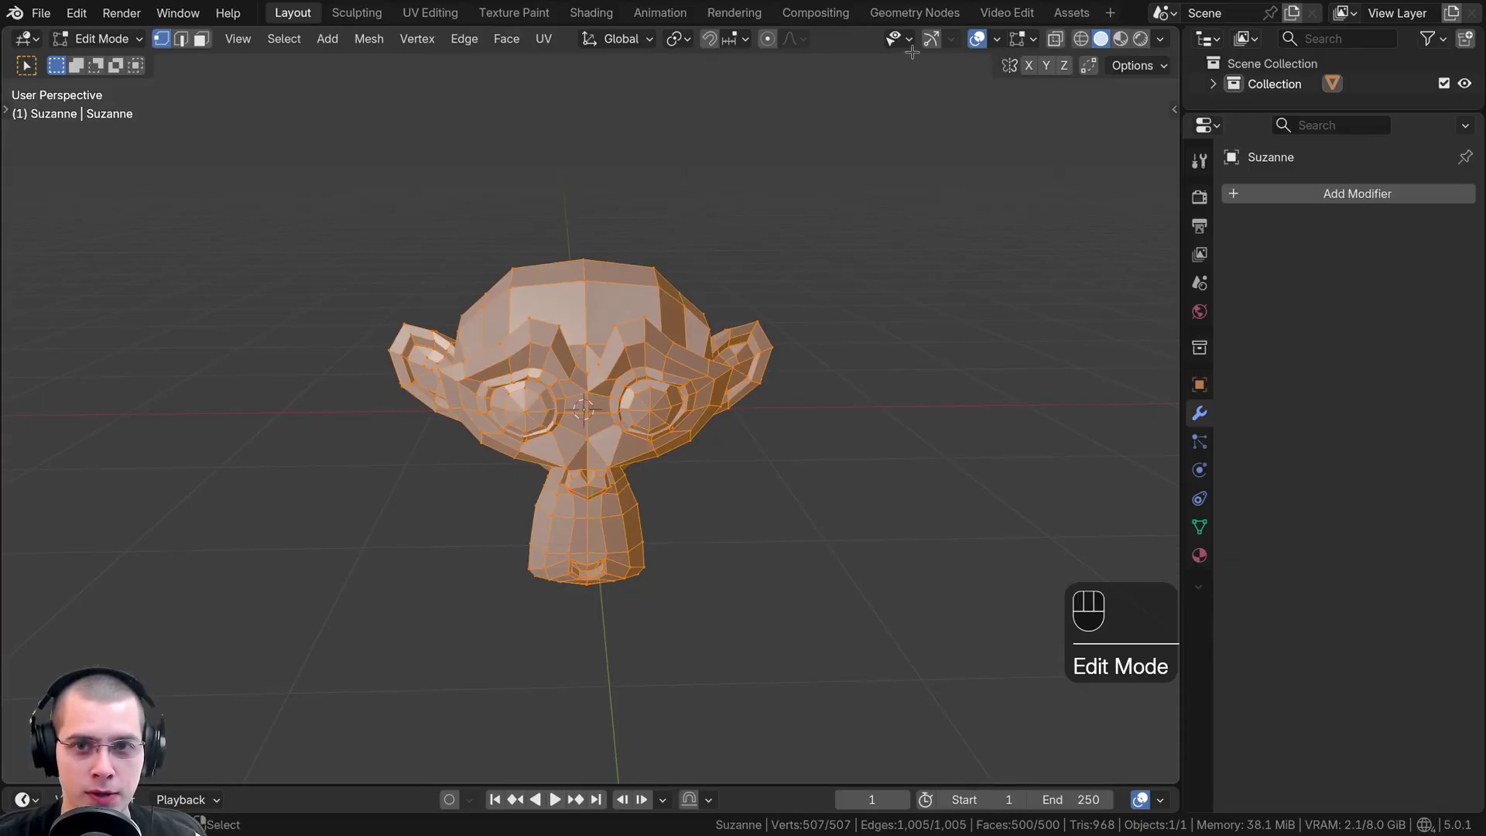
{"action": "left_click", "coordinate": [935, 44]}
{"action": "double_click", "coordinate": [936, 45]}
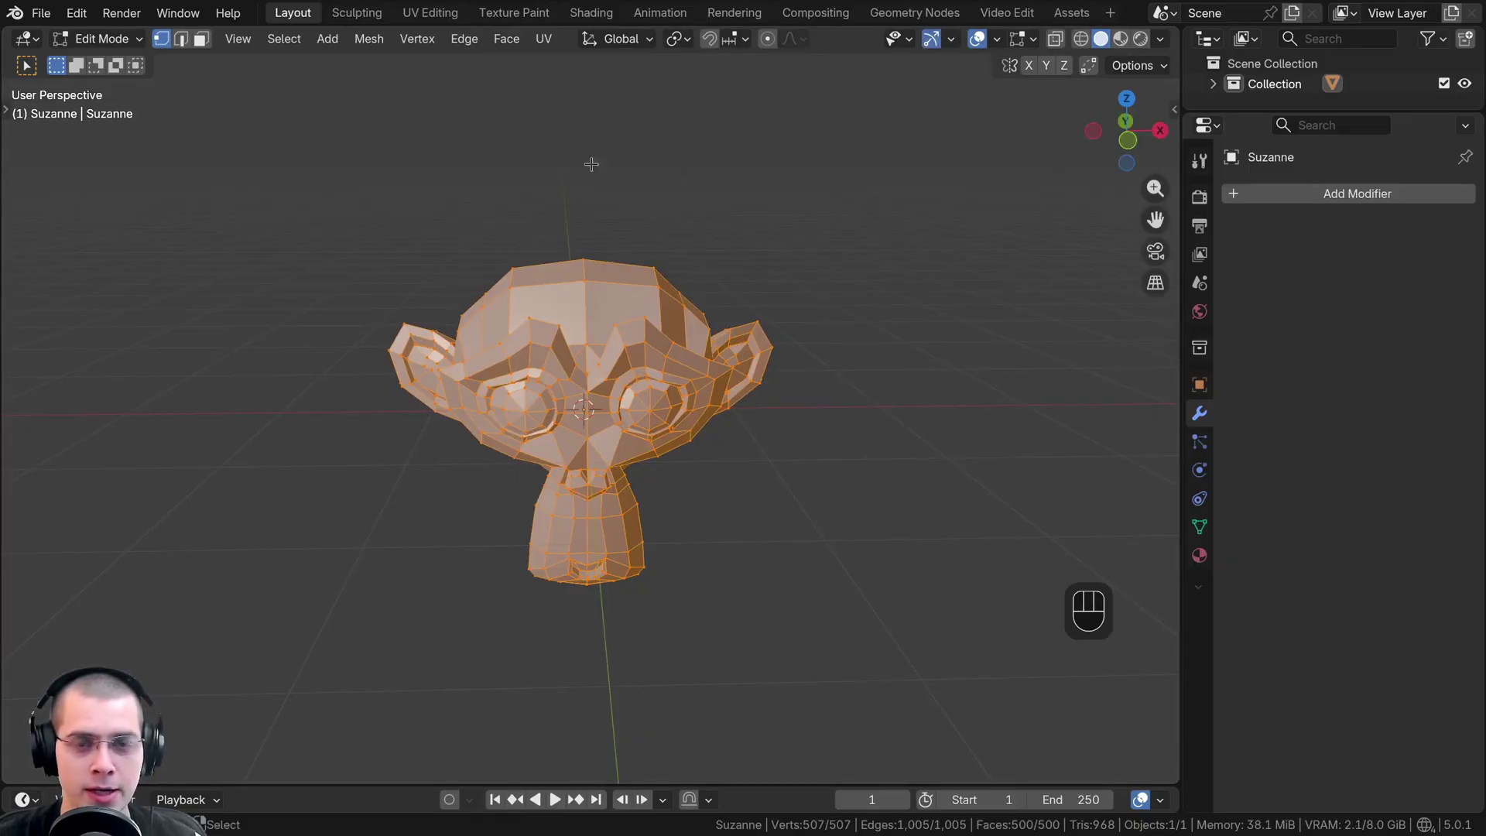
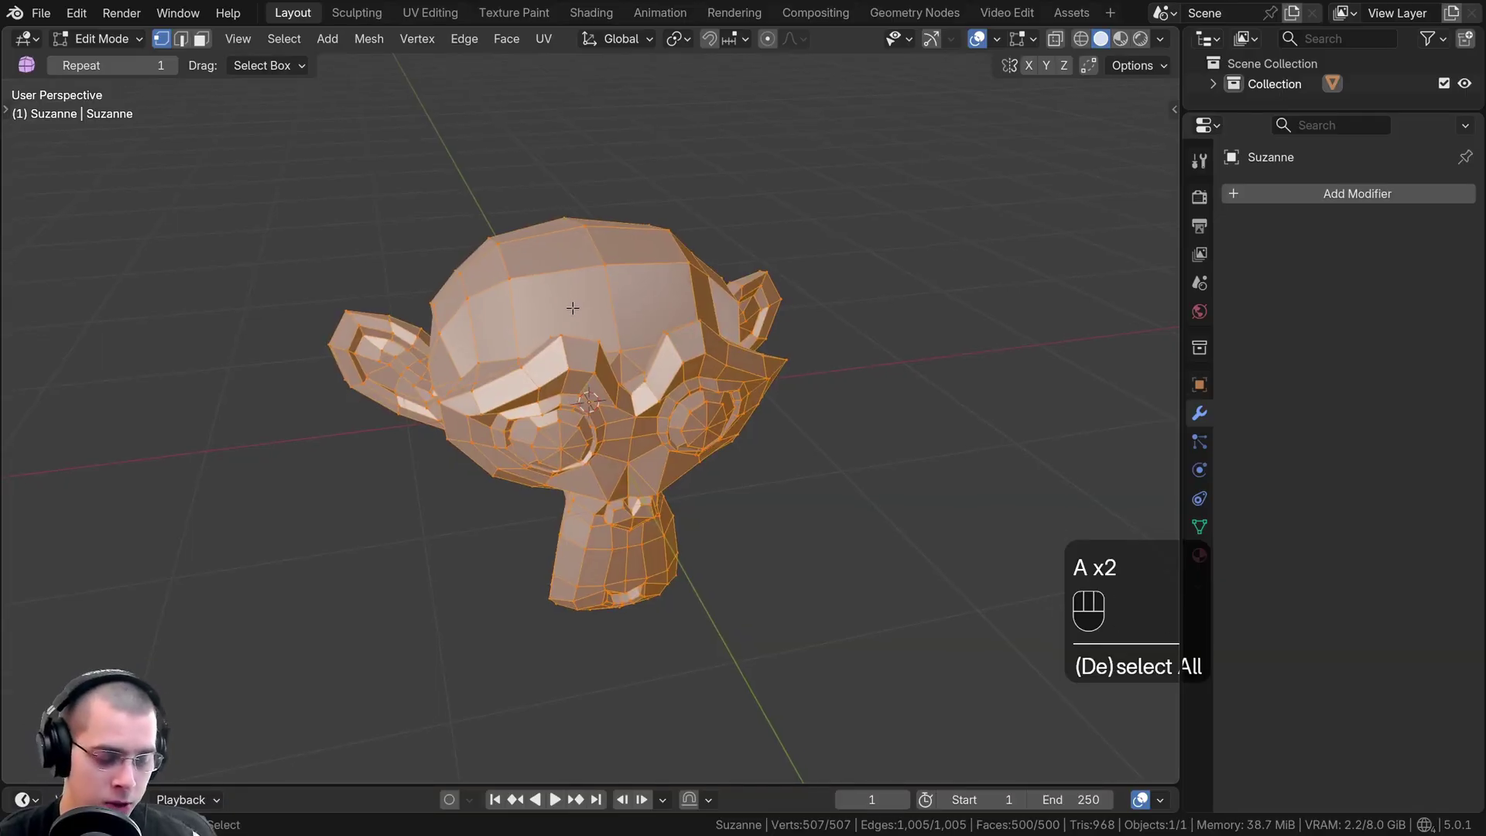
{"action": "key", "text": "ctrl+v"}
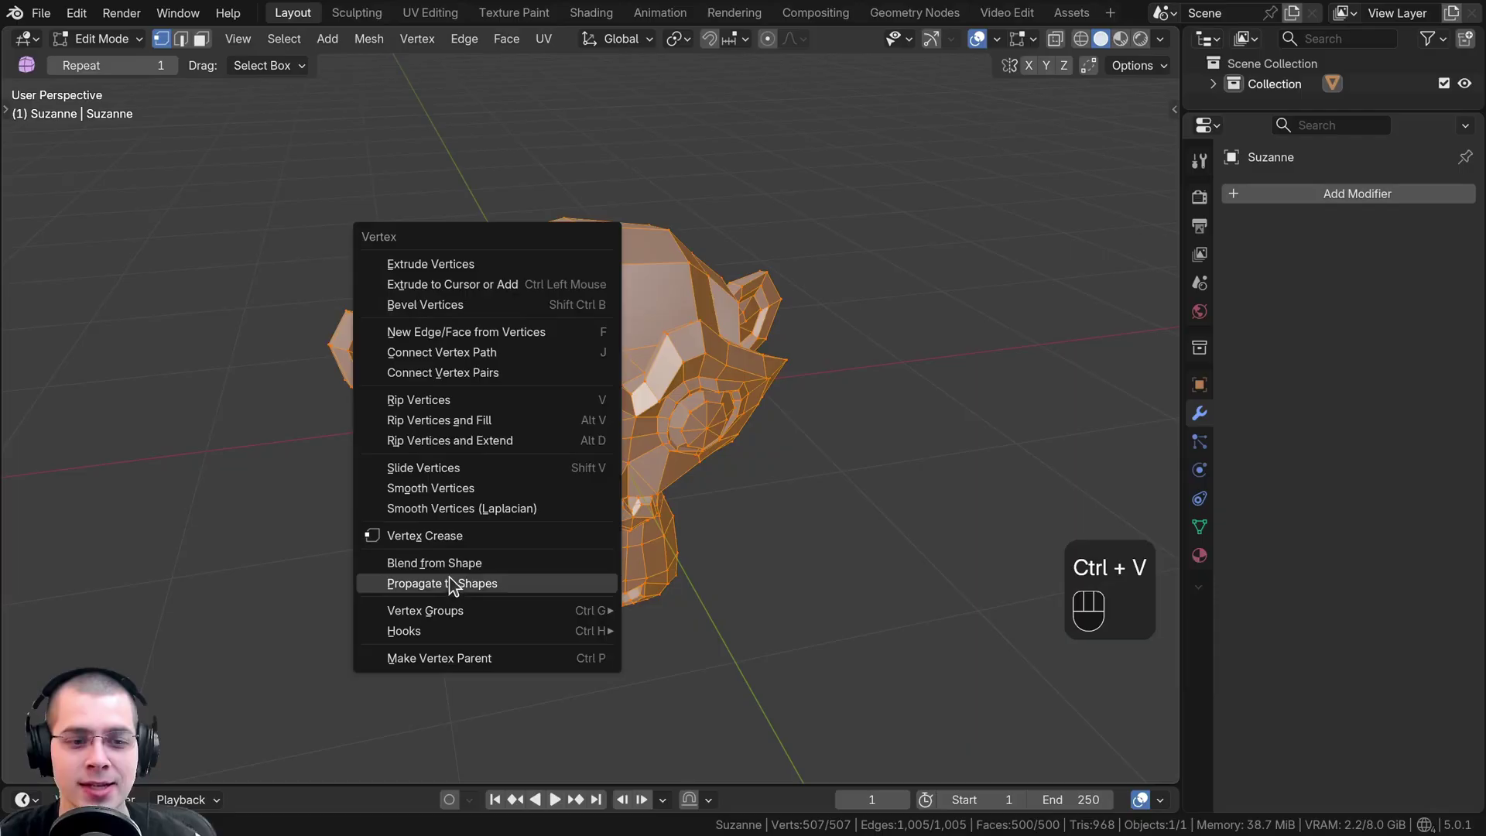
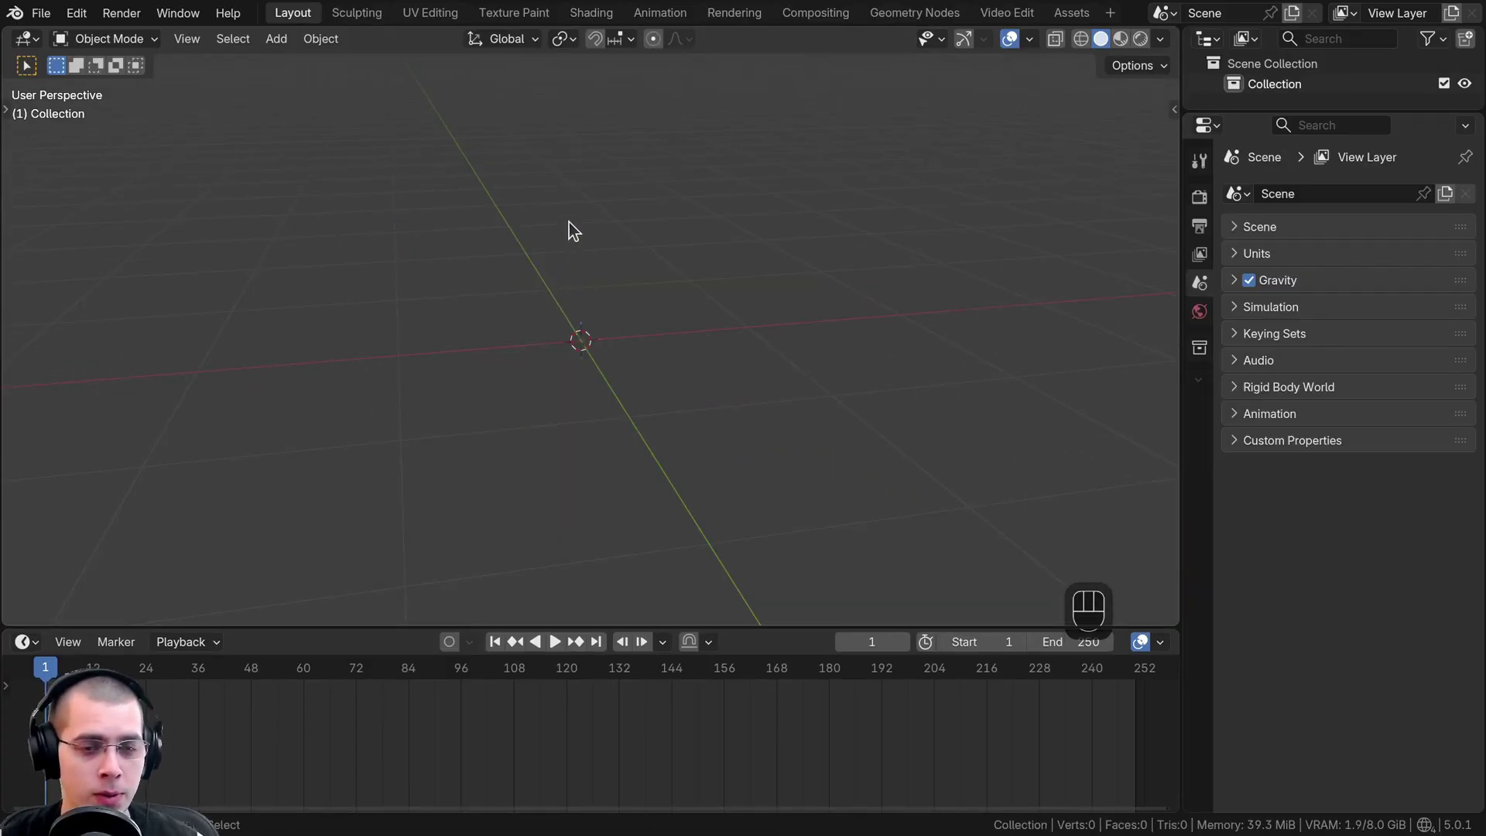
Add a cube, enter Edit Mode and bring up the Ctrl+V vertex menu
{"action": "key", "text": "shift+a"}
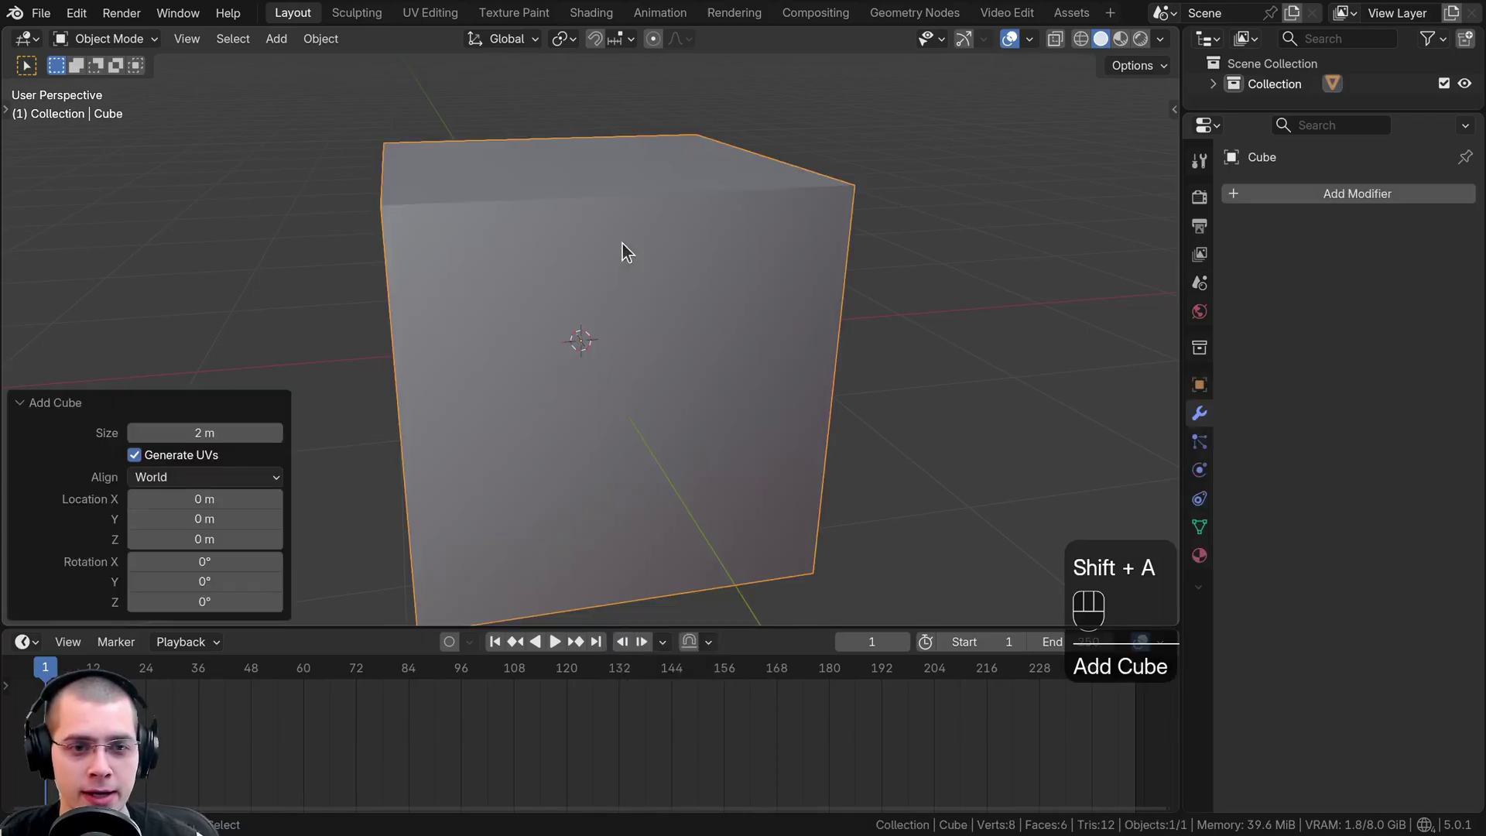
{"action": "left_click", "coordinate": [626, 244]}
{"action": "key", "text": "Tab"}
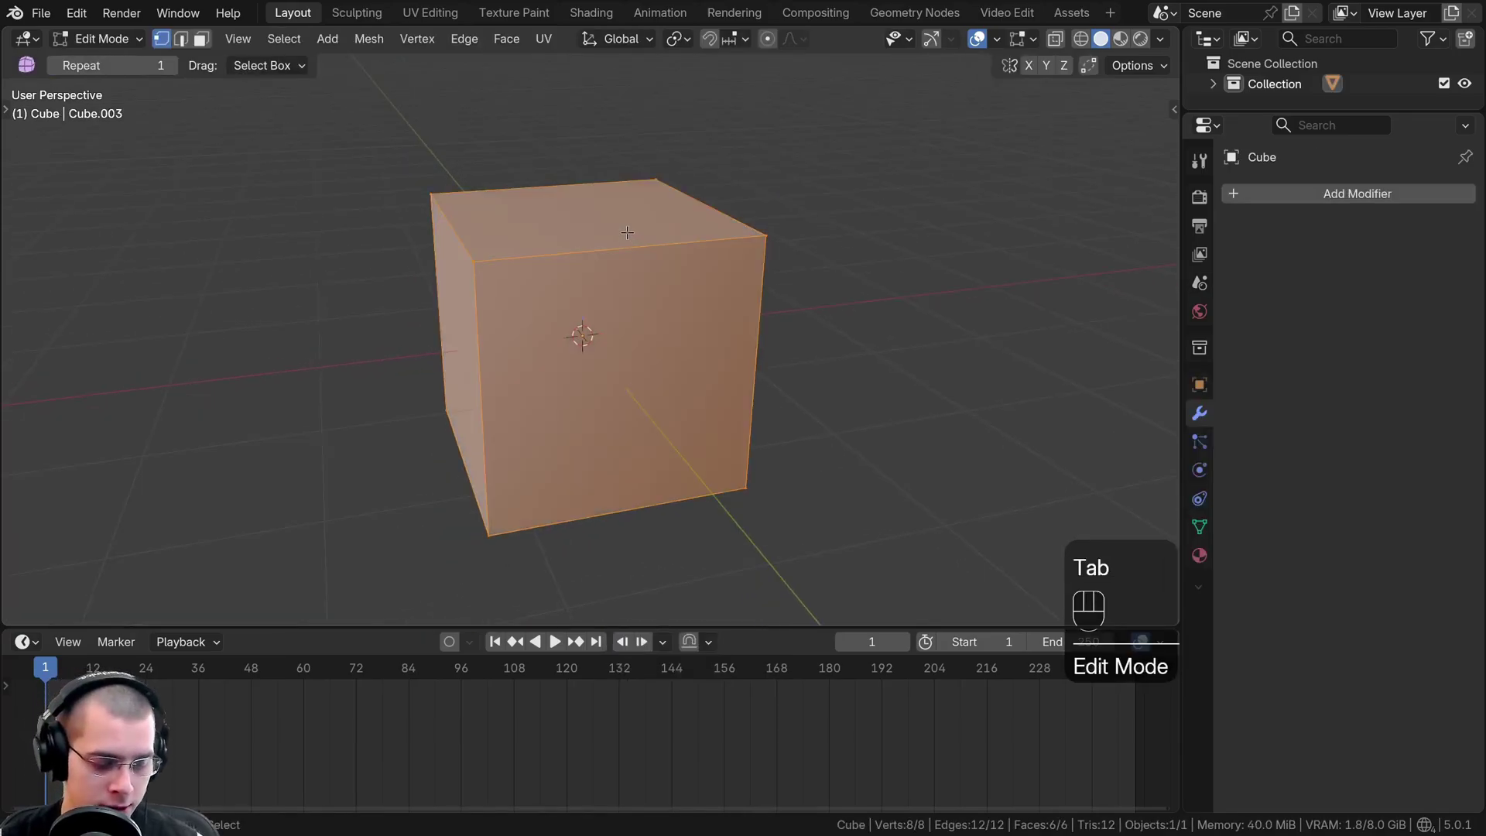
{"action": "key", "text": "ctrl+v"}
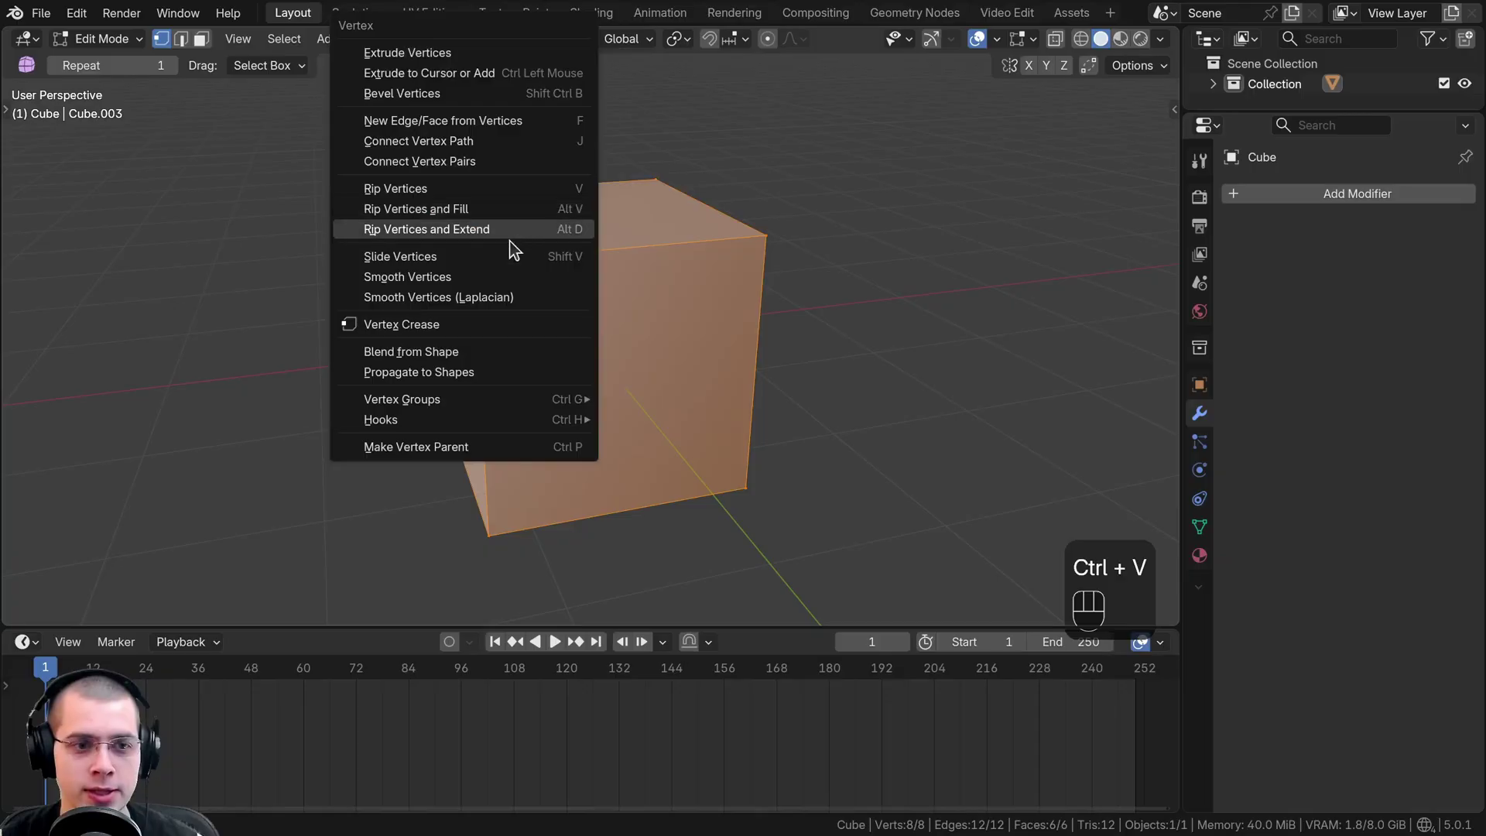
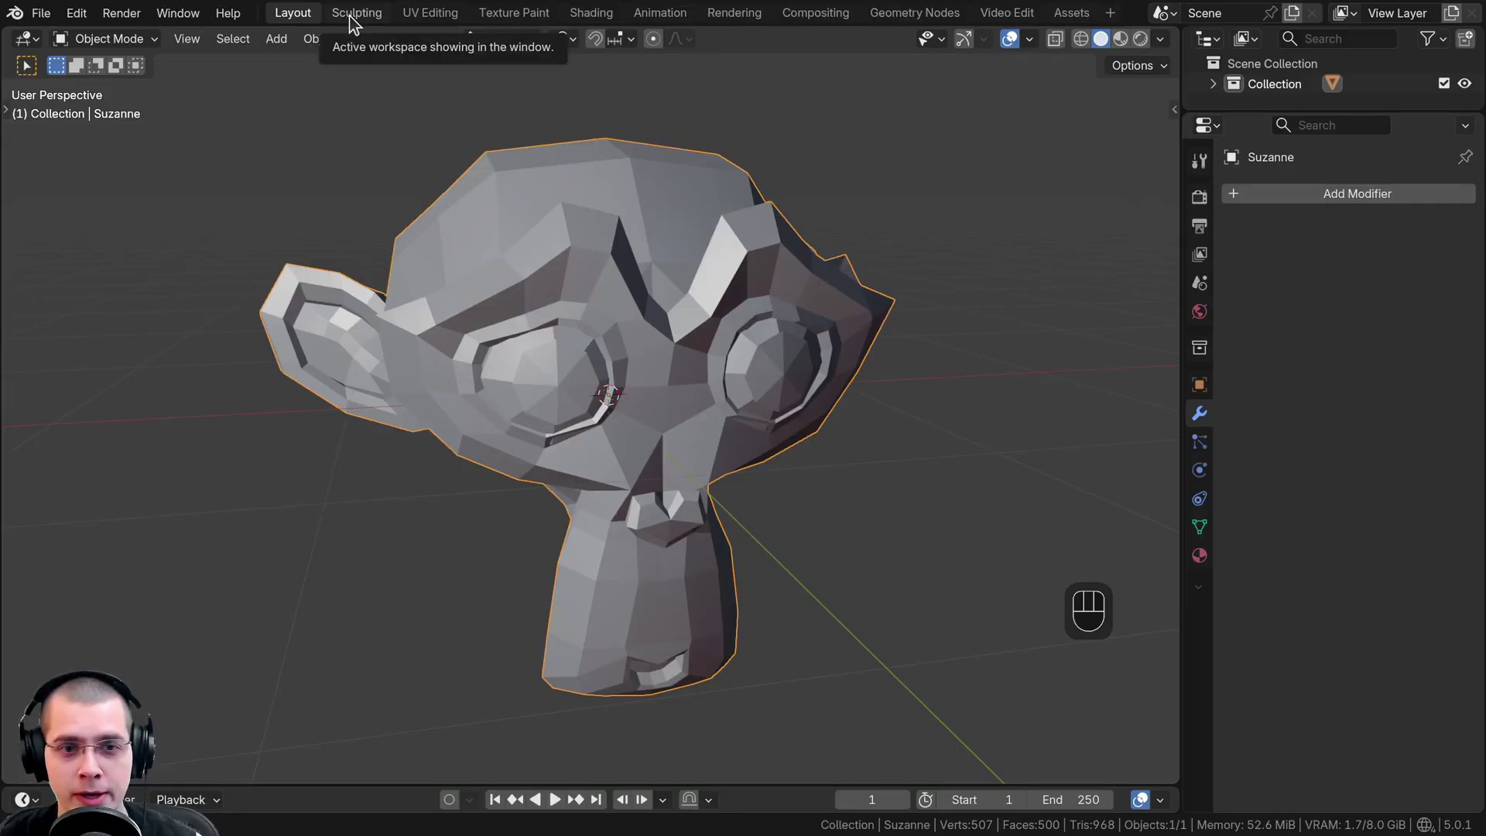
Switch to the Sculpting workspace, then return to the Layout workspace
{"action": "left_click", "coordinate": [365, 23]}
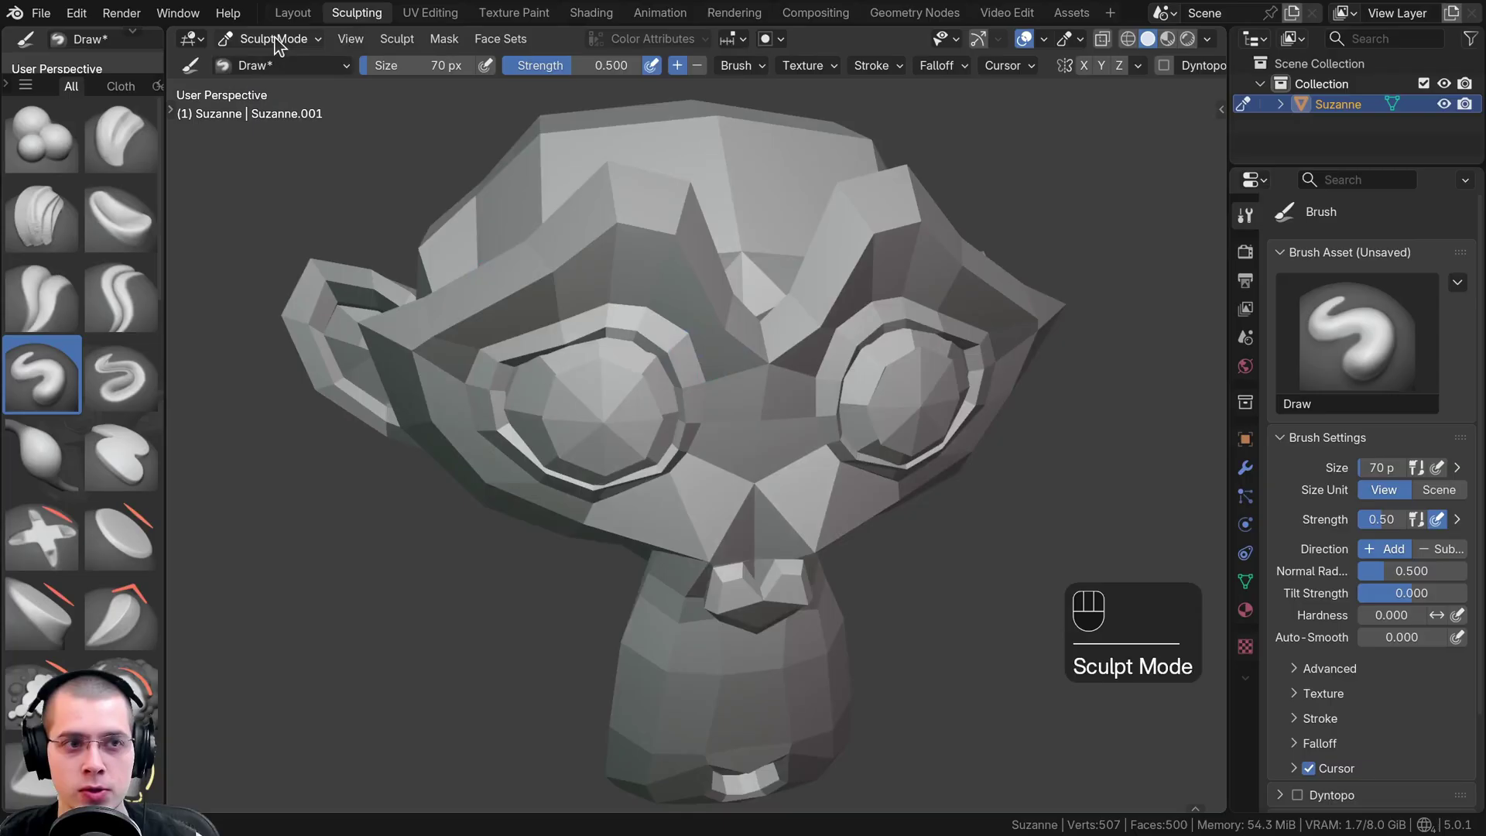
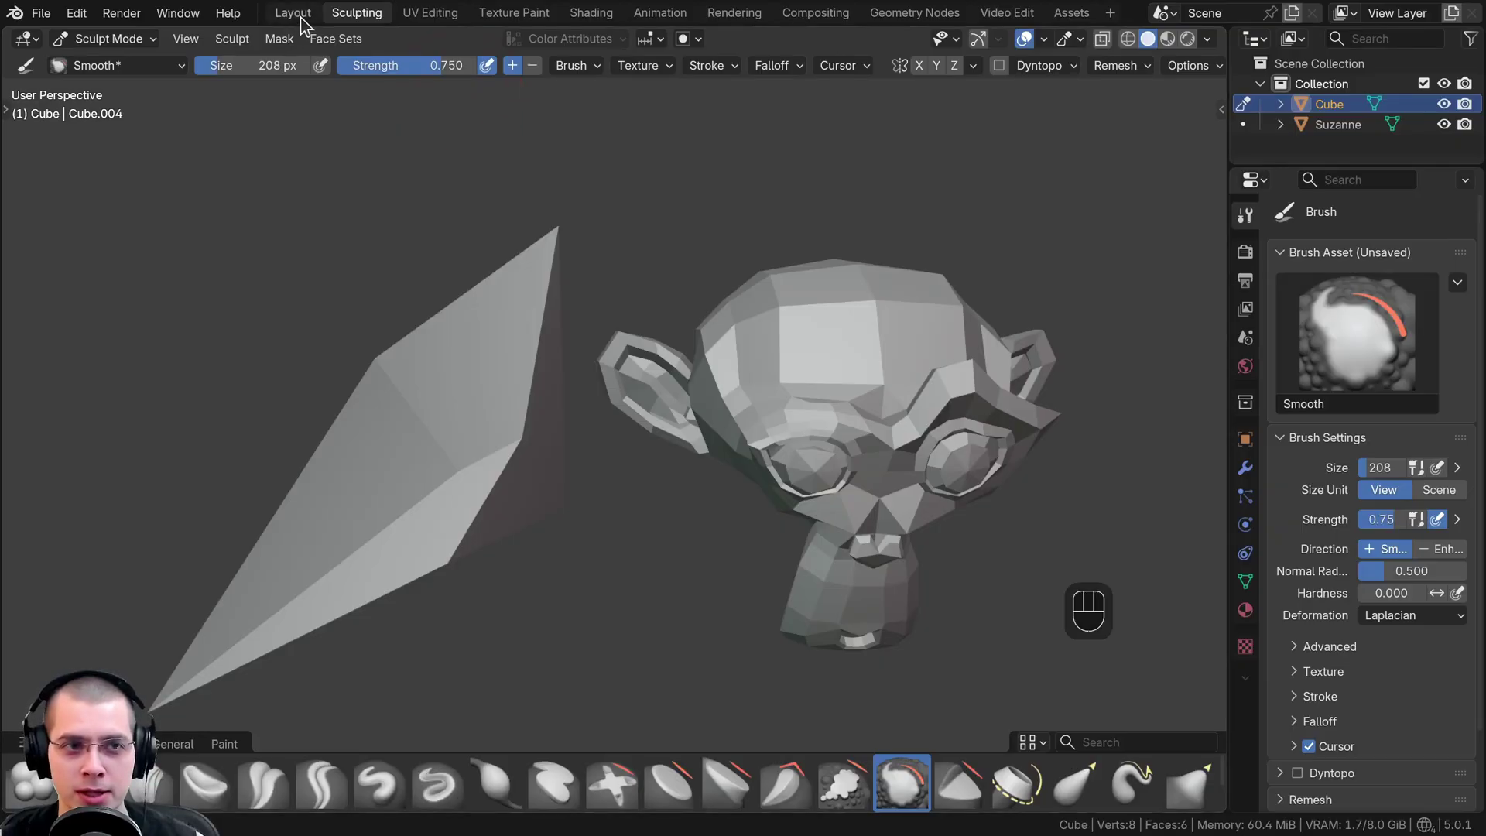
{"action": "left_click", "coordinate": [302, 23]}
Select everything with A and delete the monkey head and cube
{"action": "key", "text": "a"}
{"action": "key", "text": "a"}
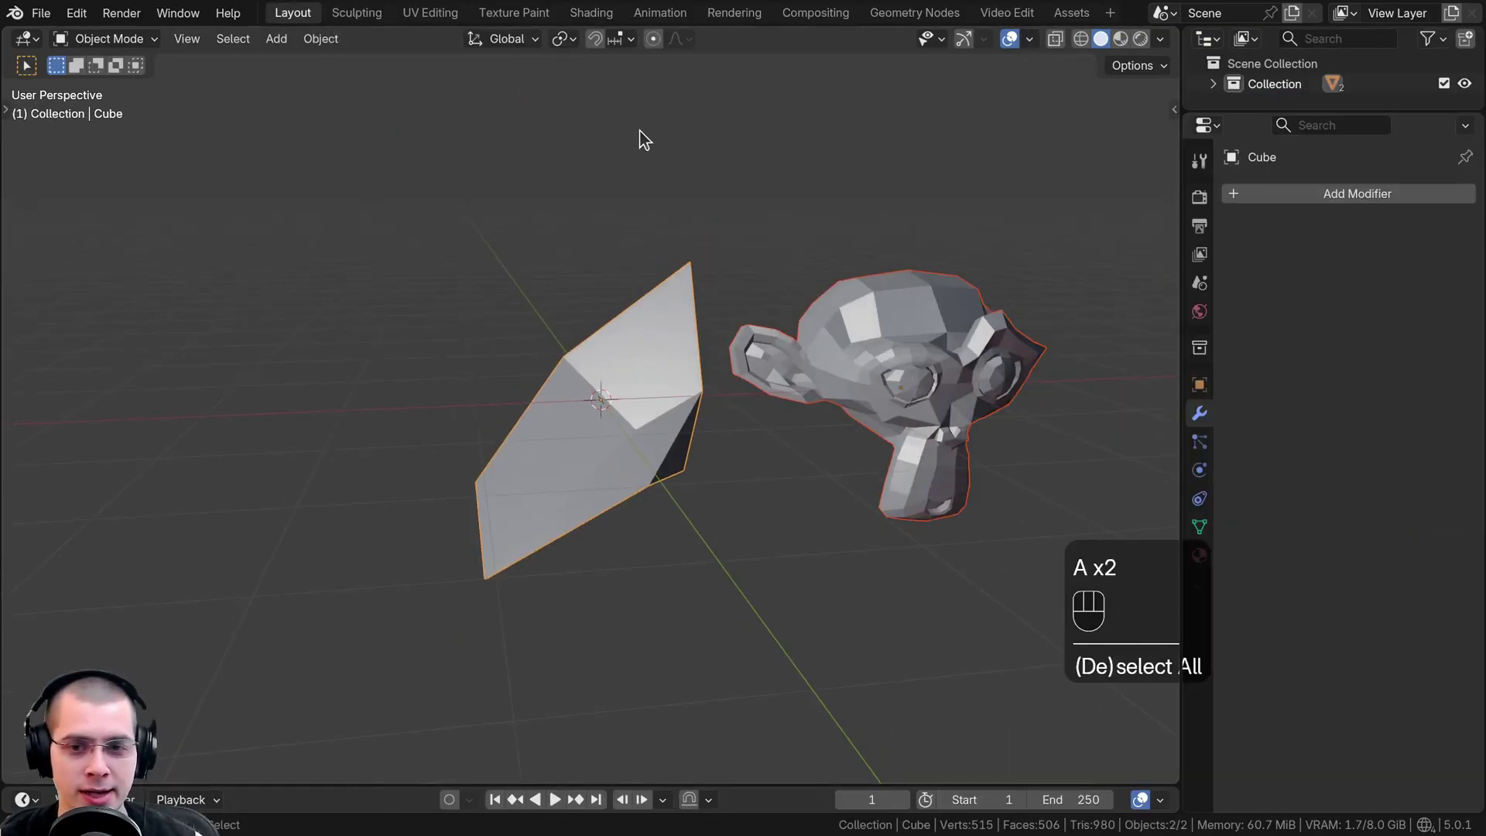
{"action": "key", "text": "x"}
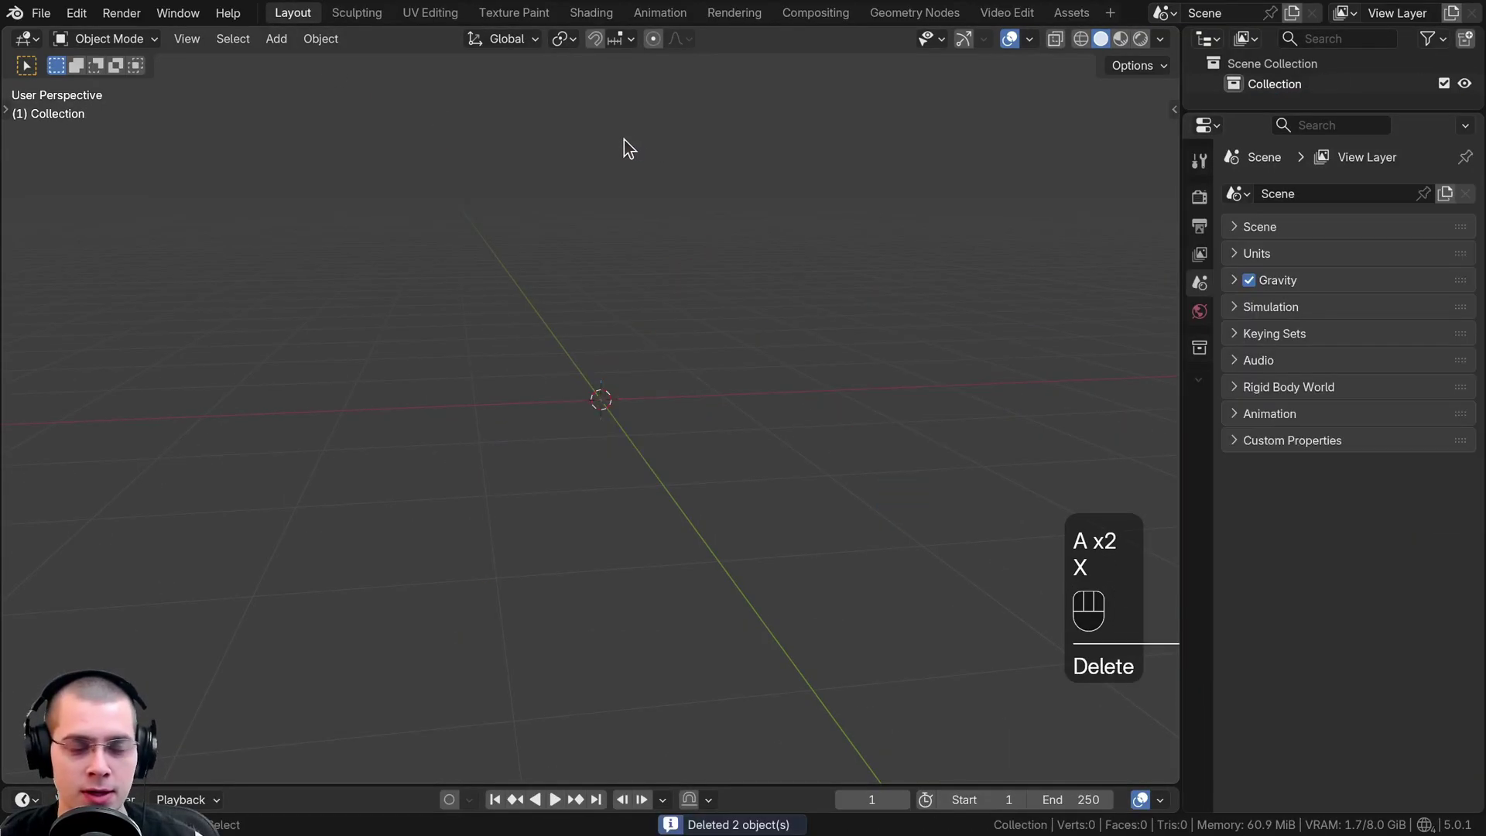
{"action": "left_click", "coordinate": [616, 146]}
Add a fresh cube, set the remesh voxel size (R) and remesh it into a dense mesh
{"action": "key", "text": "shift+a"}
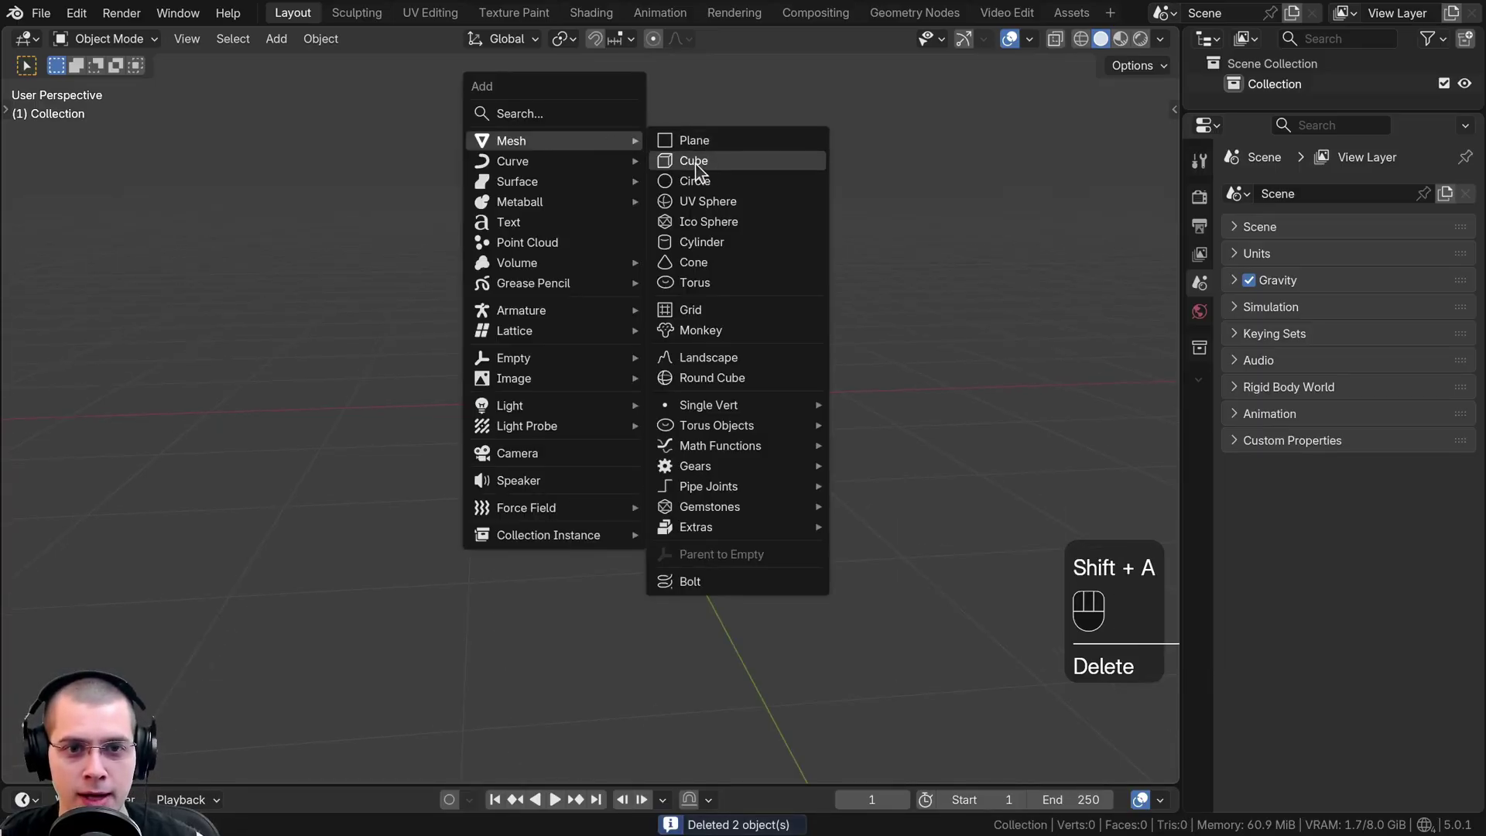
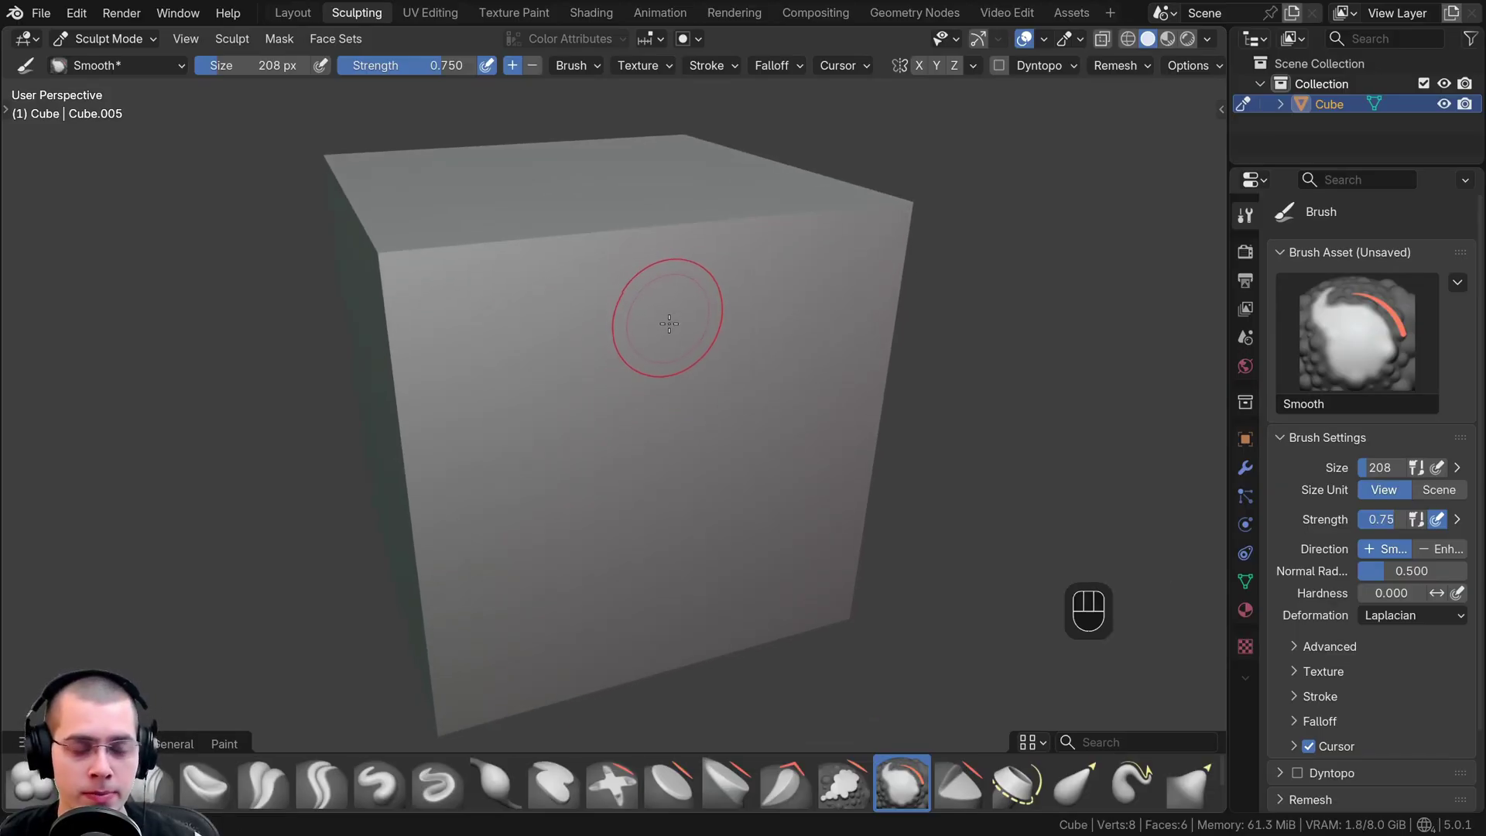
{"action": "key", "text": "r"}
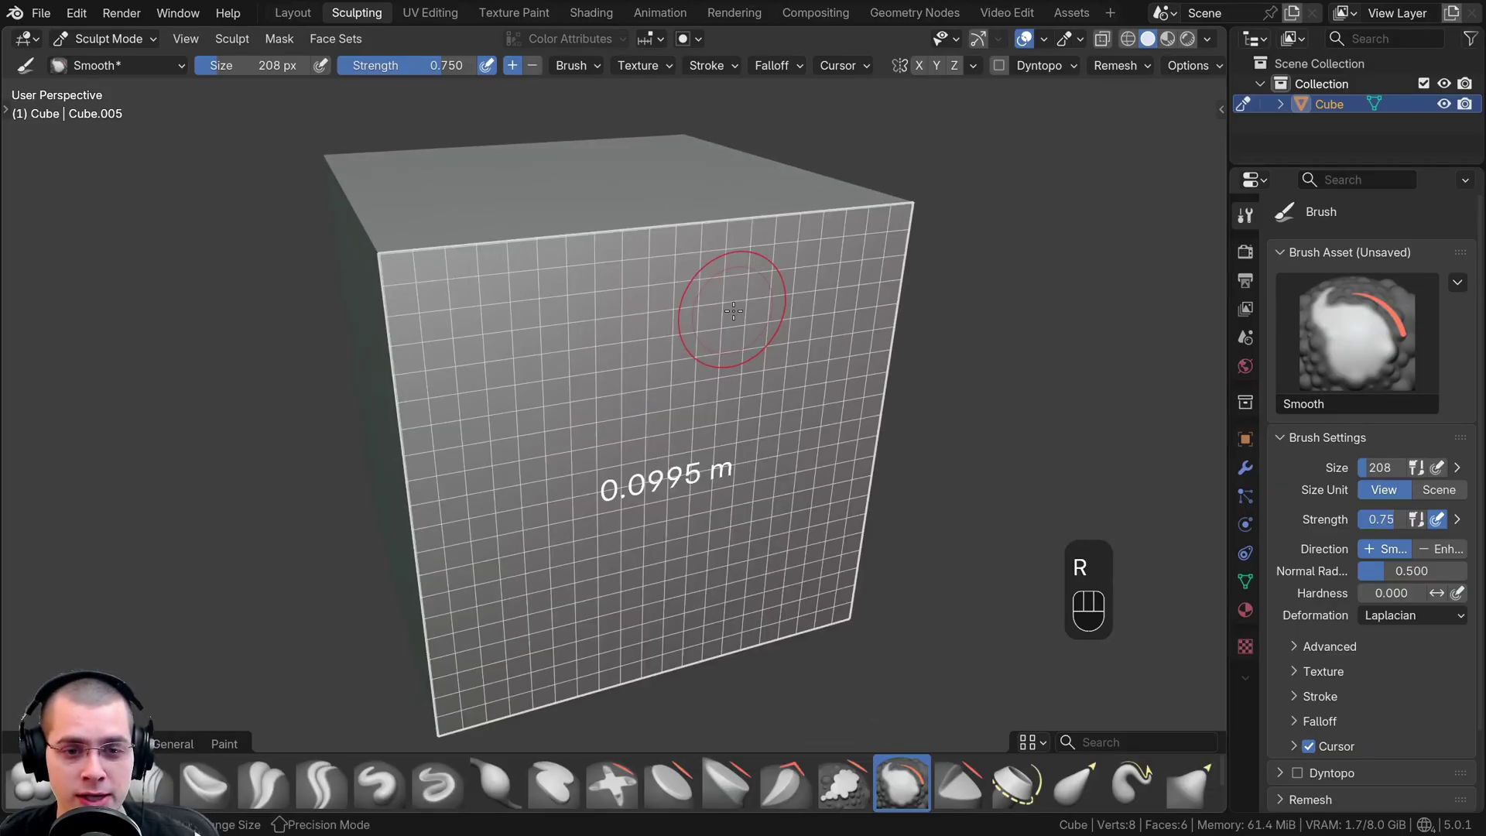
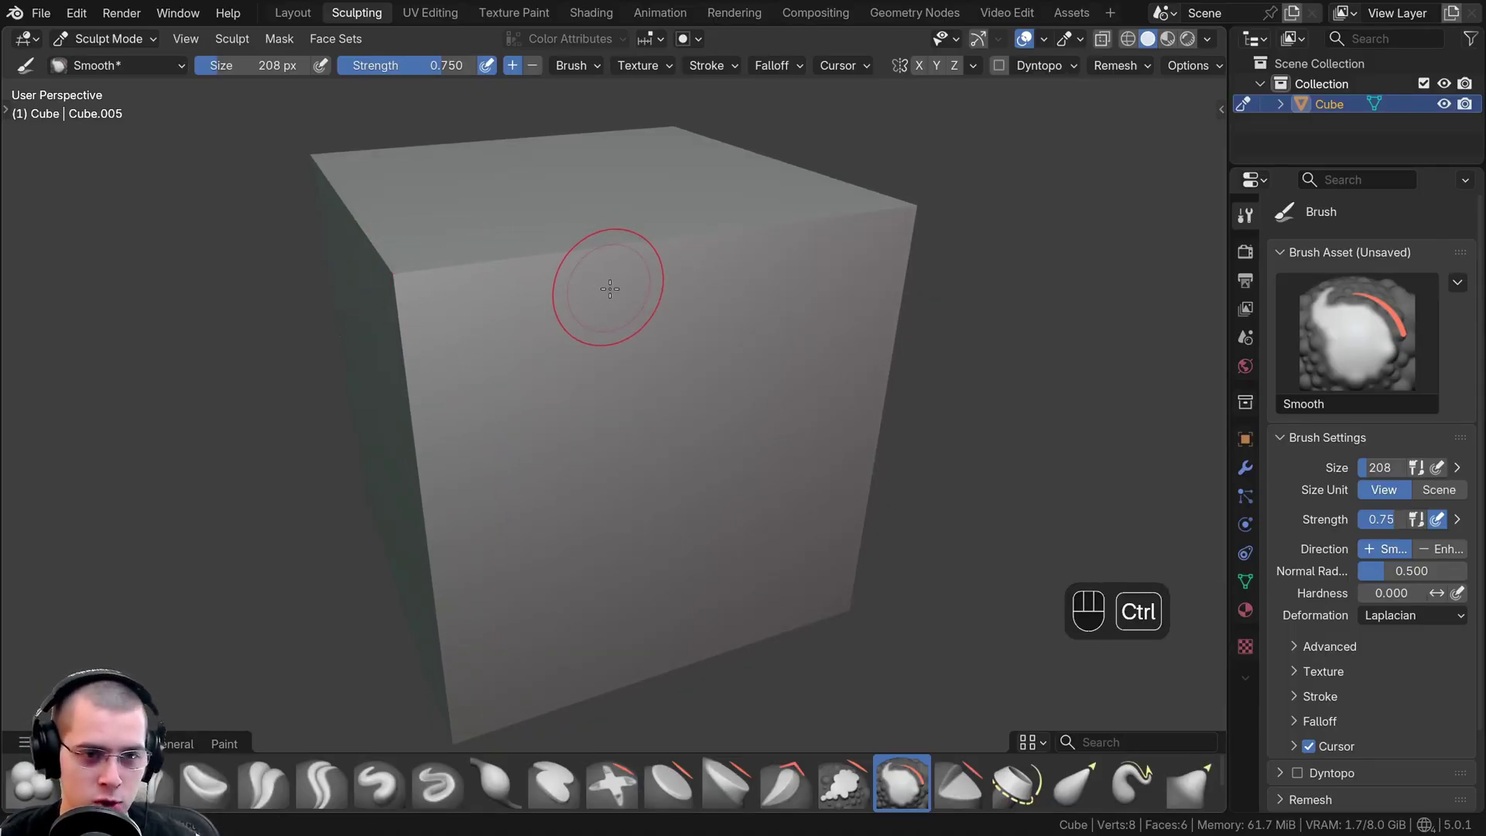
{"action": "key", "text": "ctrl+r"}
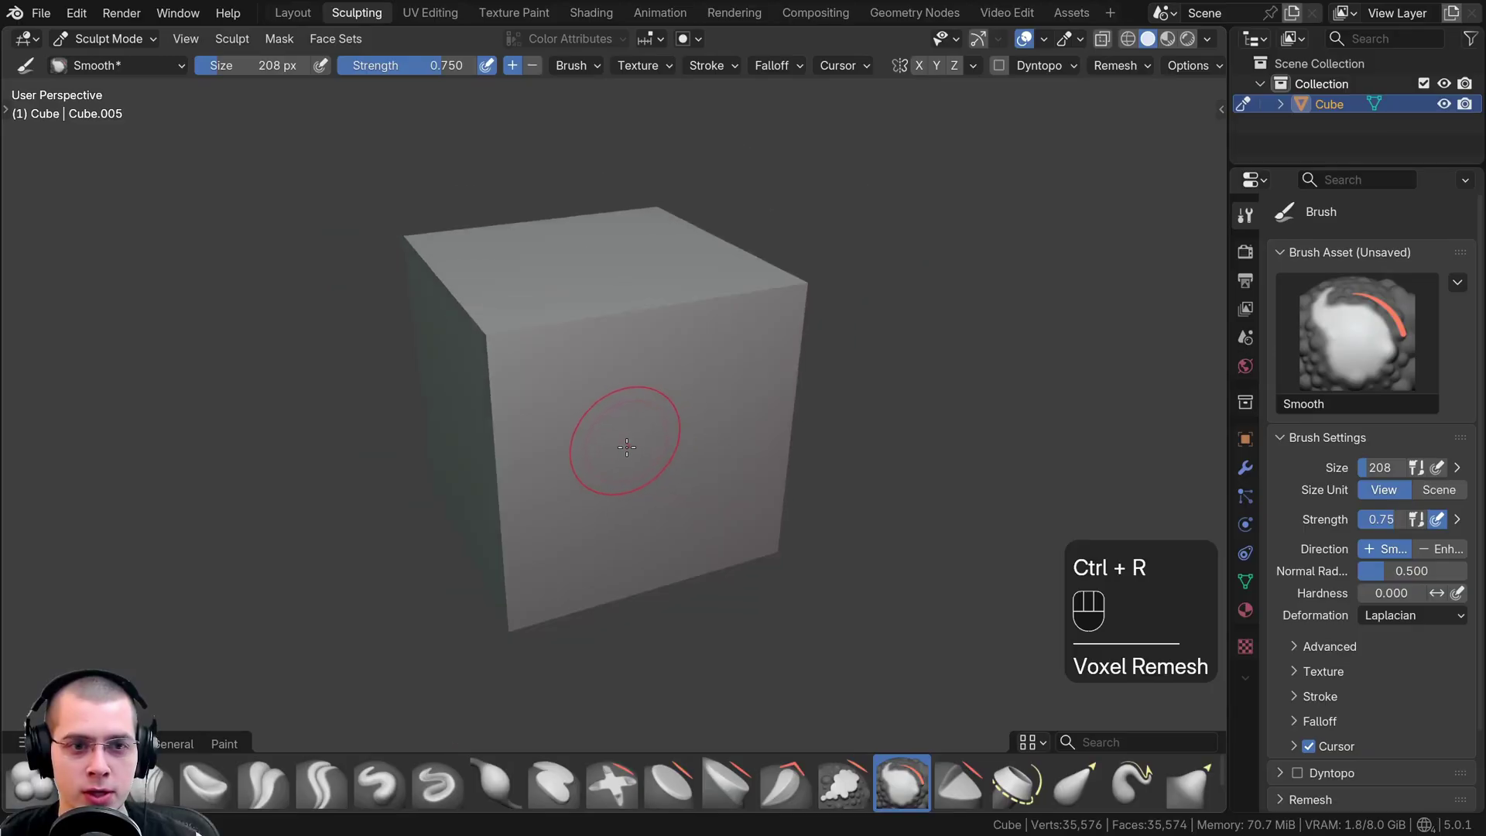
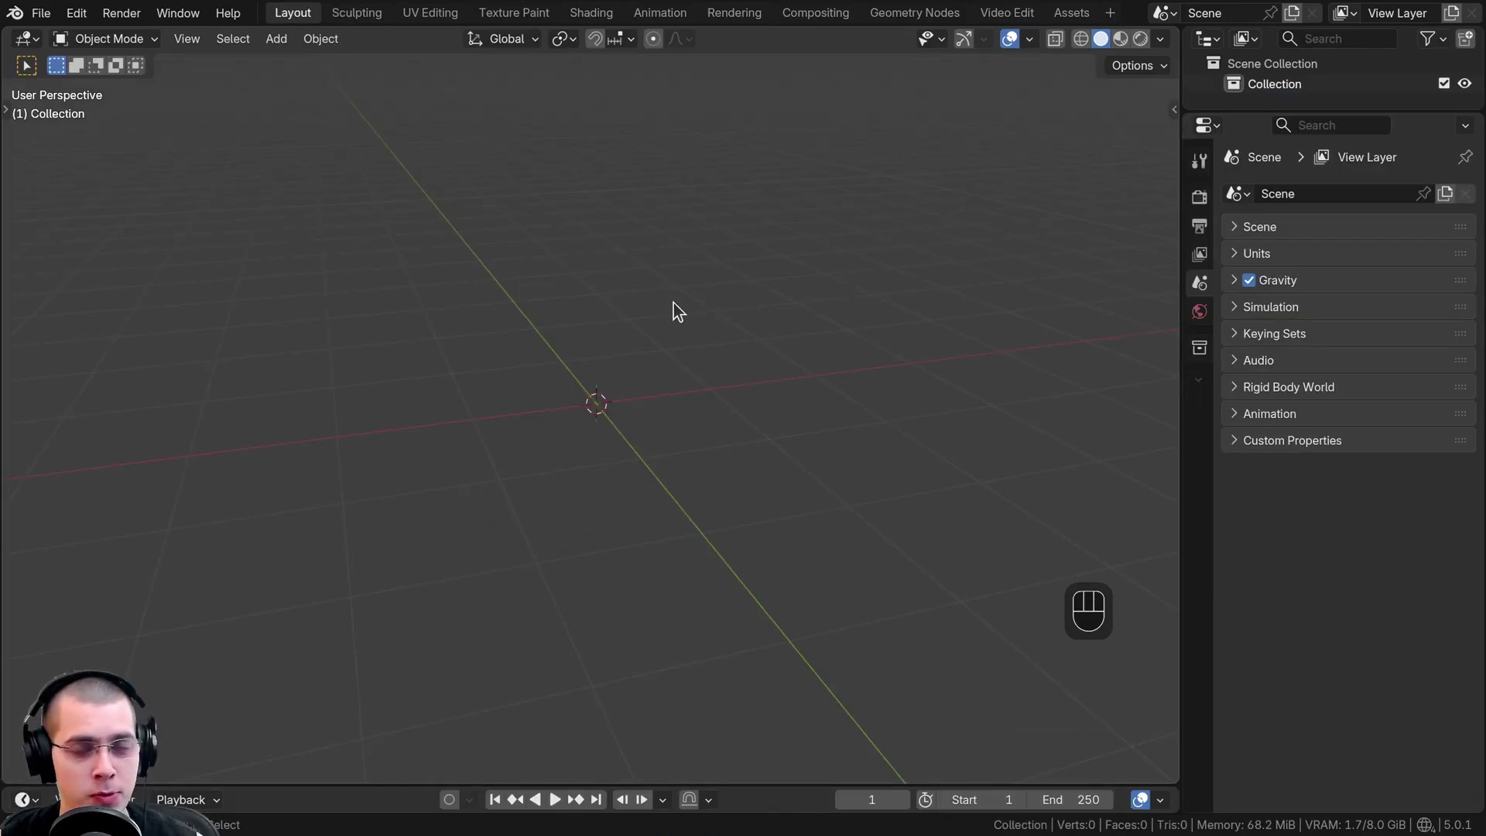
Add a new cube and try a Ctrl+B bevel on one of its edges
{"action": "middle_click", "coordinate": [687, 295]}
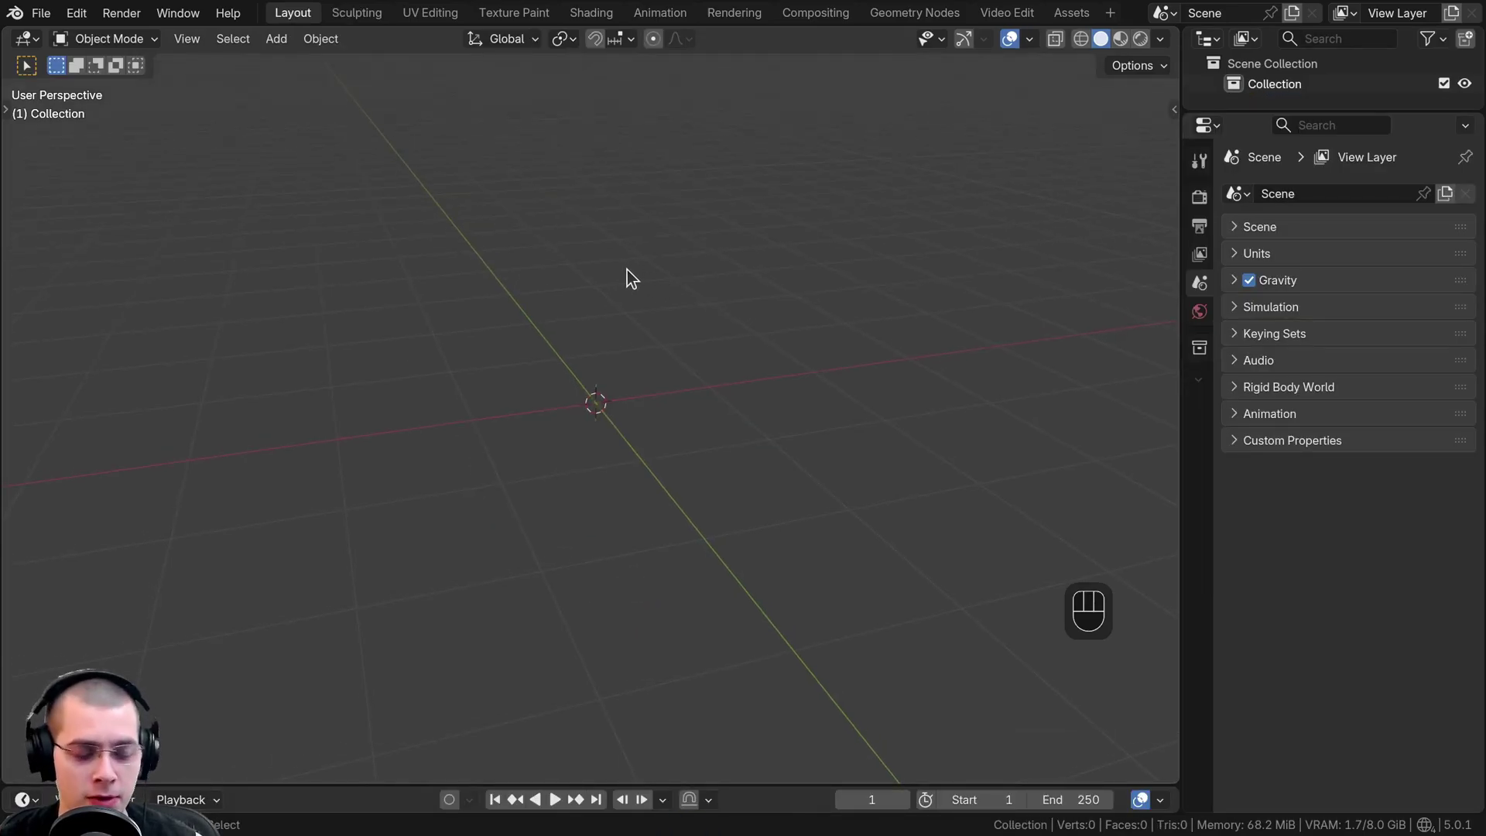
{"action": "key", "text": "shift+a"}
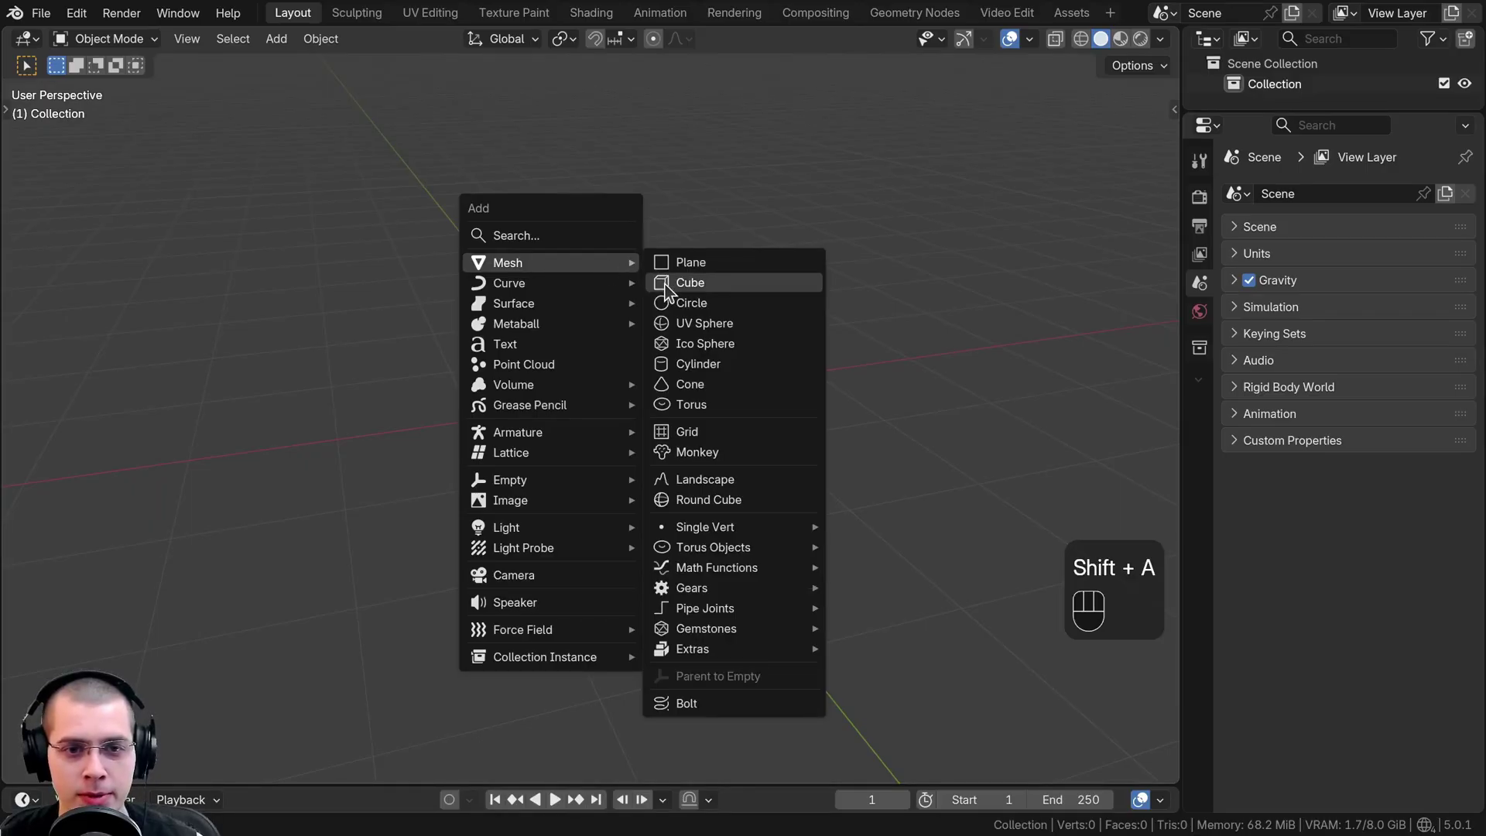
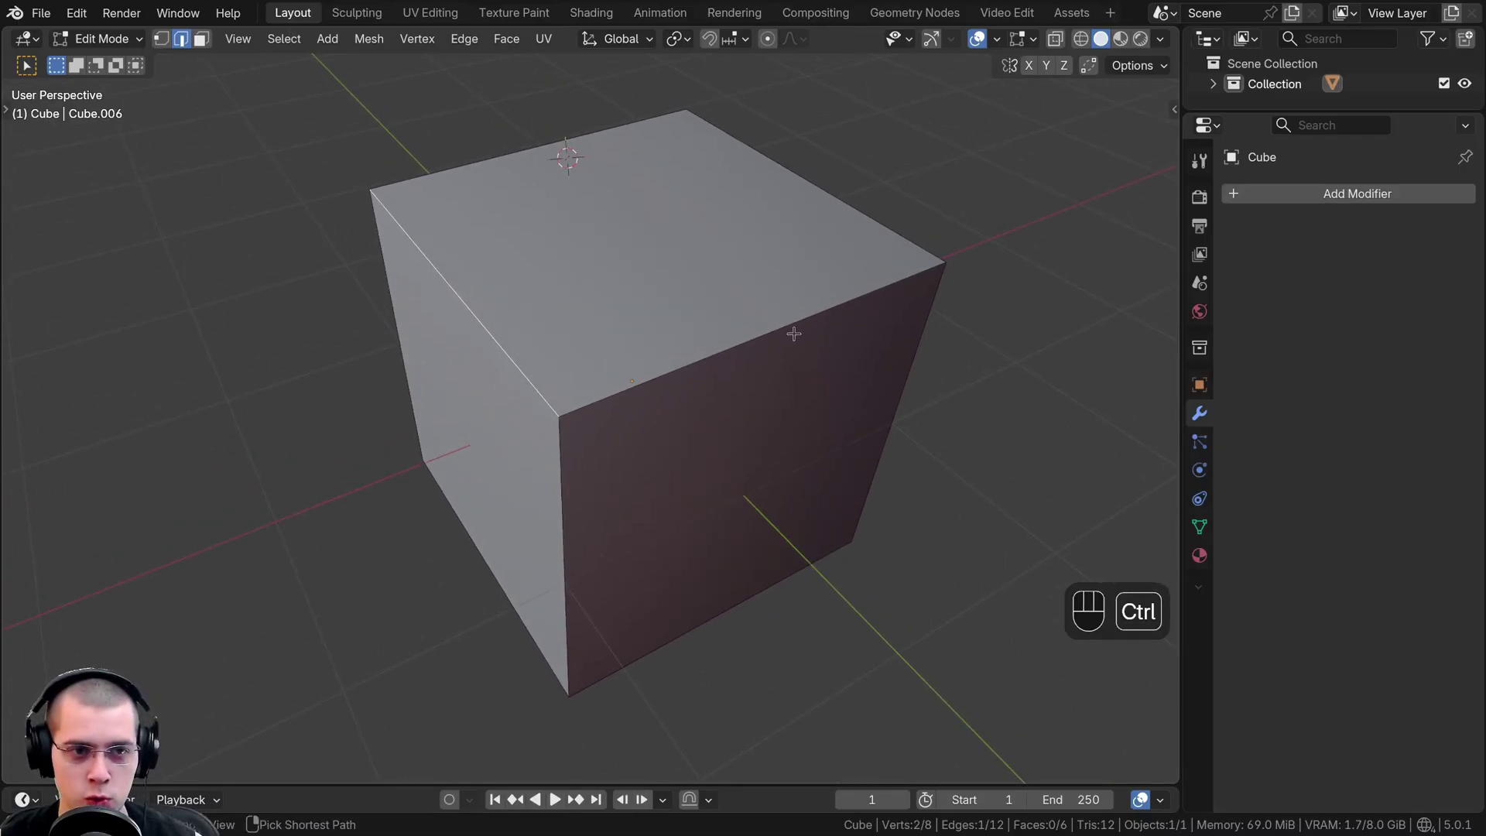
{"action": "key", "text": "ctrl+b"}
{"action": "key", "text": "ctrl+b"}
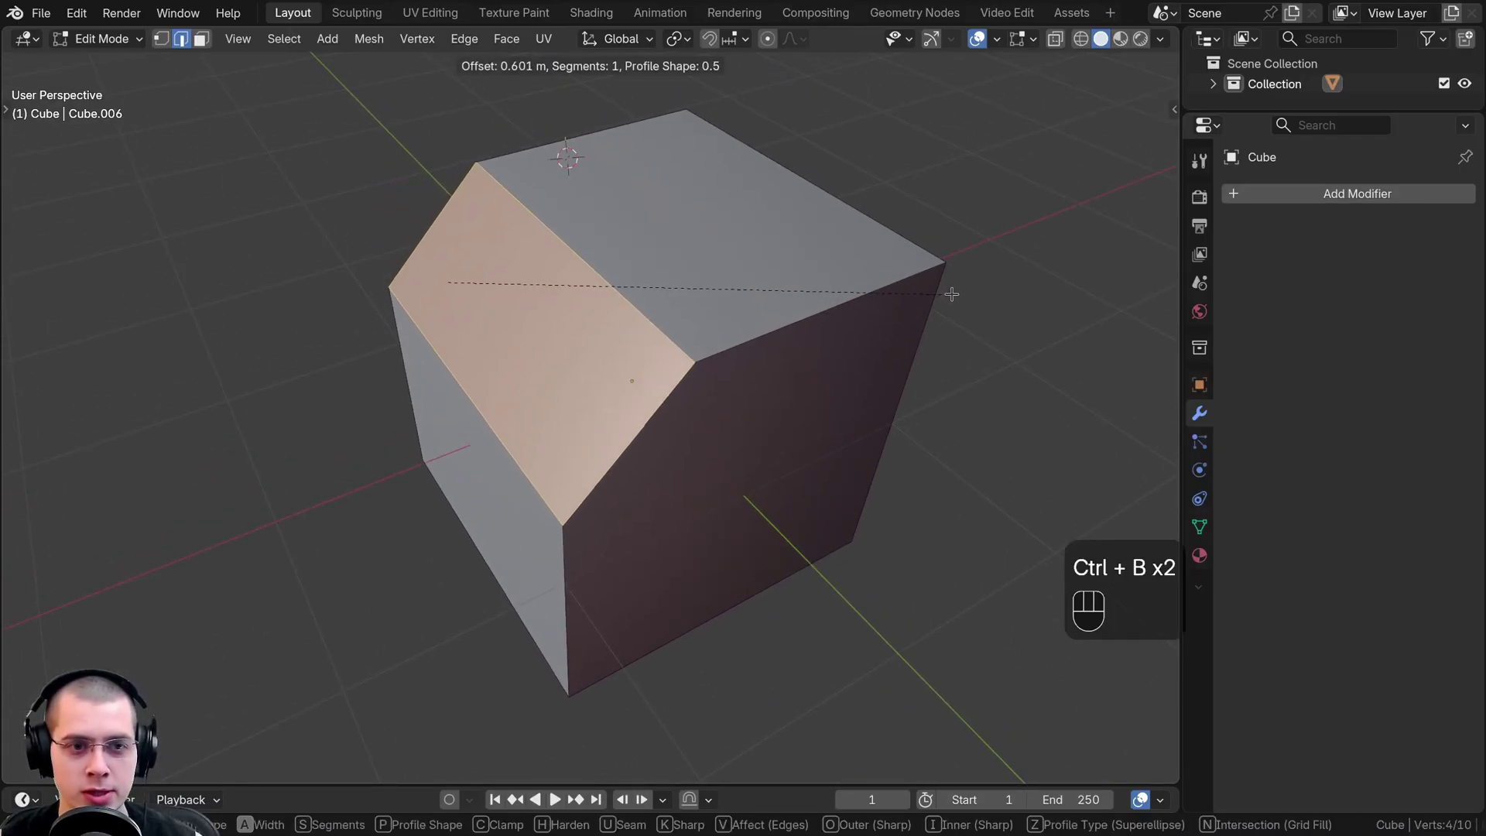
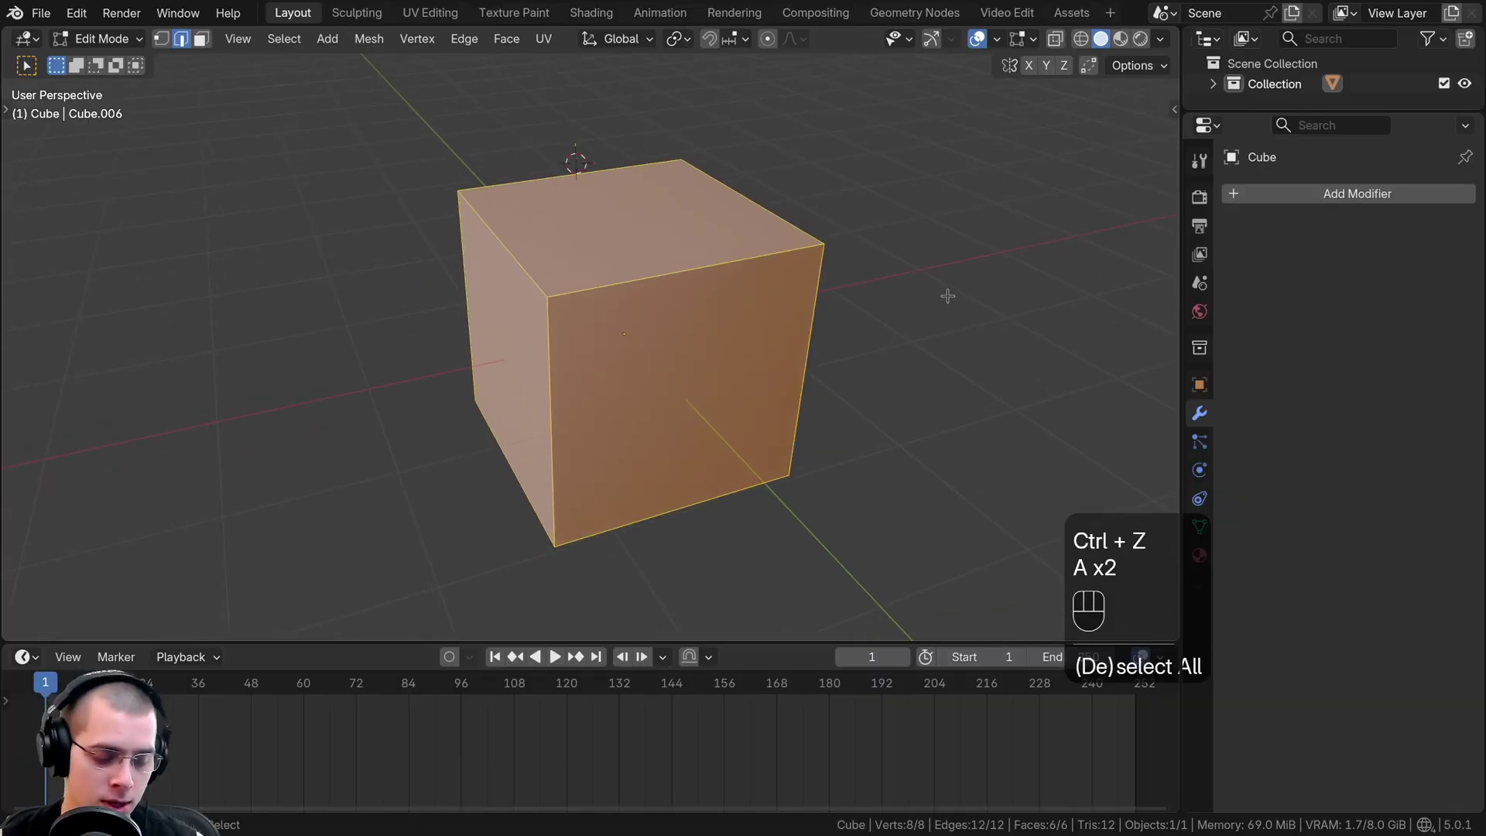
Bevel all the cube's edges with 10 segments and view the rounded cube in Object Mode
{"action": "key", "text": "ctrl+b"}
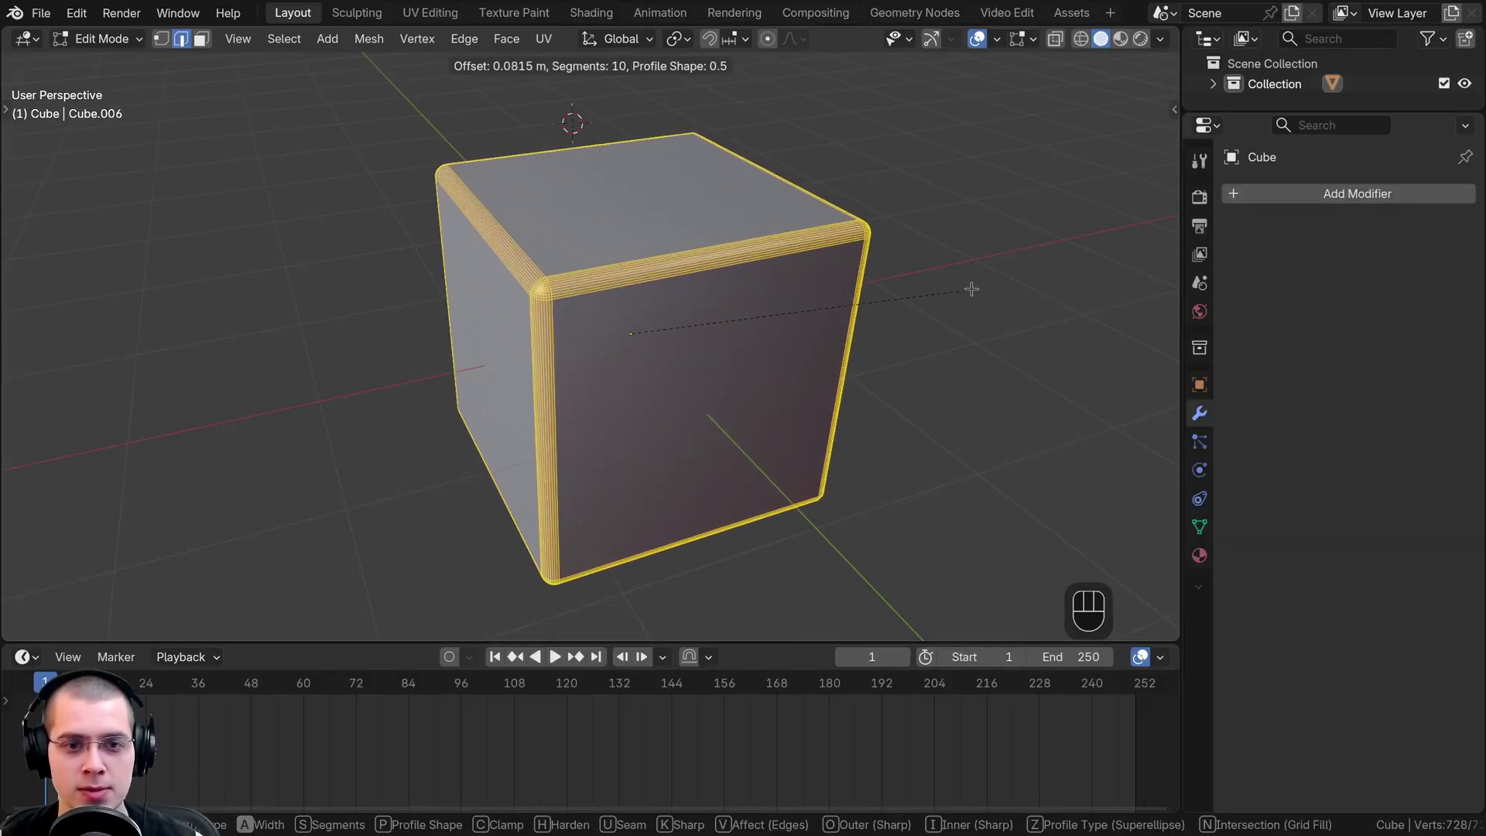
{"action": "key", "text": "Tab"}
{"action": "left_click_drag", "start_coordinate": [708, 205], "coordinate": [647, 223]}
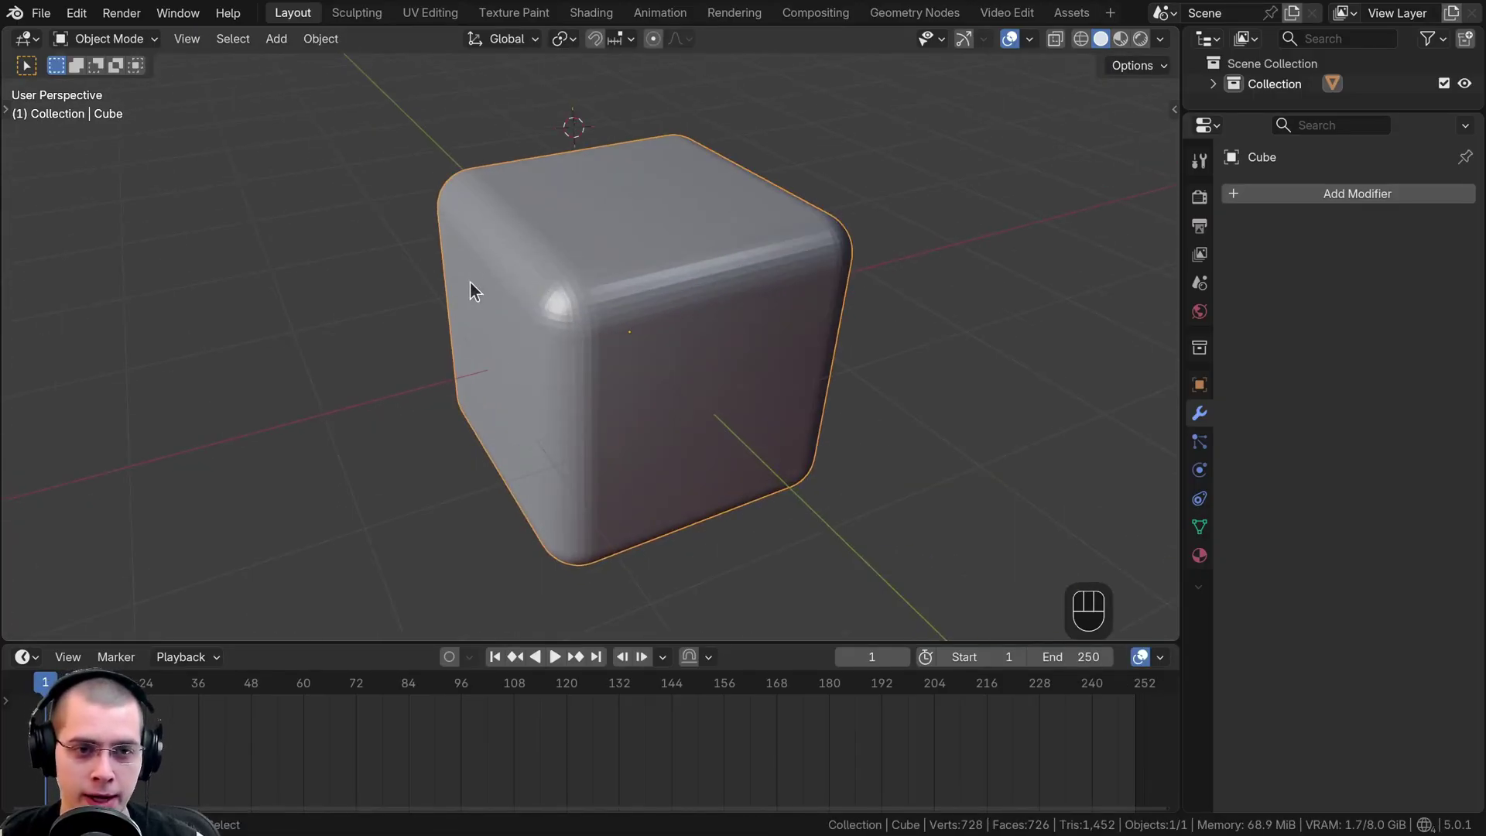
{"action": "left_click_drag", "start_coordinate": [596, 294], "coordinate": [605, 274]}
Delete the rounded cube and bring up the Shift+A mesh list
{"action": "middle_click", "coordinate": [586, 284]}
{"action": "key", "text": "x"}
{"action": "key", "text": "shift+a"}
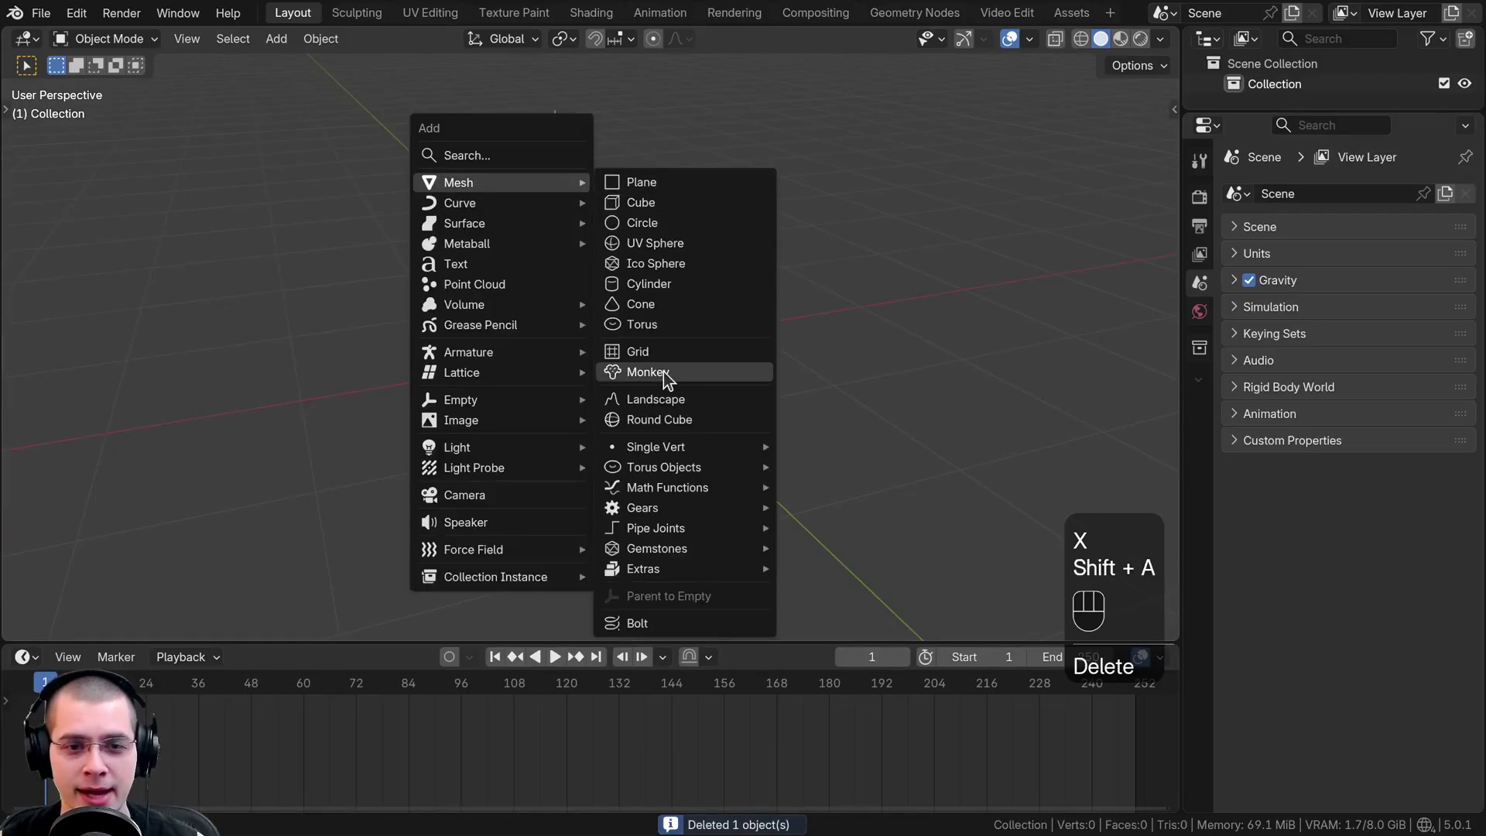
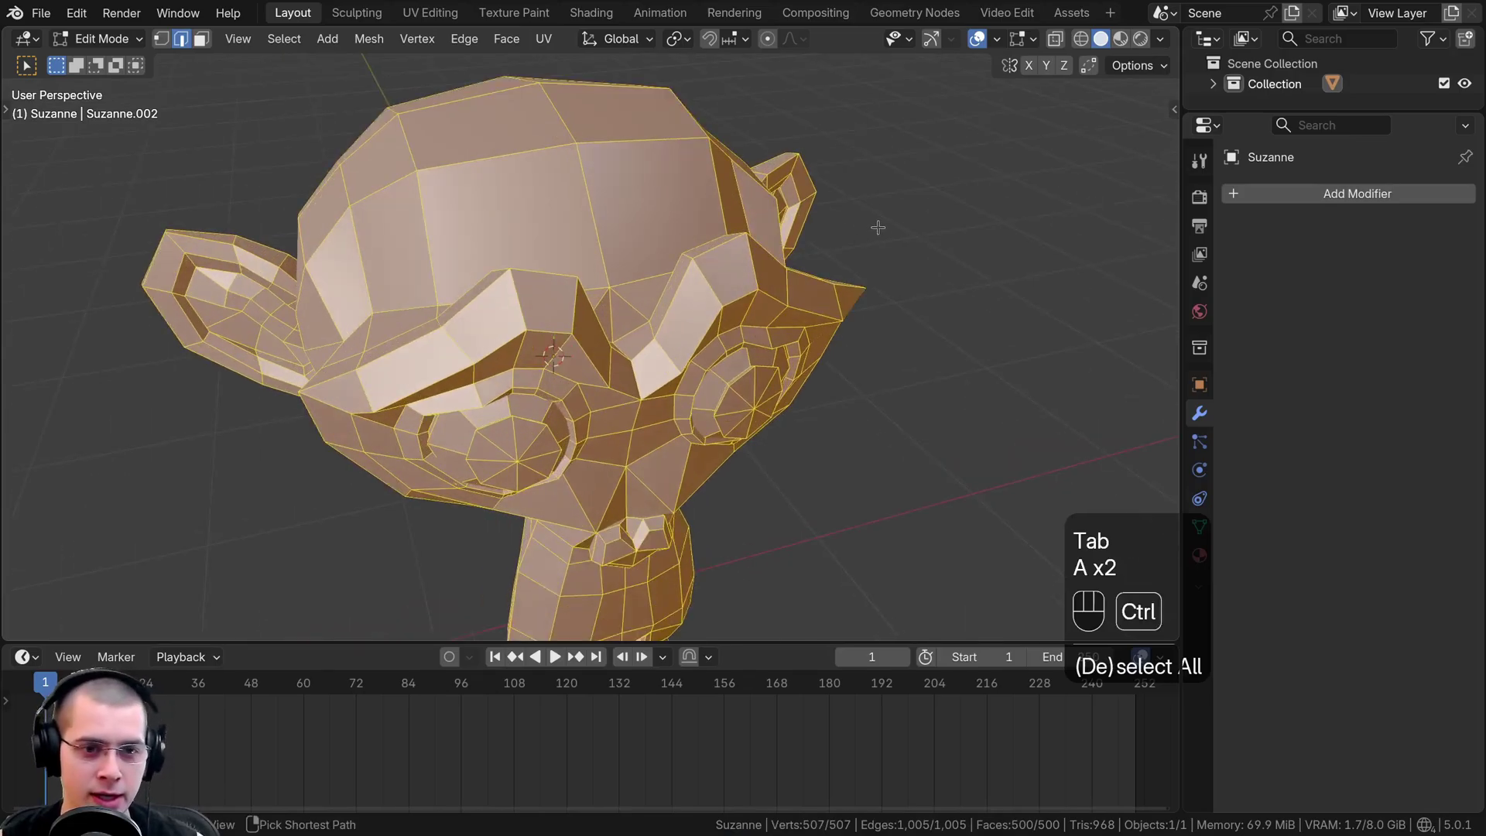
Bevel every edge of Suzanne's head and orbit in close to inspect the chamfers
{"action": "key", "text": "ctrl+b"}
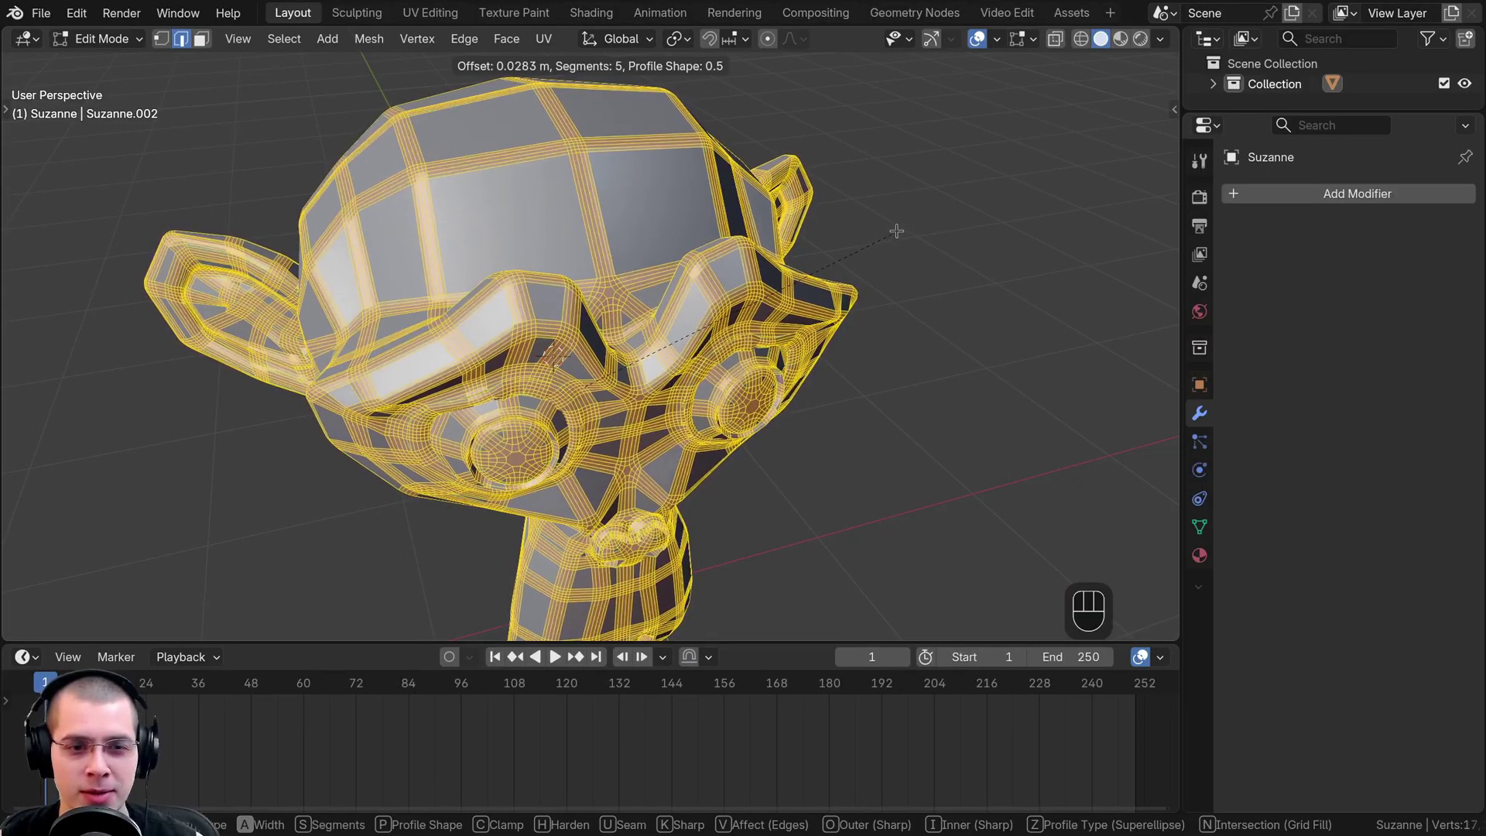
{"action": "key", "text": "Tab"}
{"action": "left_click_drag", "start_coordinate": [450, 273], "coordinate": [496, 373]}
{"action": "left_click_drag", "start_coordinate": [533, 240], "coordinate": [530, 214]}
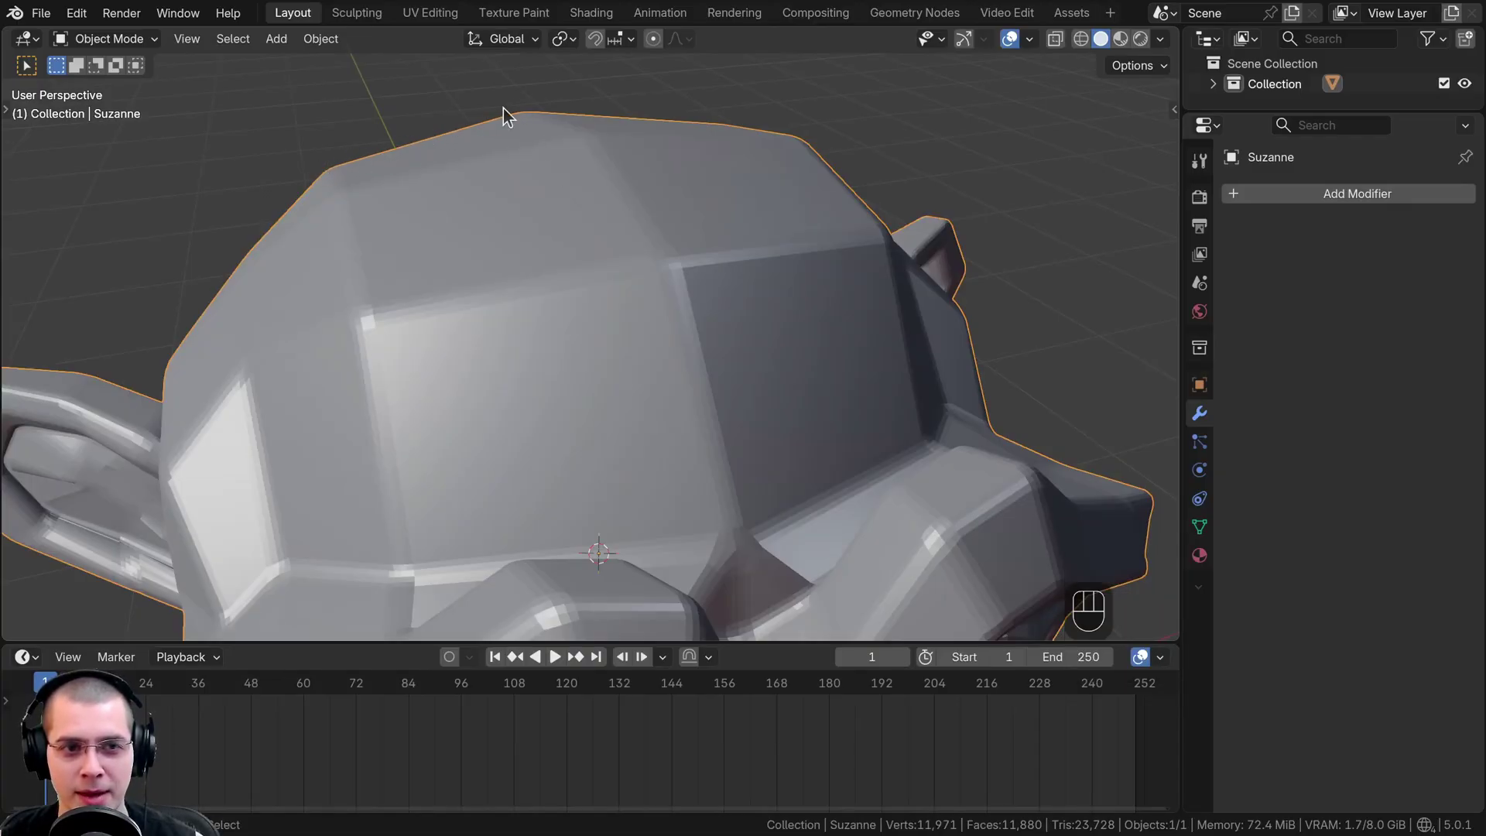
{"action": "middle_click", "coordinate": [330, 271]}
{"action": "middle_click", "coordinate": [380, 284]}
Face Suzanne from the front and request deleting her with X
{"action": "key", "text": "Tab"}
{"action": "key", "text": "Tab"}
{"action": "middle_click", "coordinate": [695, 177]}
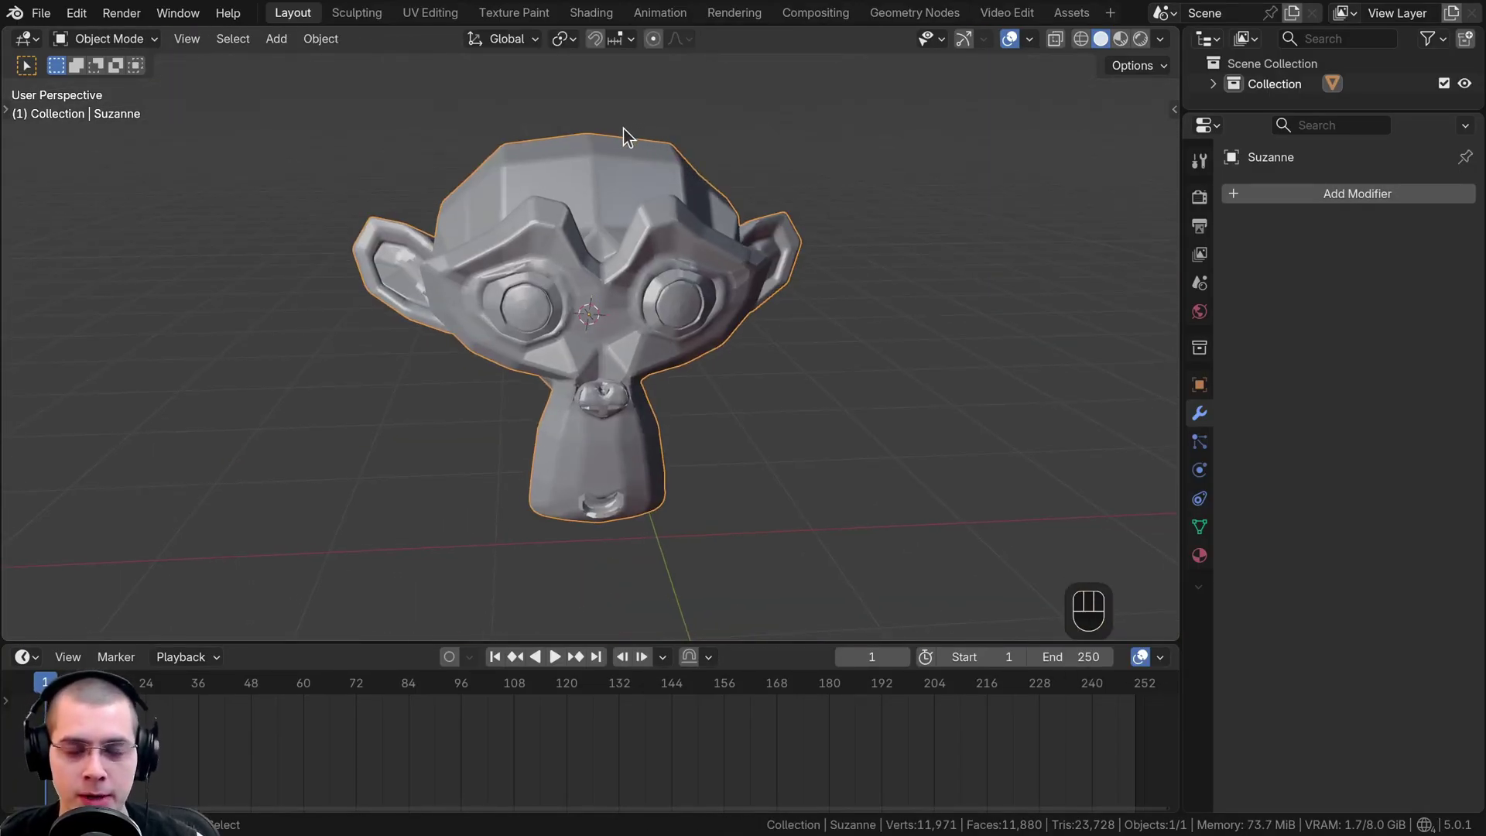
{"action": "key", "text": "x"}
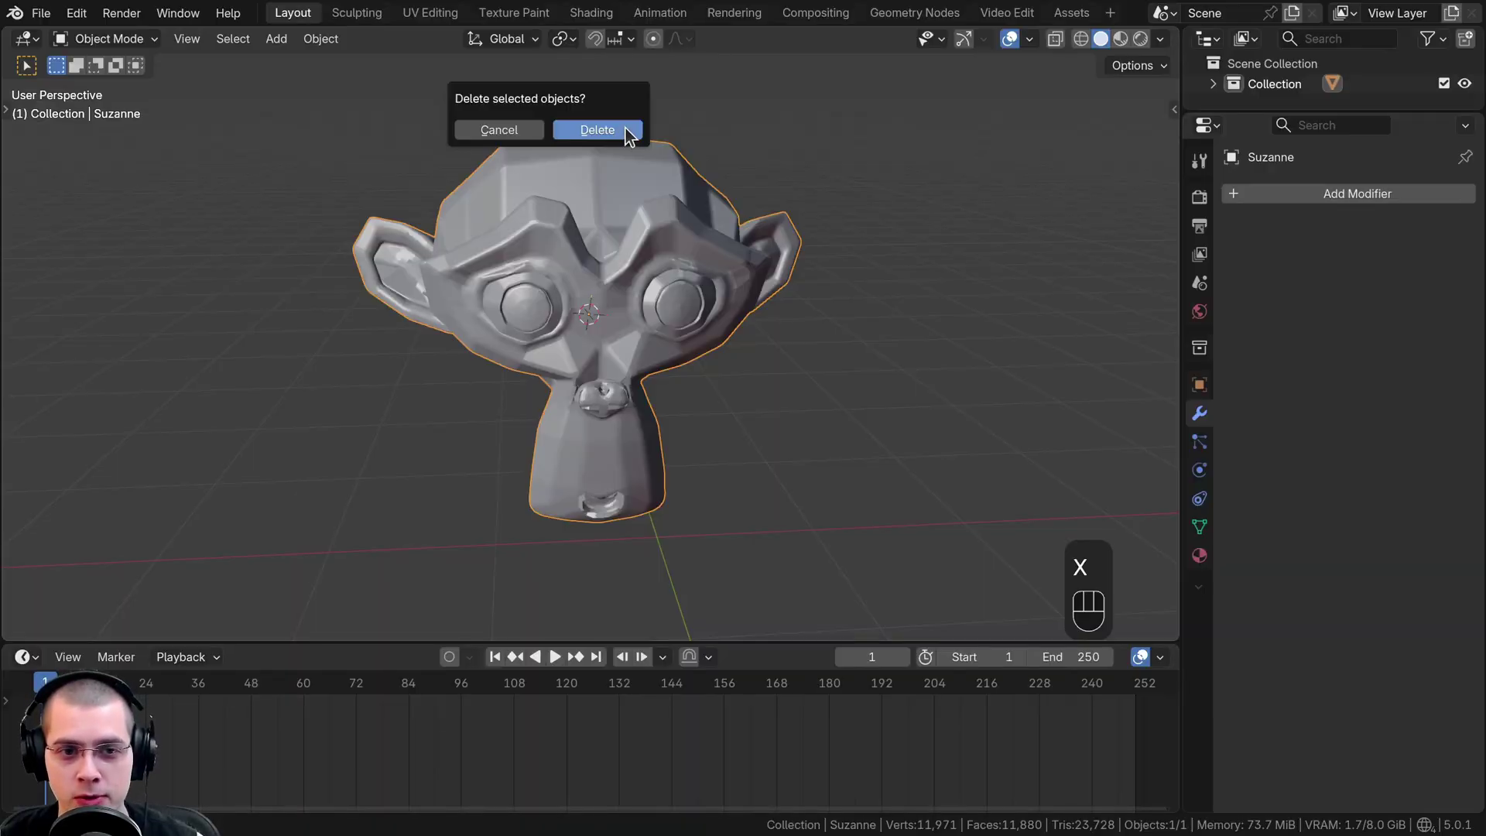
Confirm Suzanne's deletion, add a cylinder and enter Edit Mode on its mesh
{"action": "key", "text": "shift+a"}
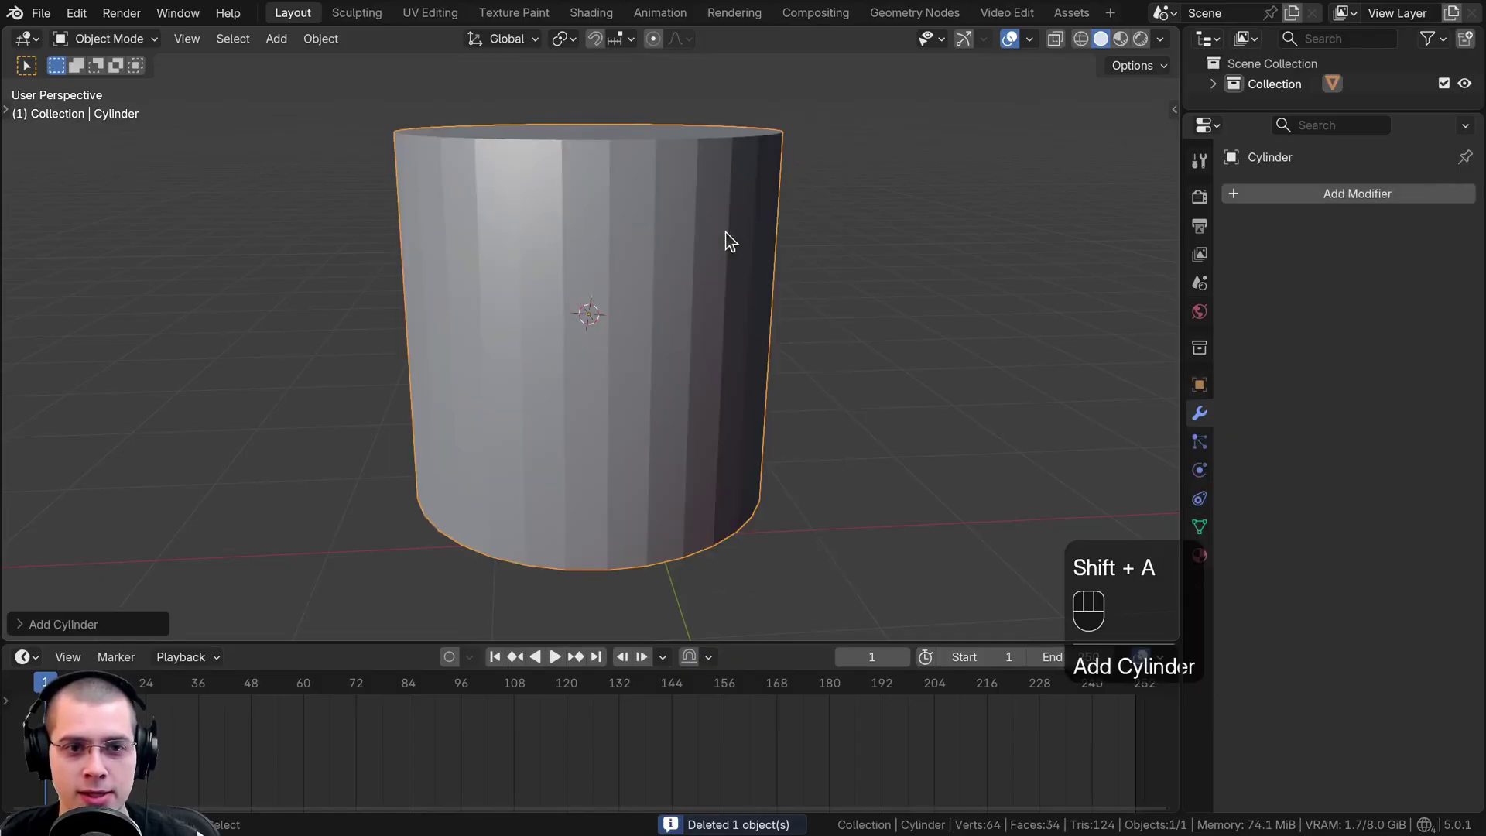
{"action": "left_click_drag", "start_coordinate": [687, 278], "coordinate": [658, 317]}
{"action": "left_click", "coordinate": [641, 299]}
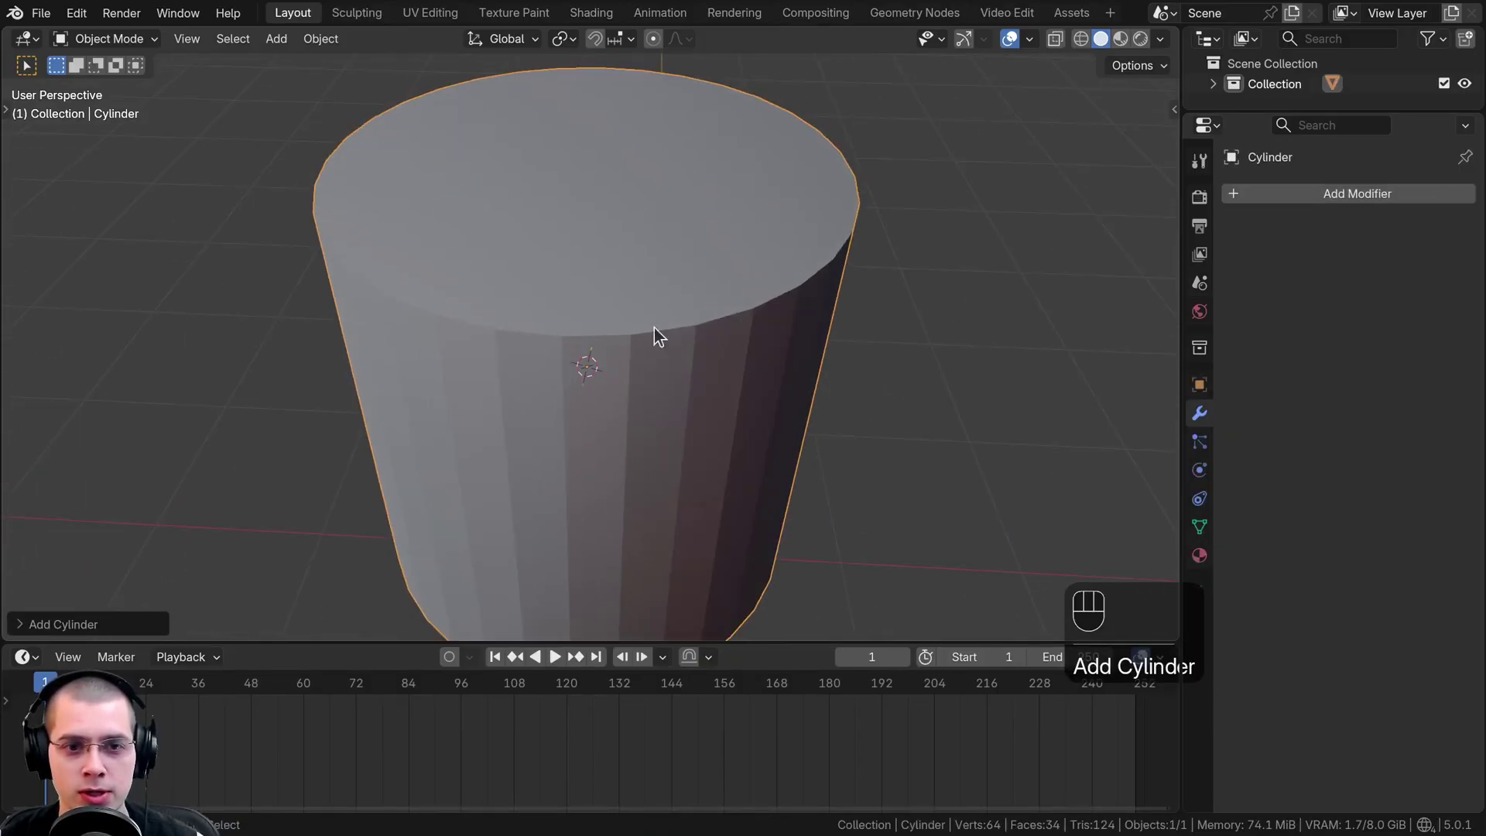
{"action": "left_click_drag", "start_coordinate": [635, 291], "coordinate": [631, 313]}
{"action": "middle_click", "coordinate": [628, 281]}
{"action": "left_click", "coordinate": [628, 277]}
{"action": "key", "text": "Tab"}
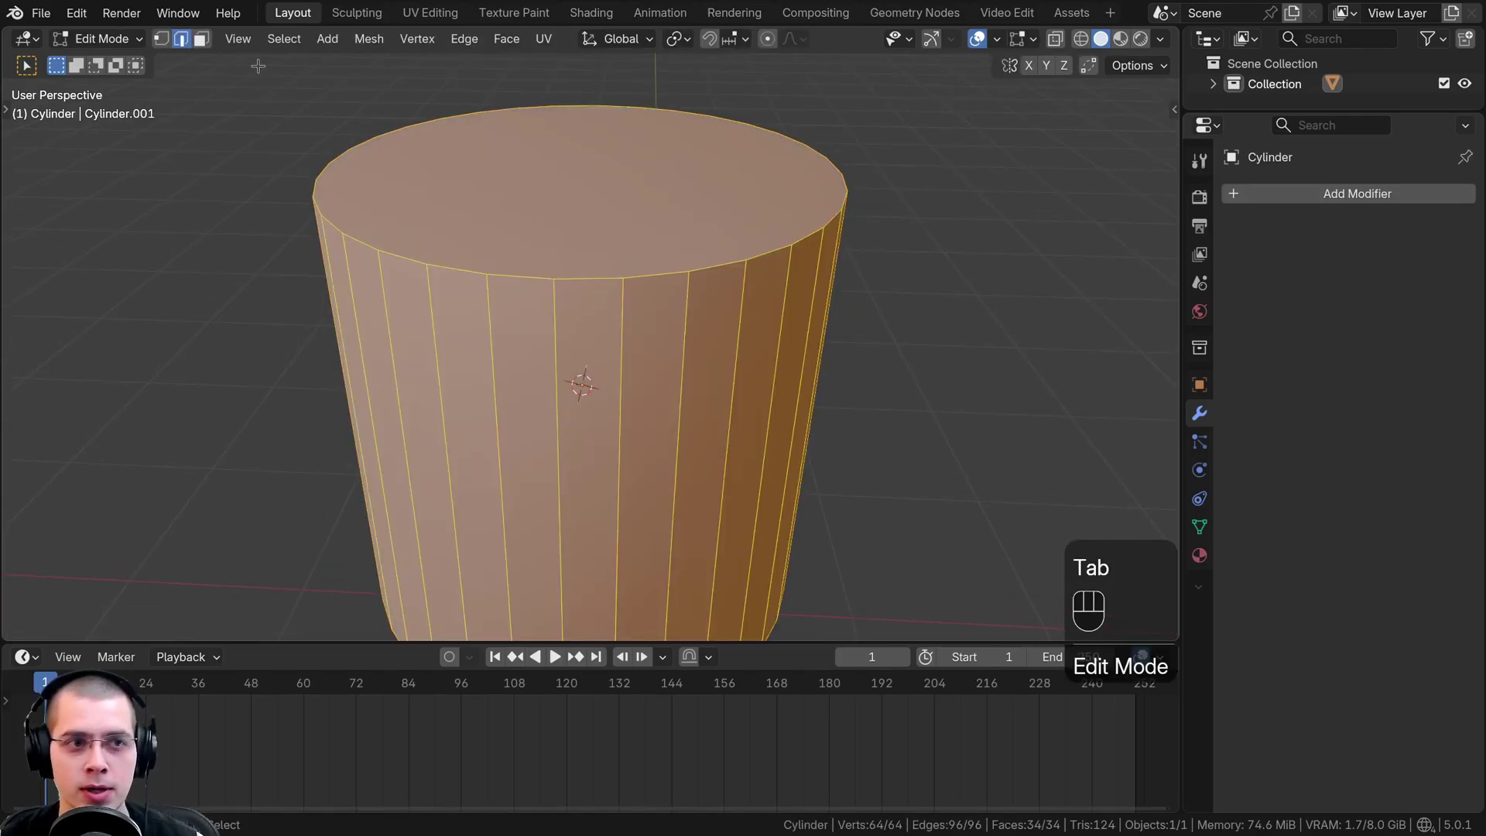
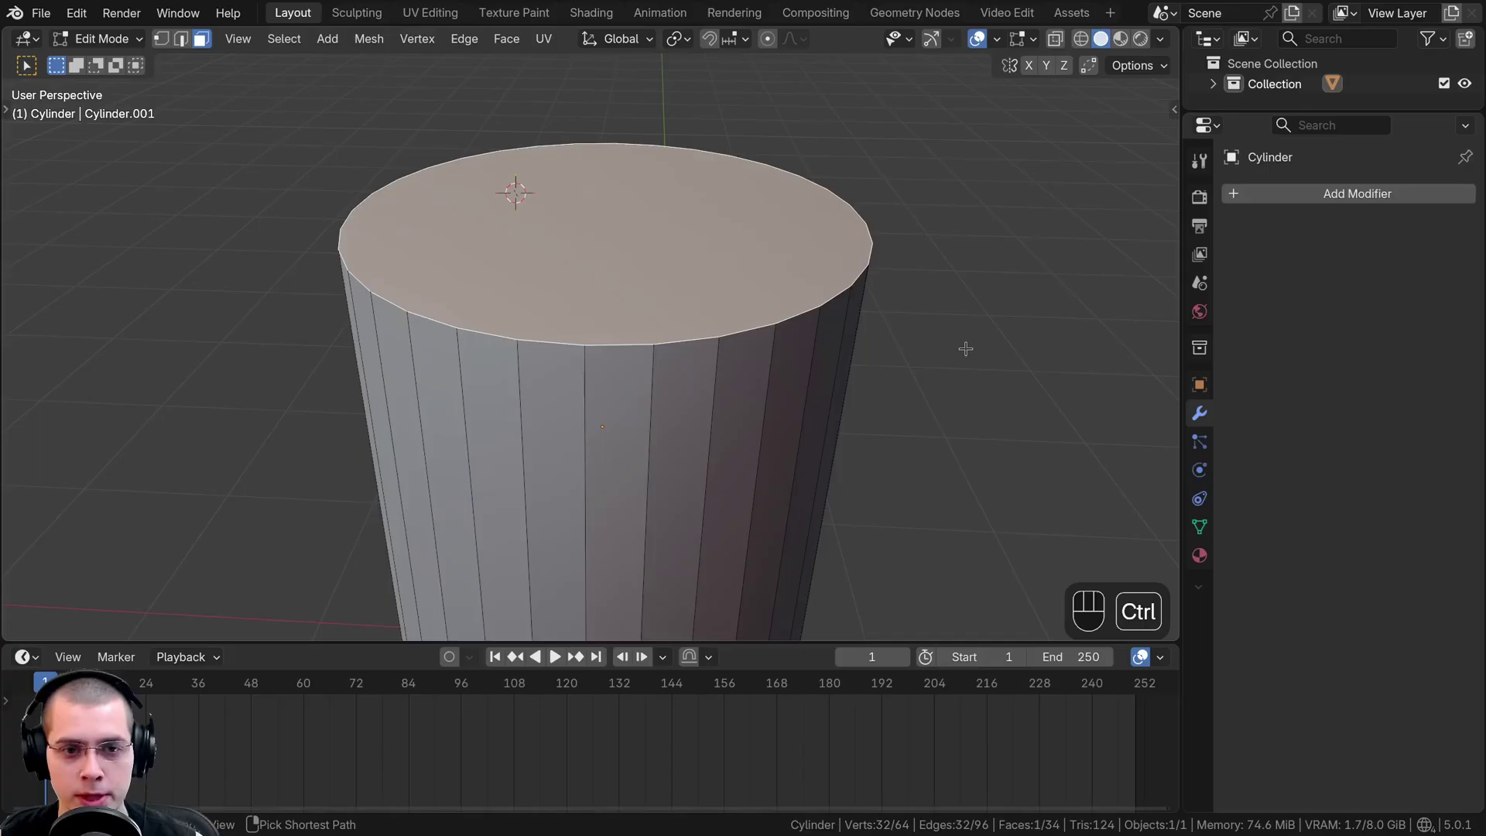
Bevel the cylinder's top rim into a rounded edge and view it from the side
{"action": "key", "text": "ctrl+b"}
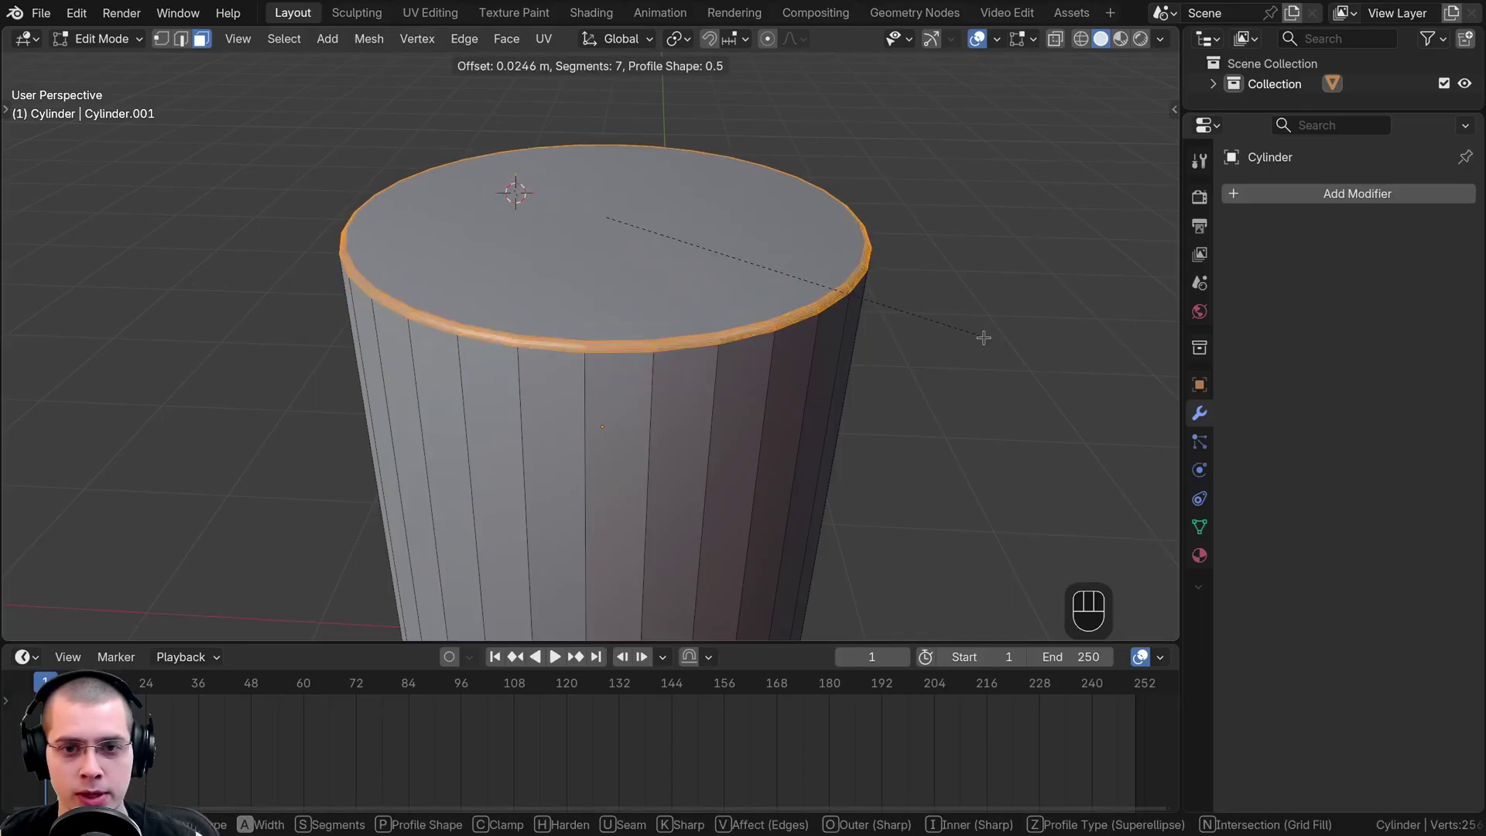
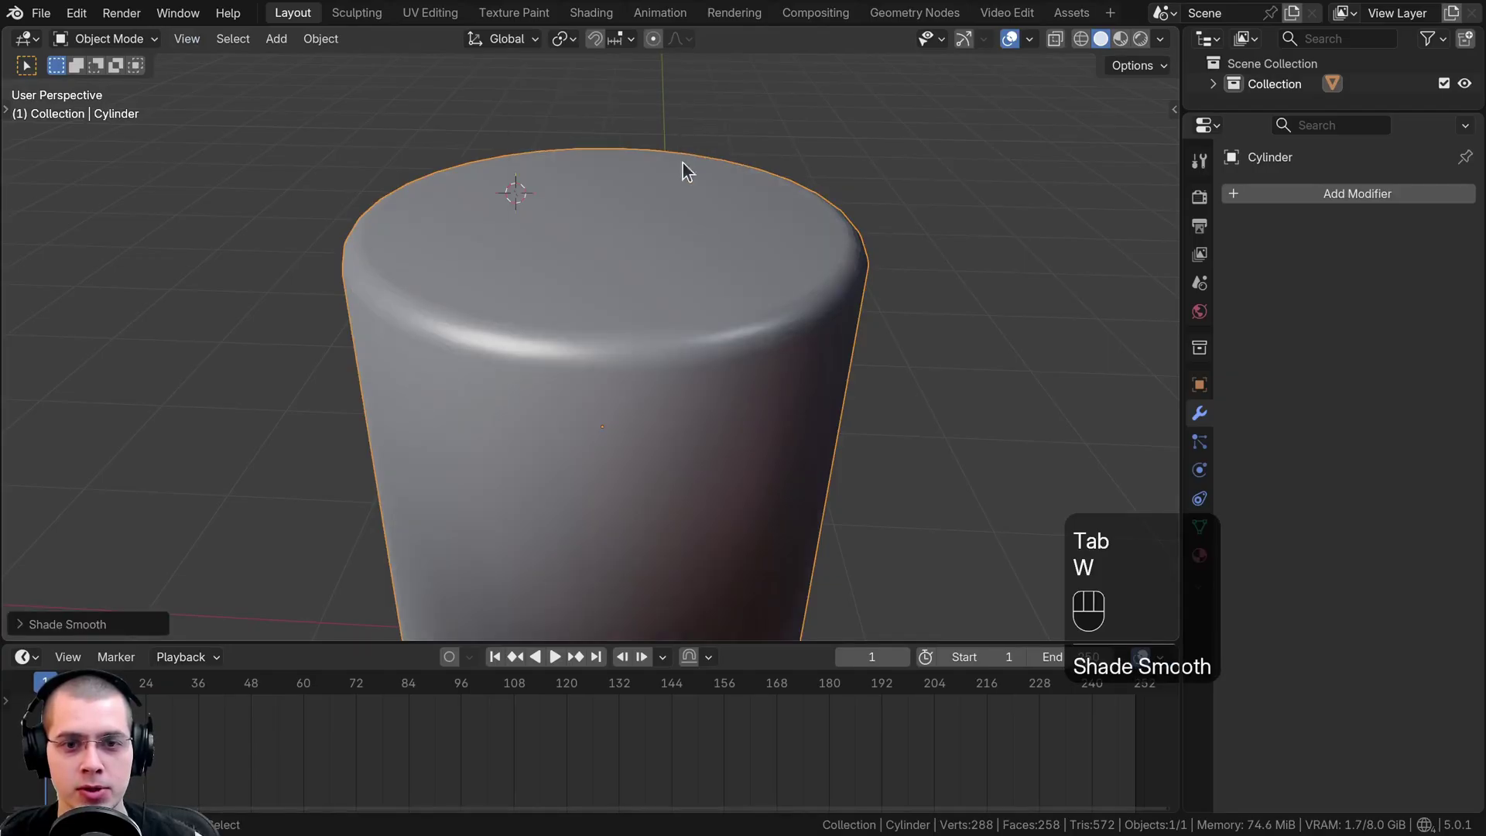
{"action": "left_click_drag", "start_coordinate": [653, 328], "coordinate": [645, 351]}
{"action": "left_click_drag", "start_coordinate": [644, 326], "coordinate": [644, 275]}
{"action": "left_click", "coordinate": [646, 313]}
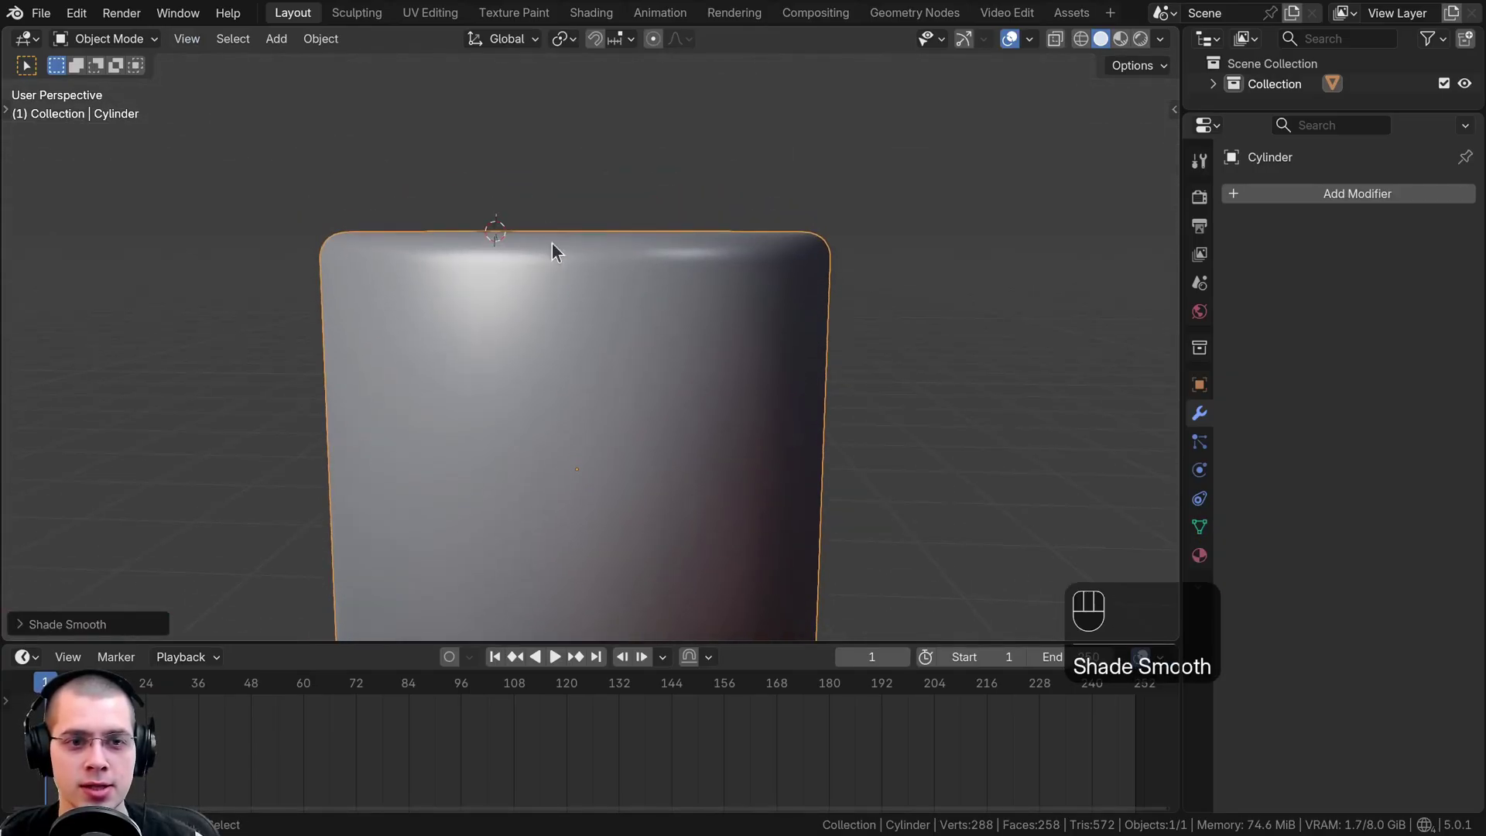
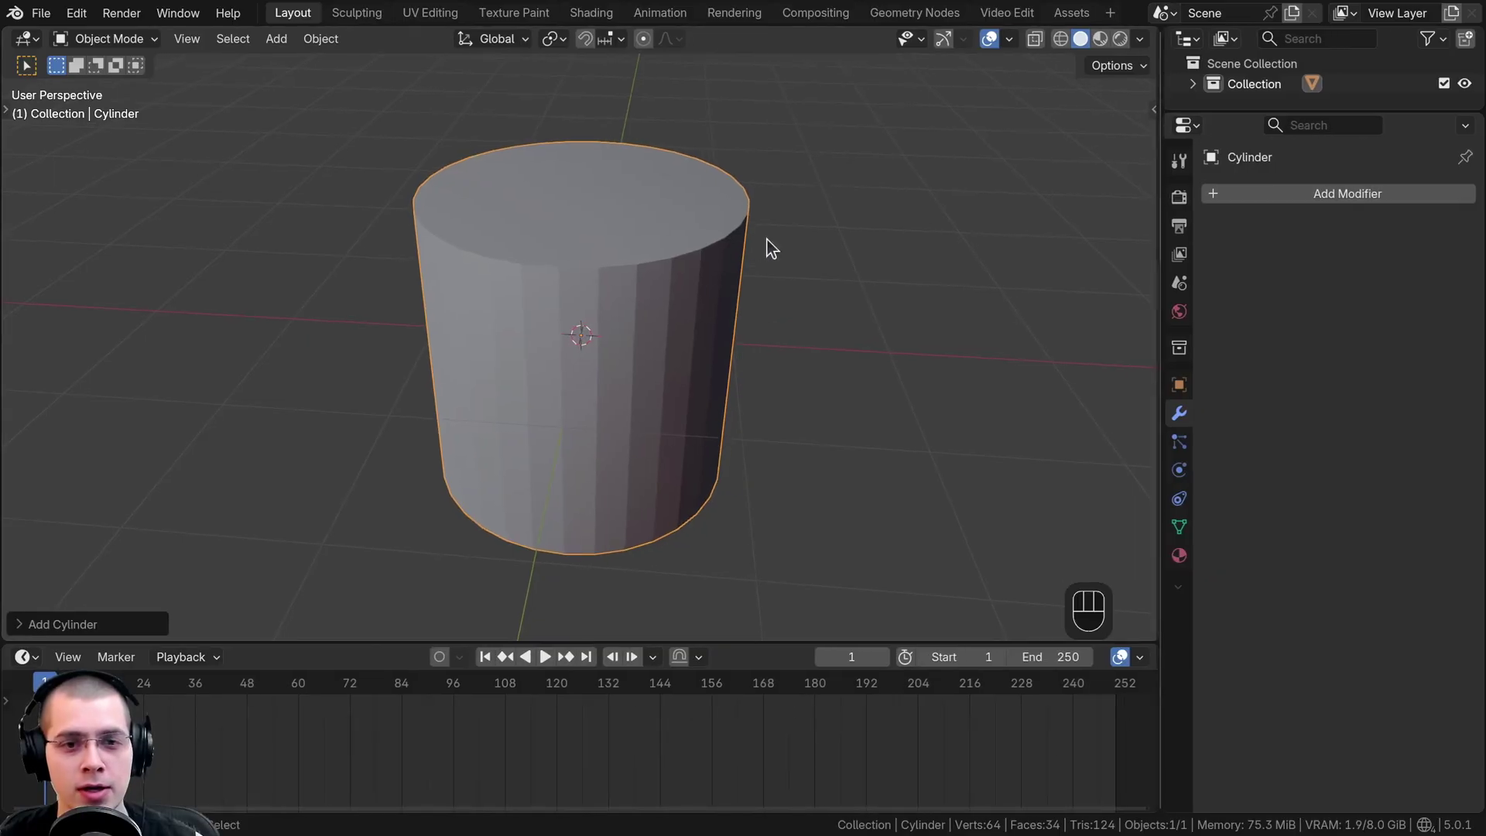
Add a Bevel modifier to the plain cylinder from the Generate list
{"action": "middle_click", "coordinate": [744, 264]}
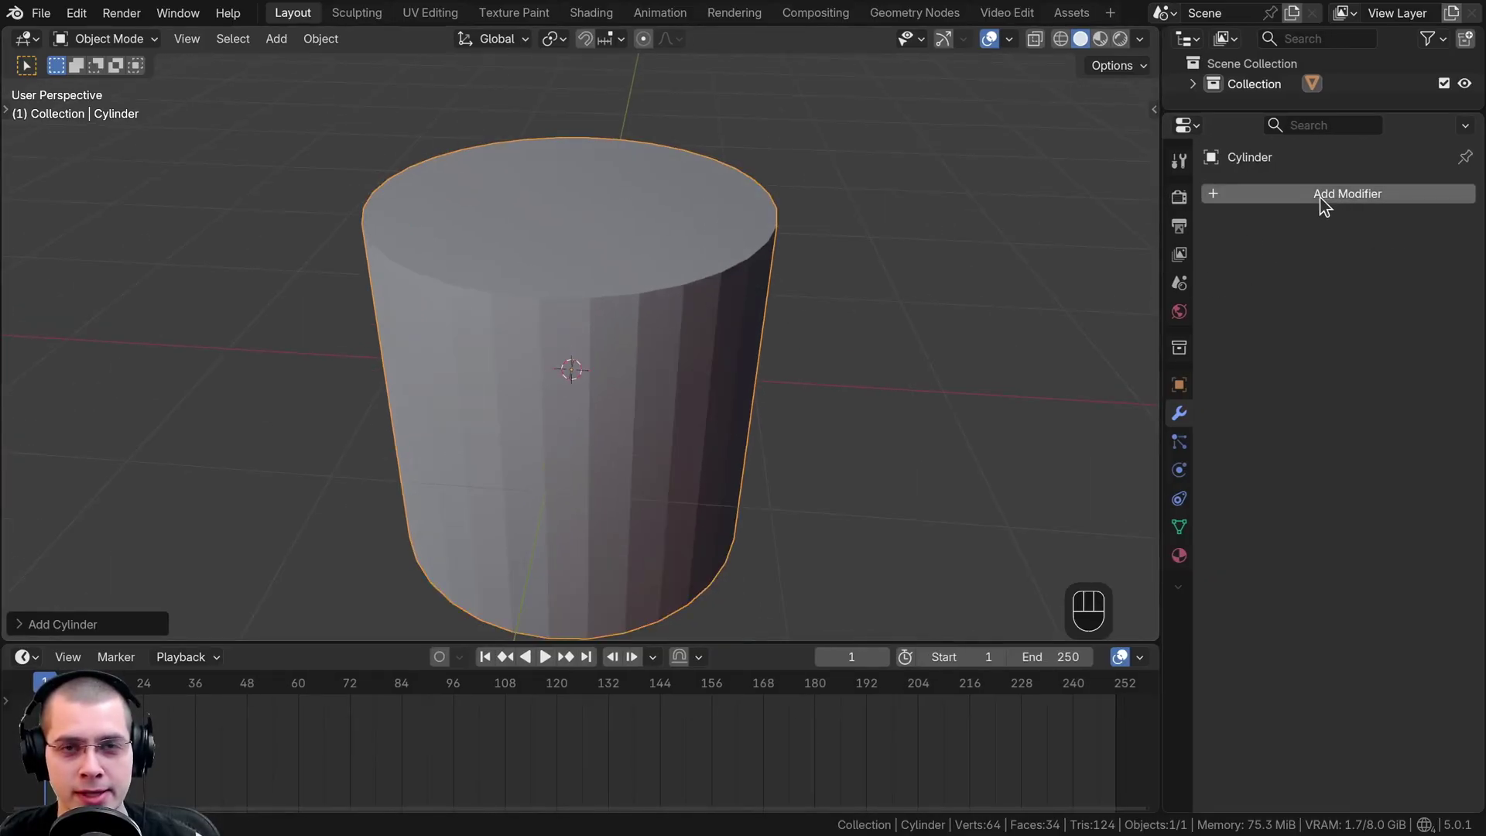
{"action": "middle_click", "coordinate": [543, 255]}
{"action": "left_click_drag", "start_coordinate": [1264, 197], "coordinate": [811, 173]}
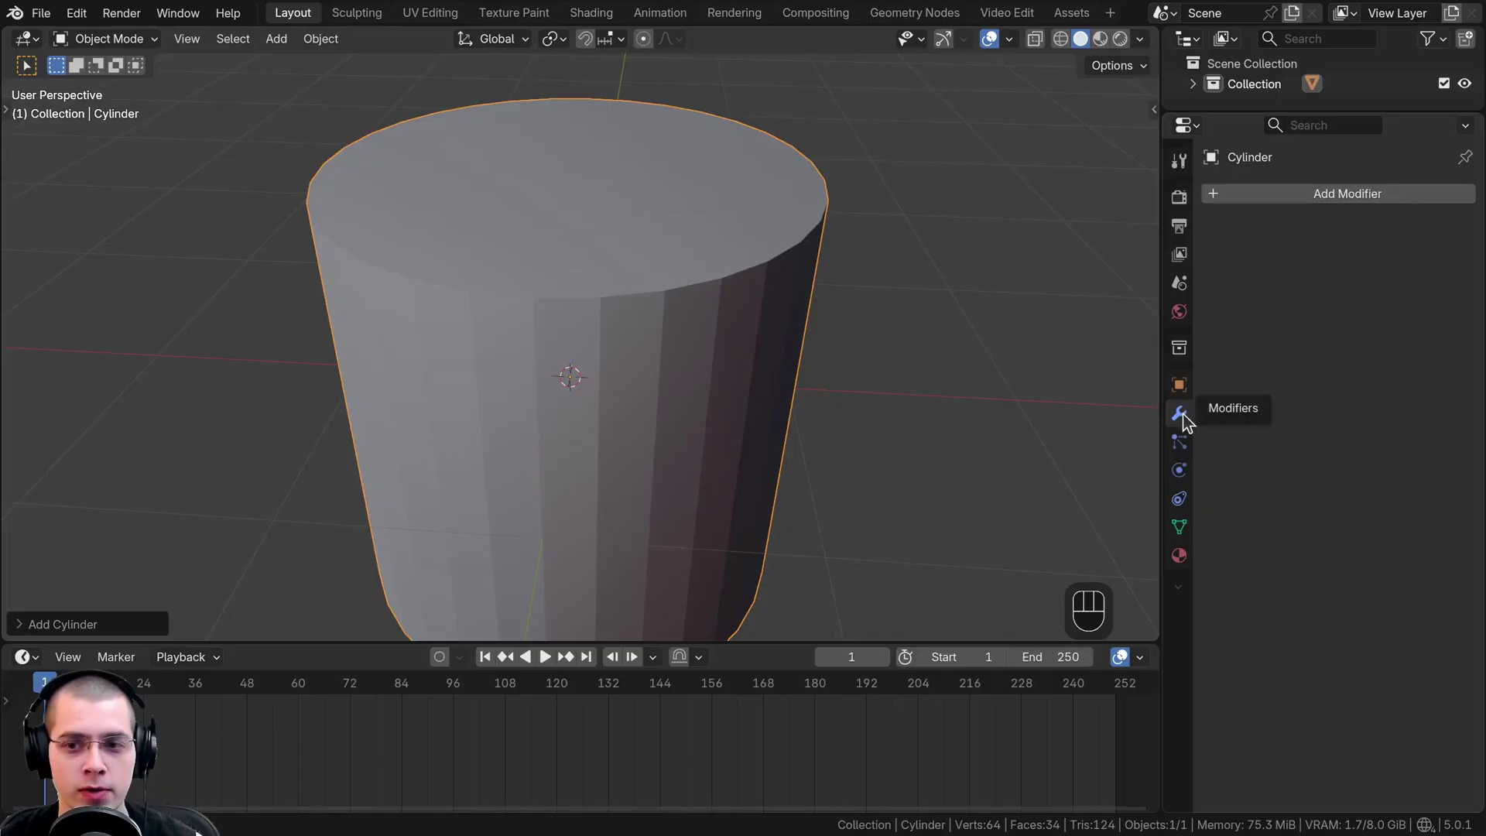
{"action": "left_click", "coordinate": [1187, 420]}
{"action": "left_click_drag", "start_coordinate": [1349, 196], "coordinate": [1109, 280]}
{"action": "left_click_drag", "start_coordinate": [781, 454], "coordinate": [758, 430]}
{"action": "middle_click", "coordinate": [766, 455]}
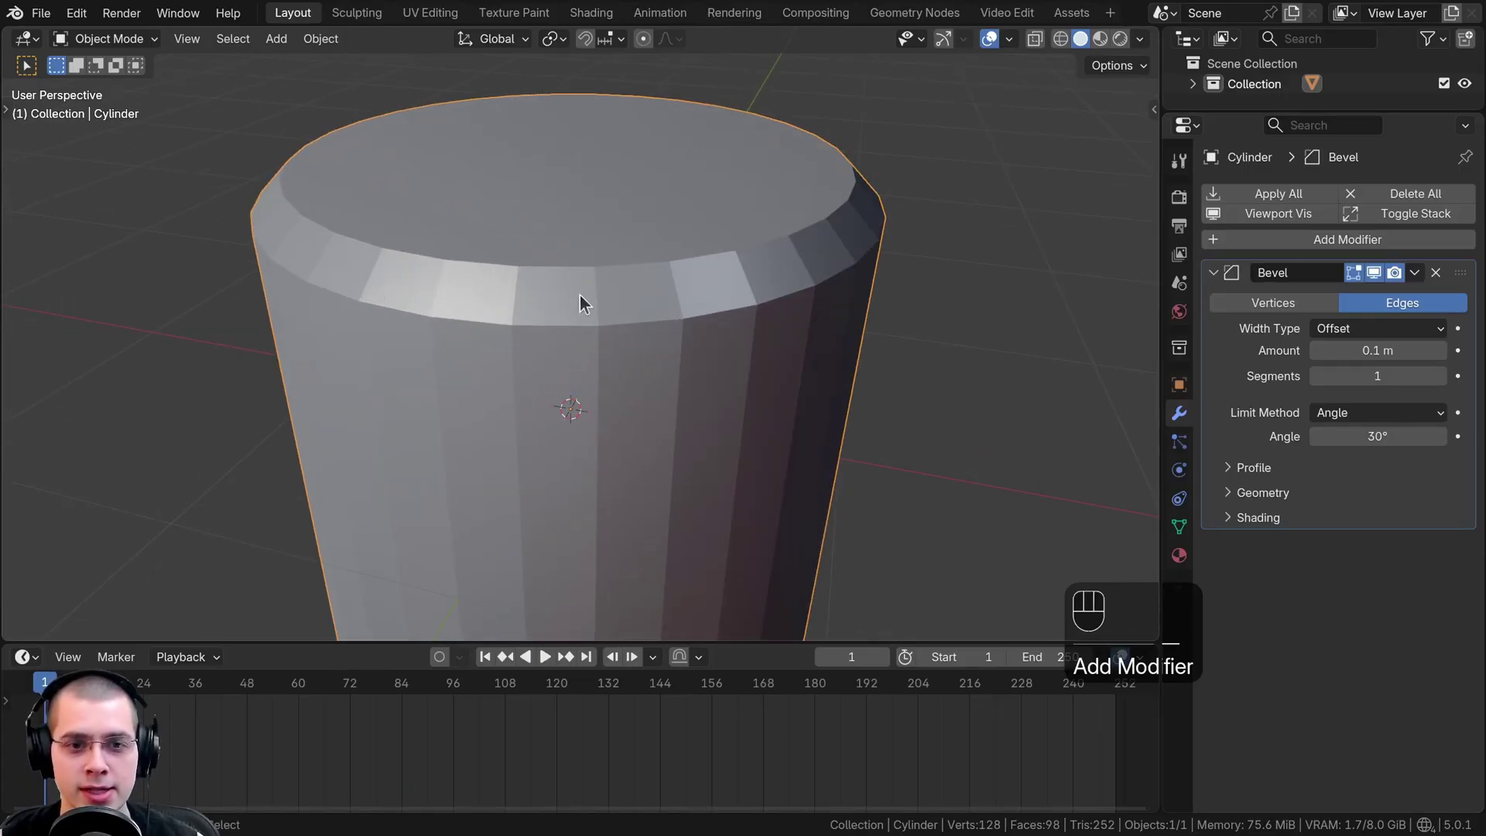
{"action": "middle_click", "coordinate": [594, 331]}
Set the Bevel modifier to 0.2 m with 7 segments and lower its angle limit
{"action": "key", "text": "Tab"}
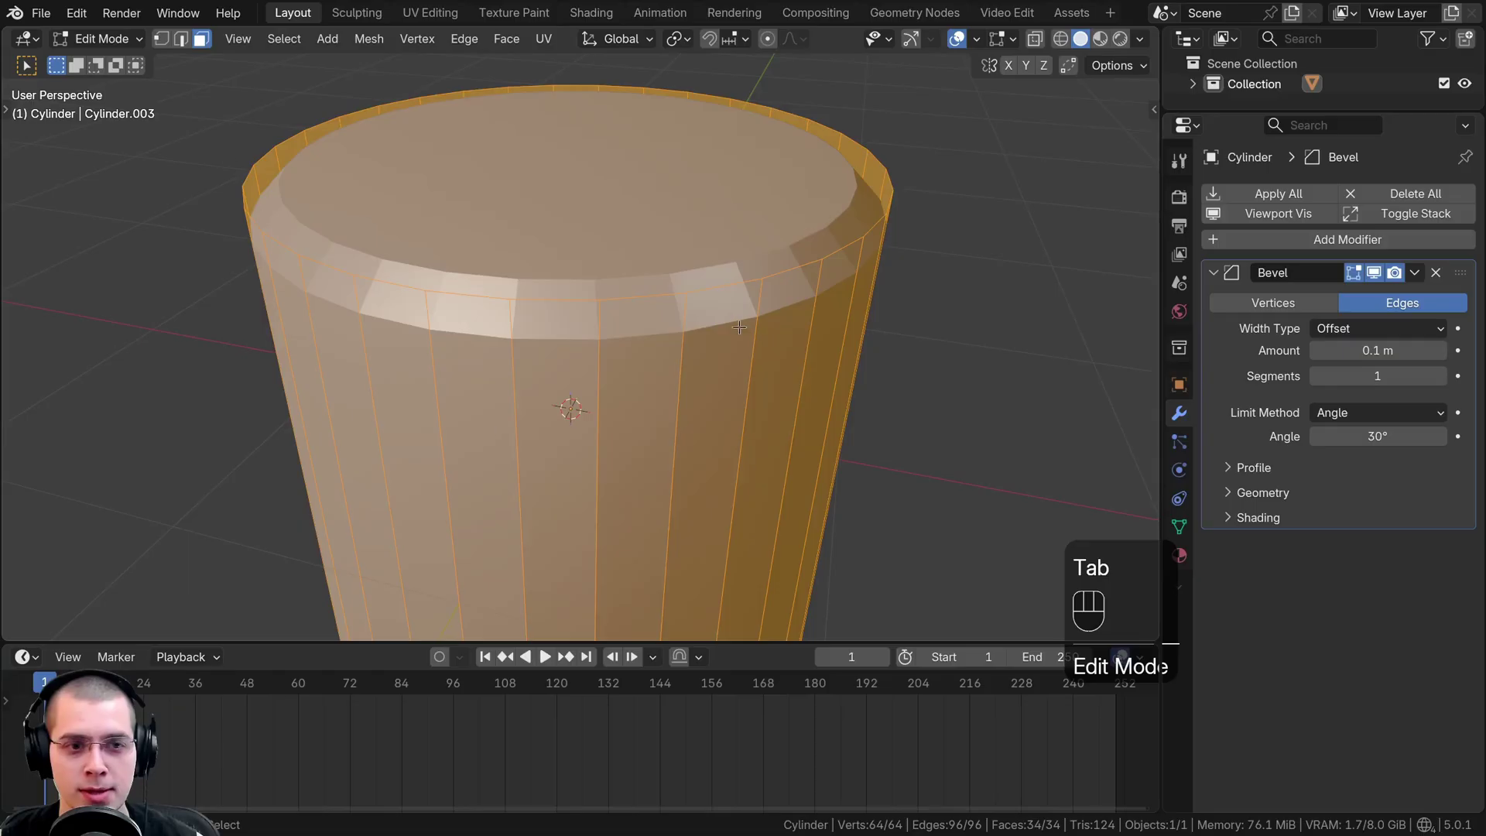
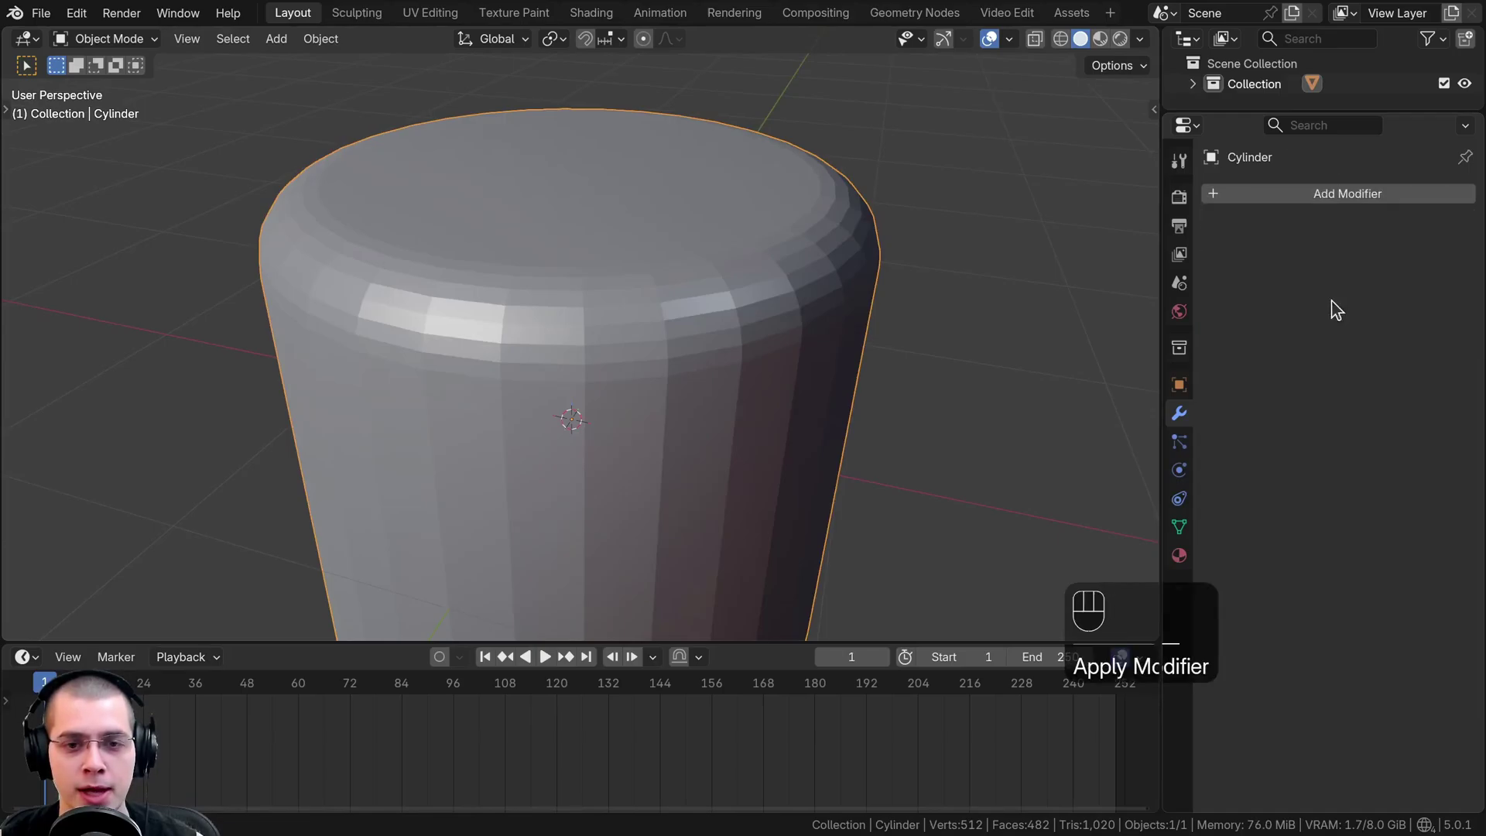
{"action": "key", "text": "Tab"}
{"action": "key", "text": "a"}
{"action": "key", "text": "Tab"}
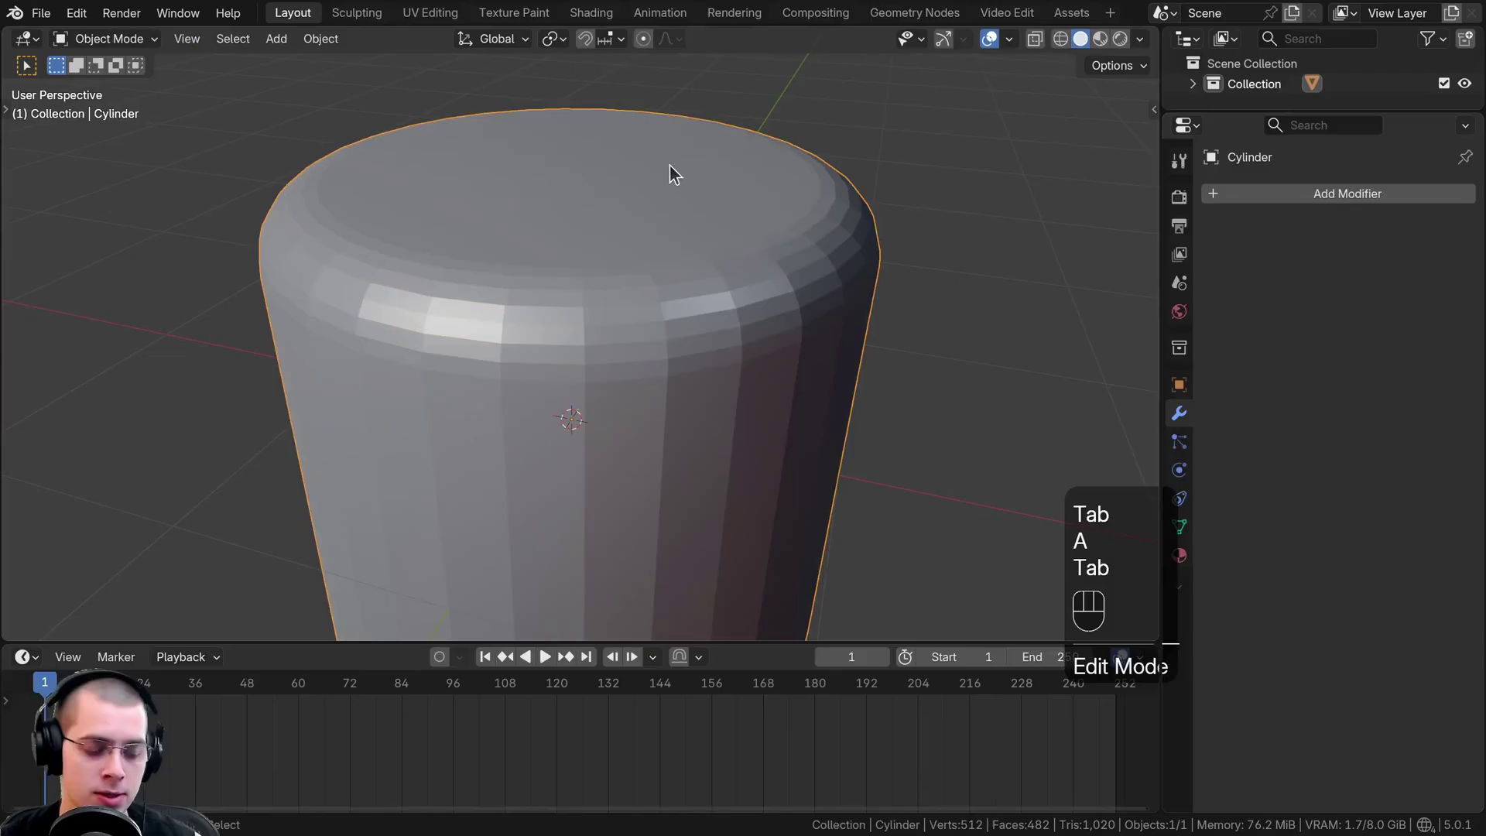
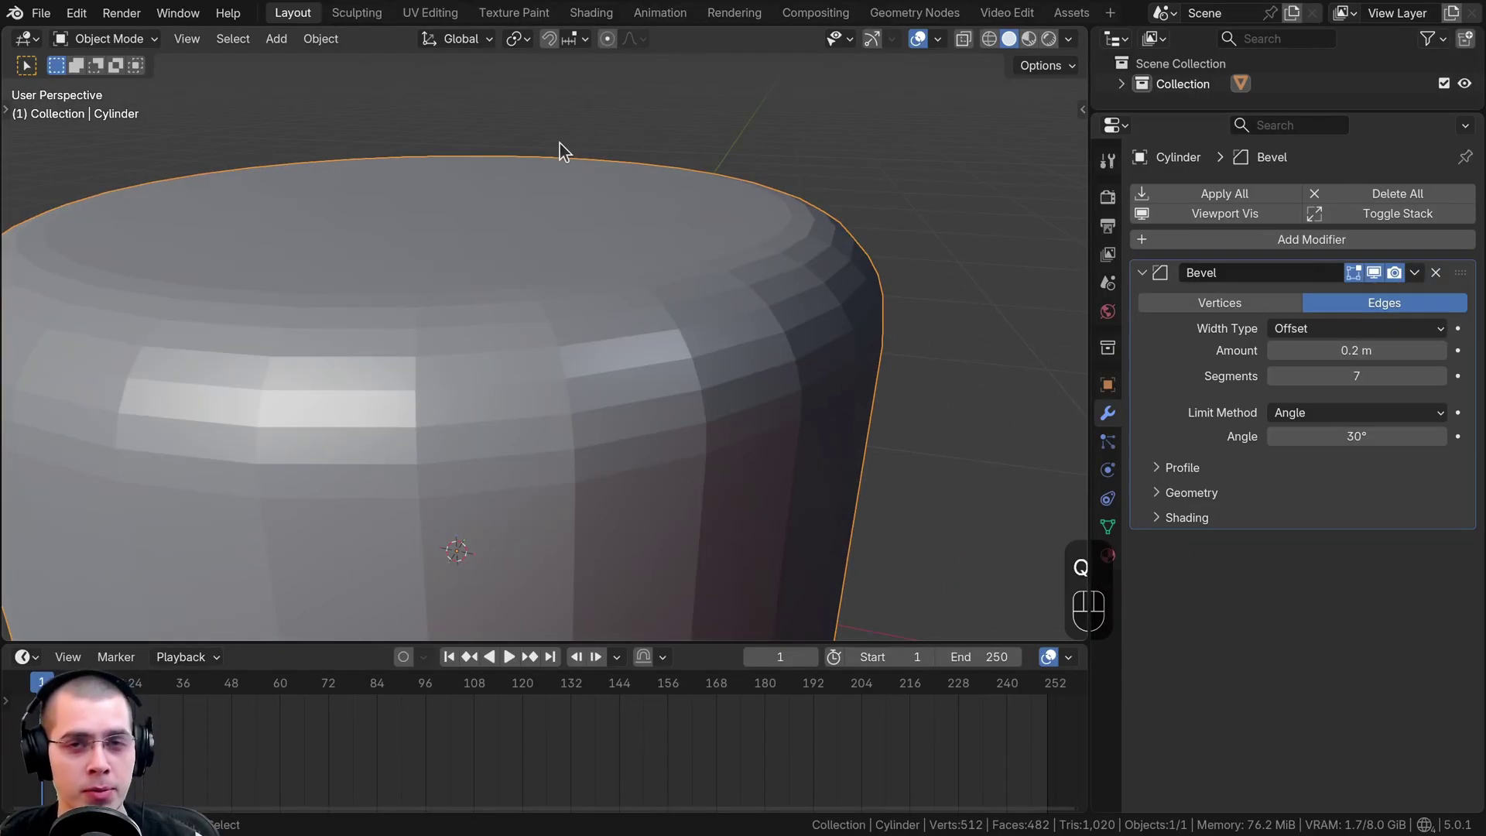
{"action": "key", "text": "w"}
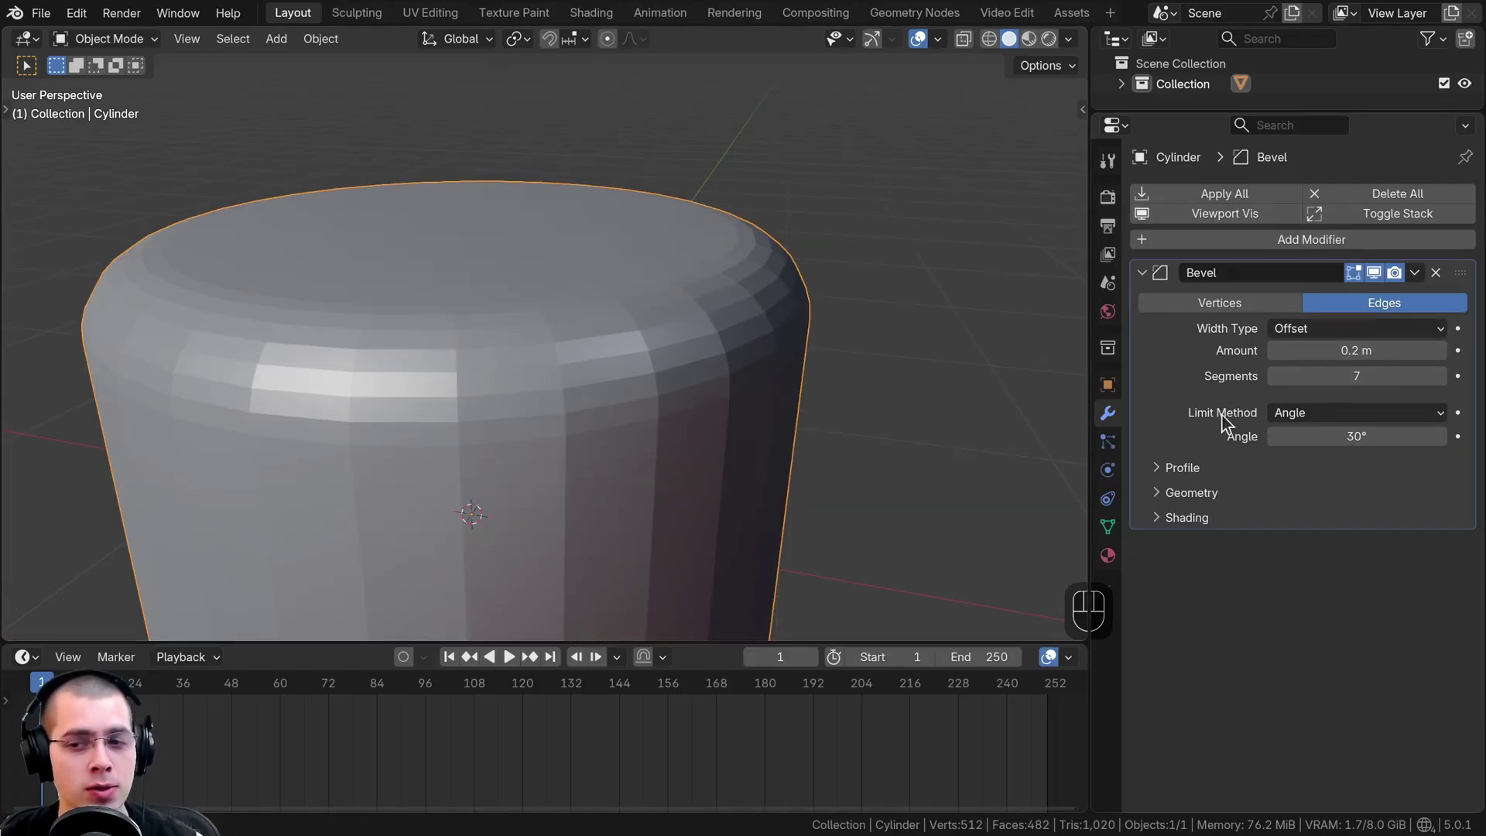
{"action": "left_click_drag", "start_coordinate": [715, 389], "coordinate": [731, 372]}
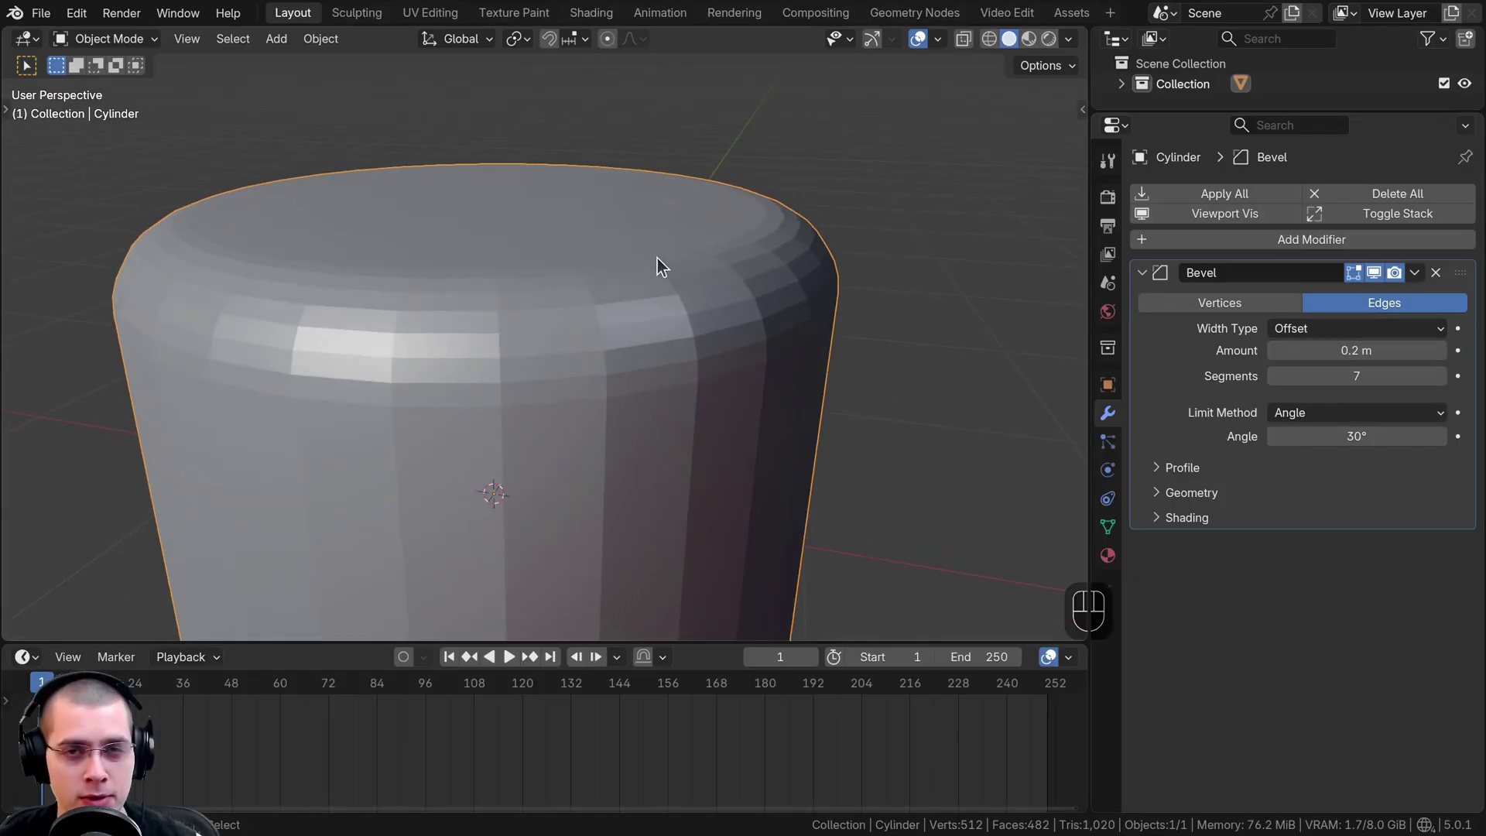
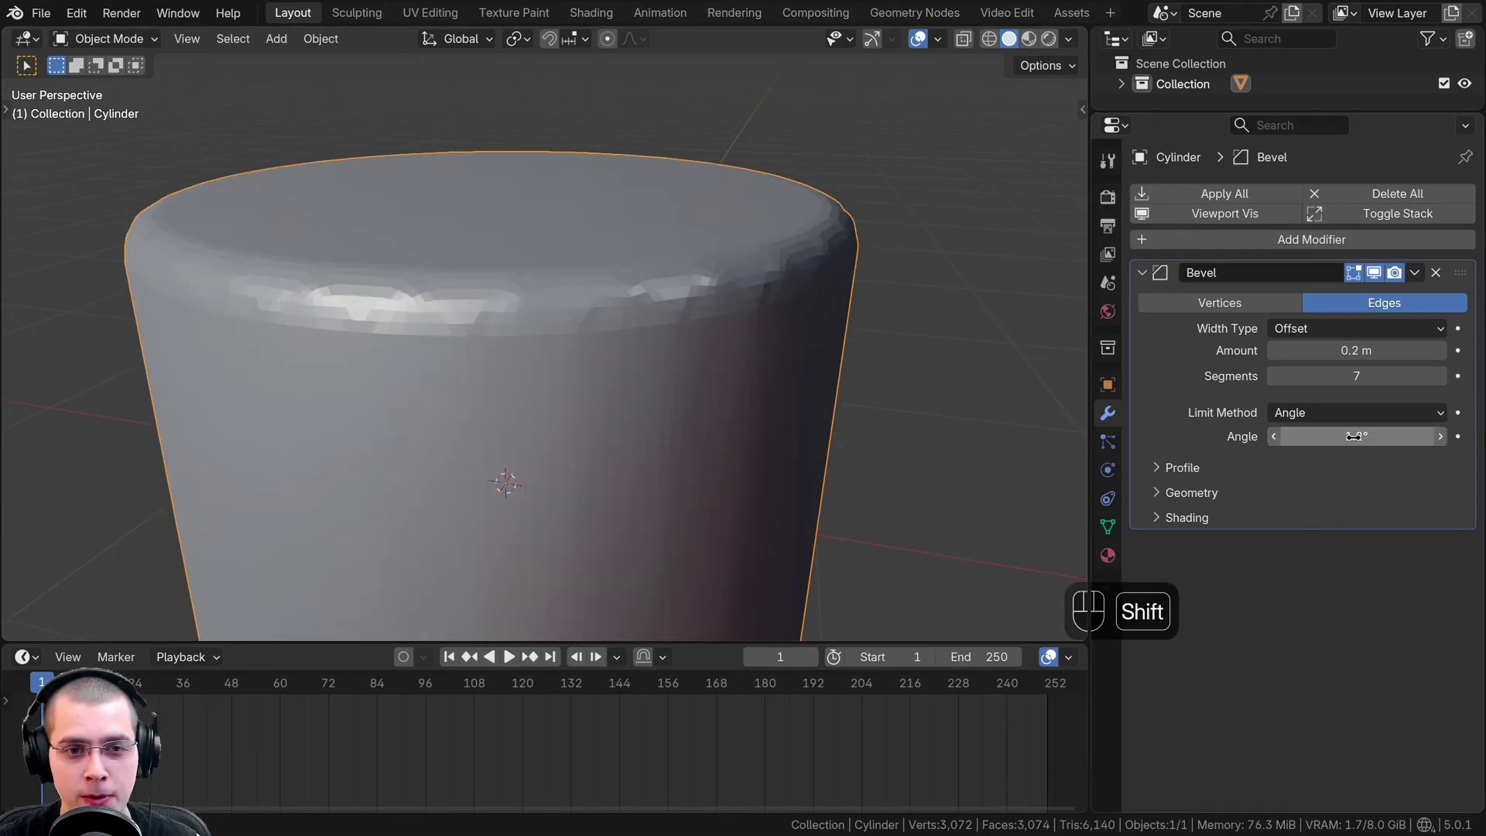
Lower the bevel angle limit to 1.2° and reduce the segments for a faceted chamfer
{"action": "left_click_drag", "start_coordinate": [460, 265], "coordinate": [470, 240]}
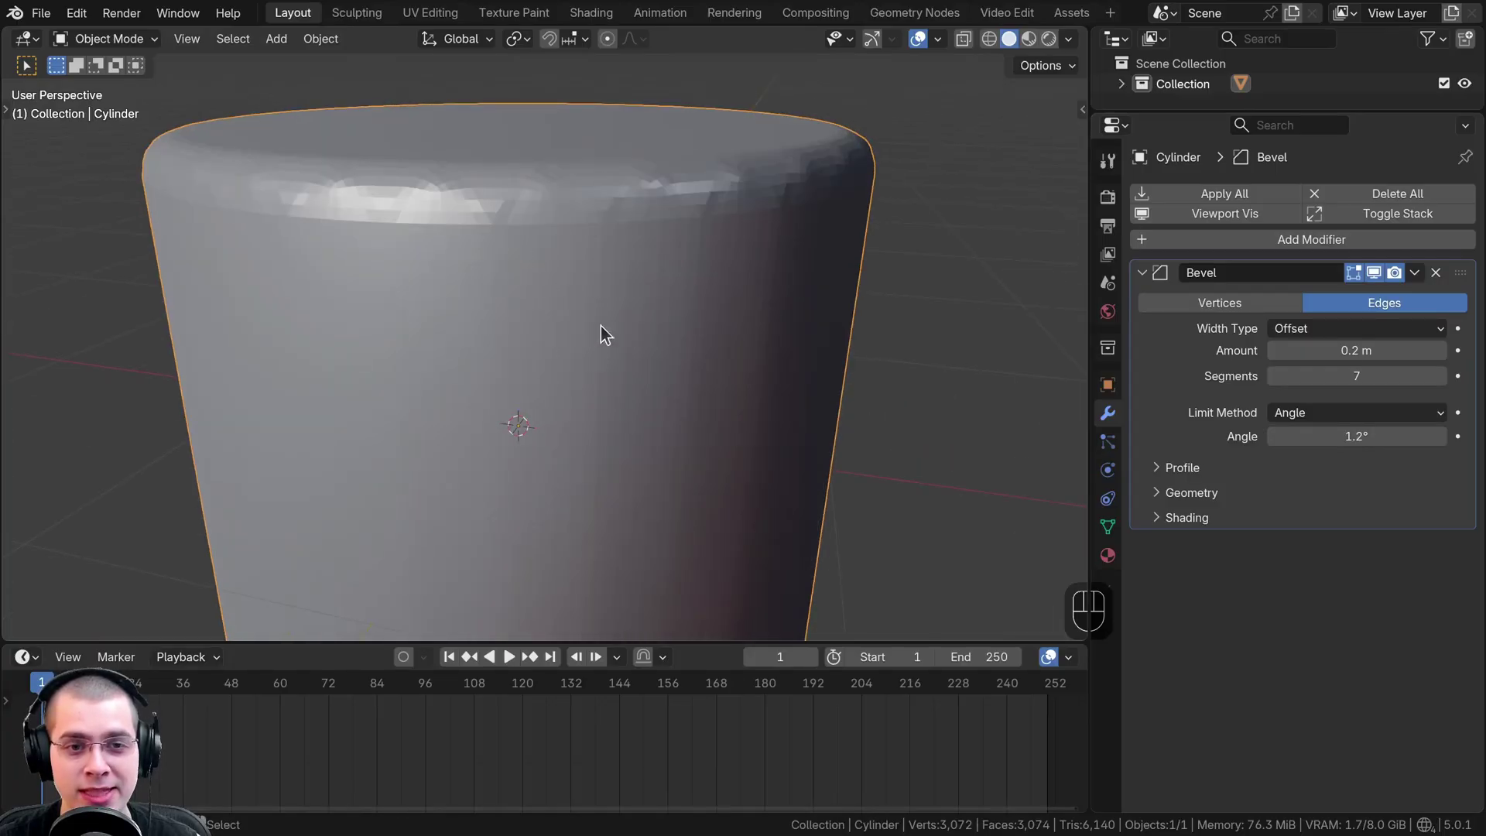
{"action": "middle_click", "coordinate": [580, 360]}
{"action": "left_click_drag", "start_coordinate": [585, 404], "coordinate": [582, 445]}
{"action": "middle_click", "coordinate": [581, 426]}
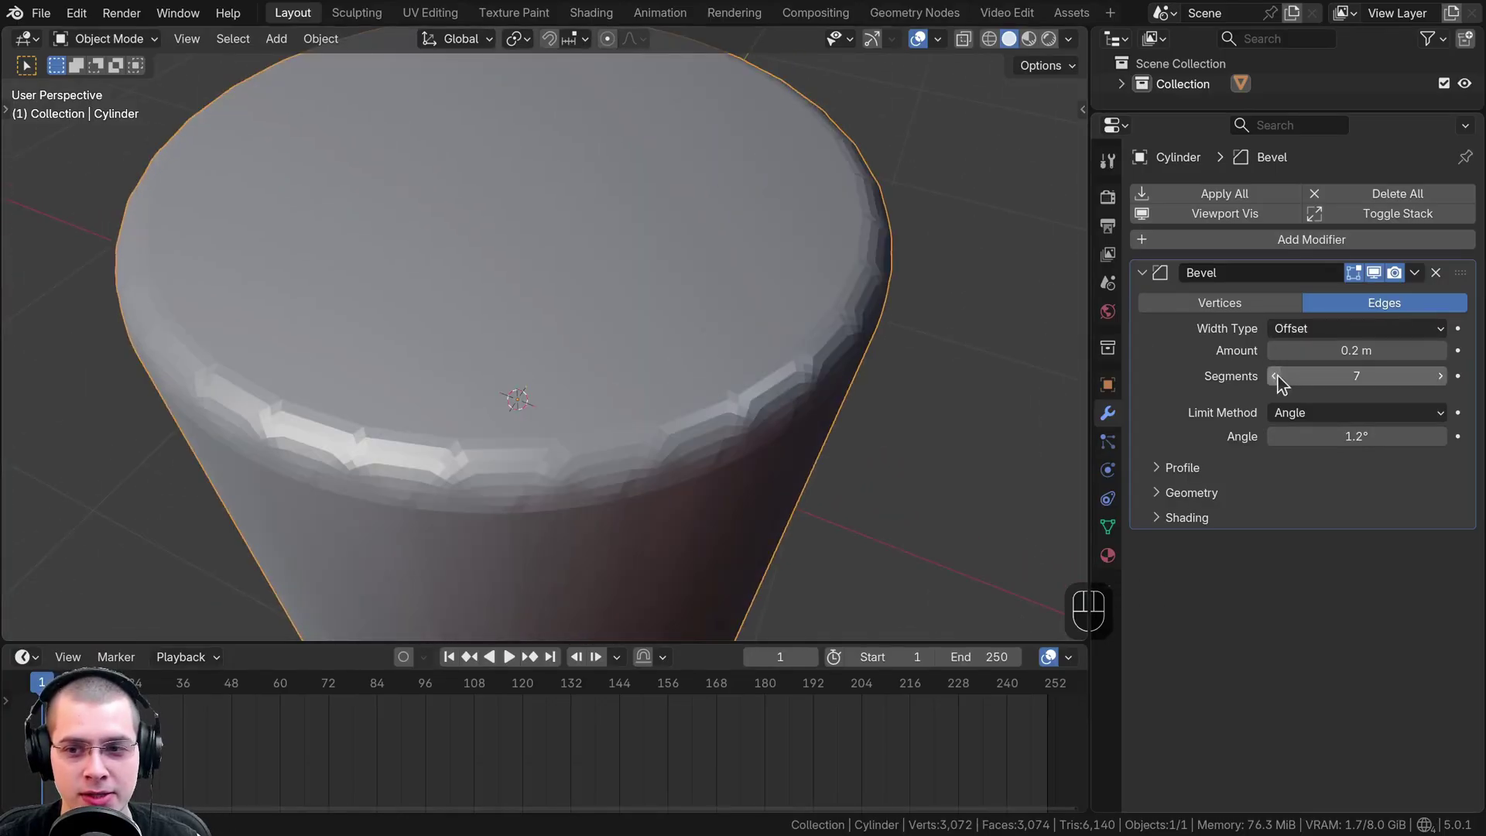
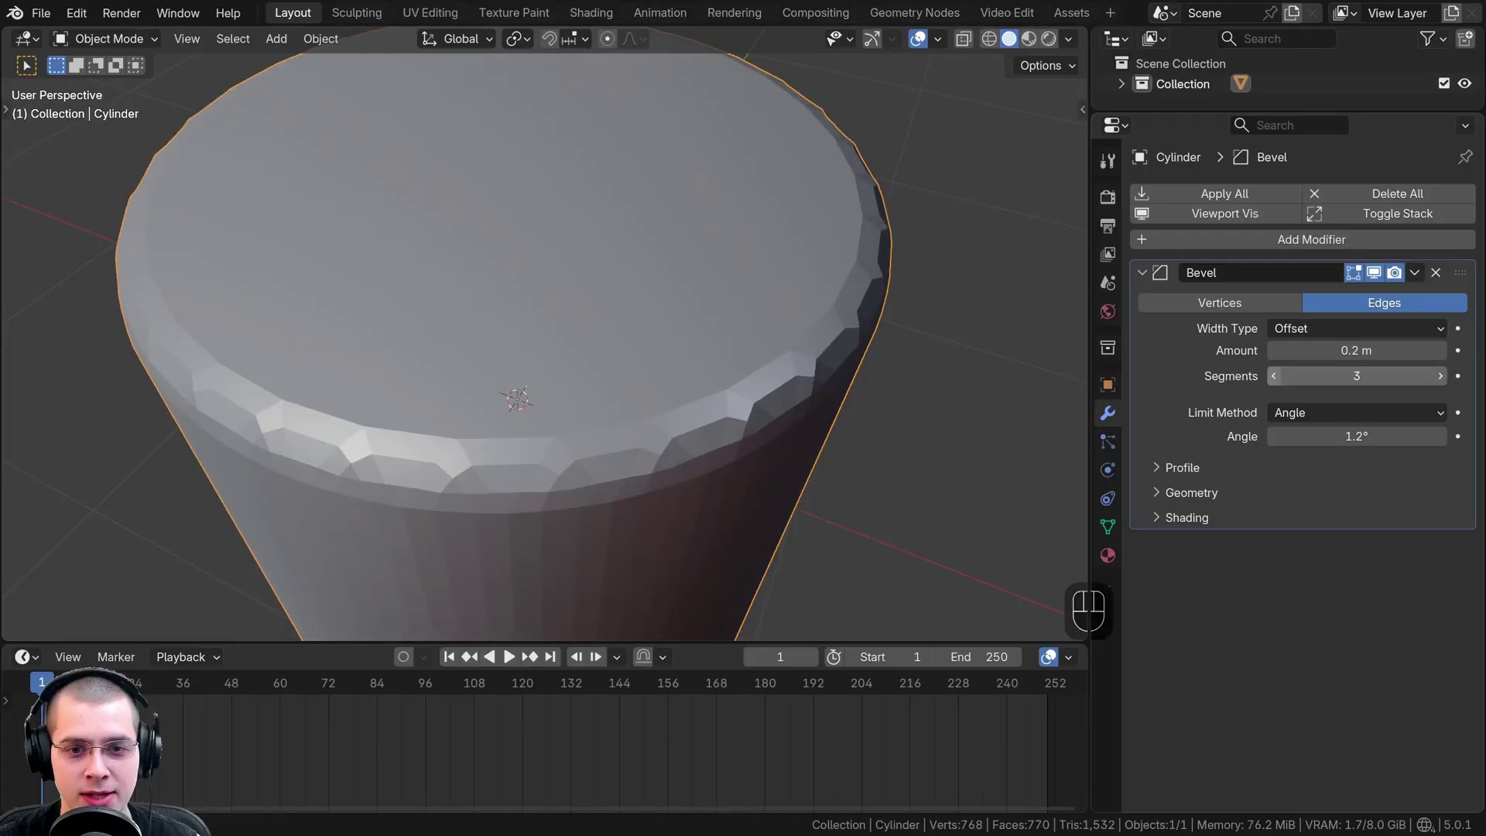
{"action": "middle_click", "coordinate": [640, 357]}
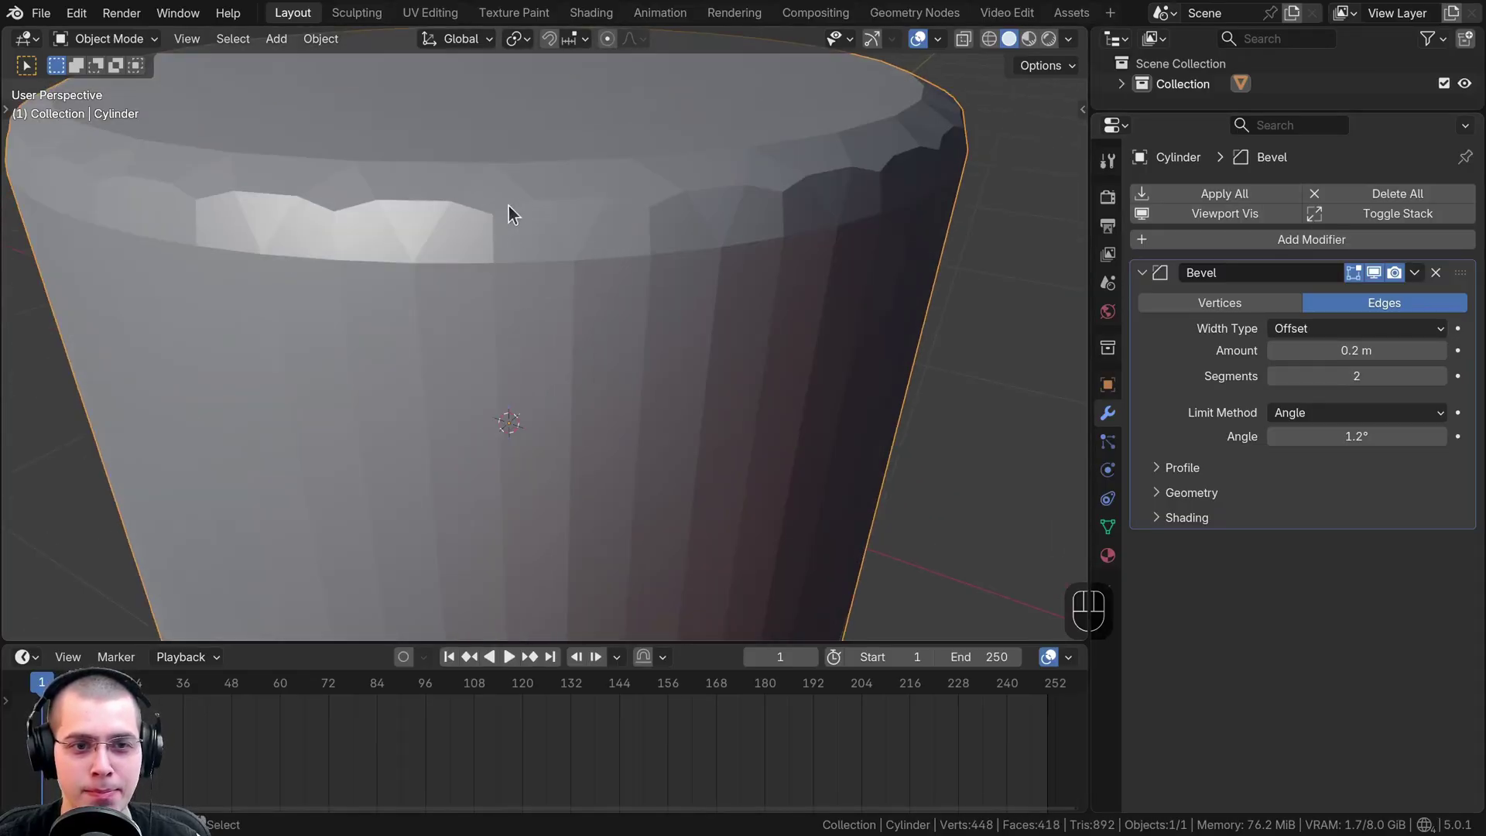
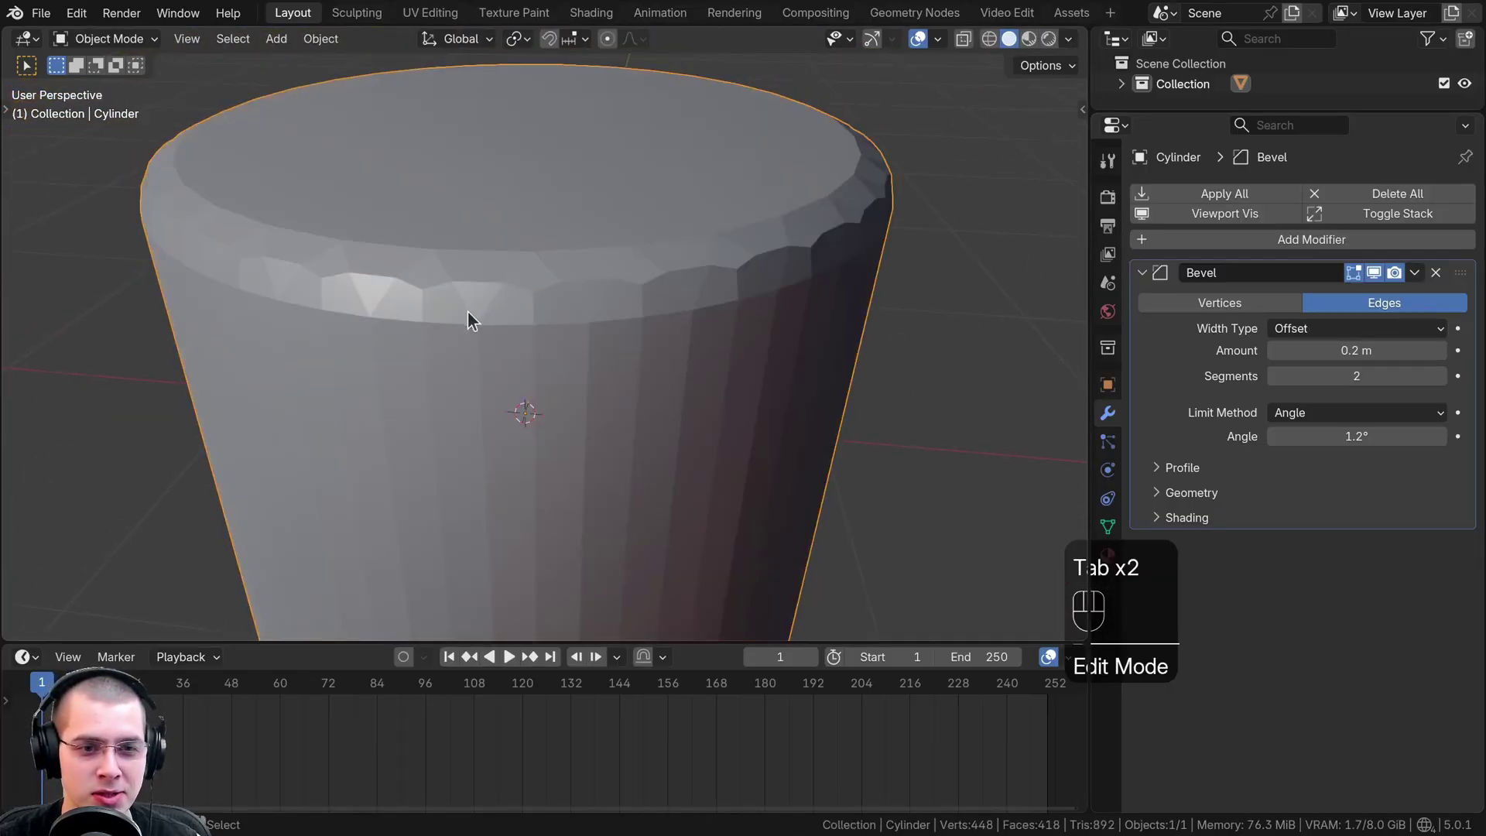
Orbit around the cylinder's bevelled rim to inspect the chamfer up close
{"action": "middle_click", "coordinate": [492, 302]}
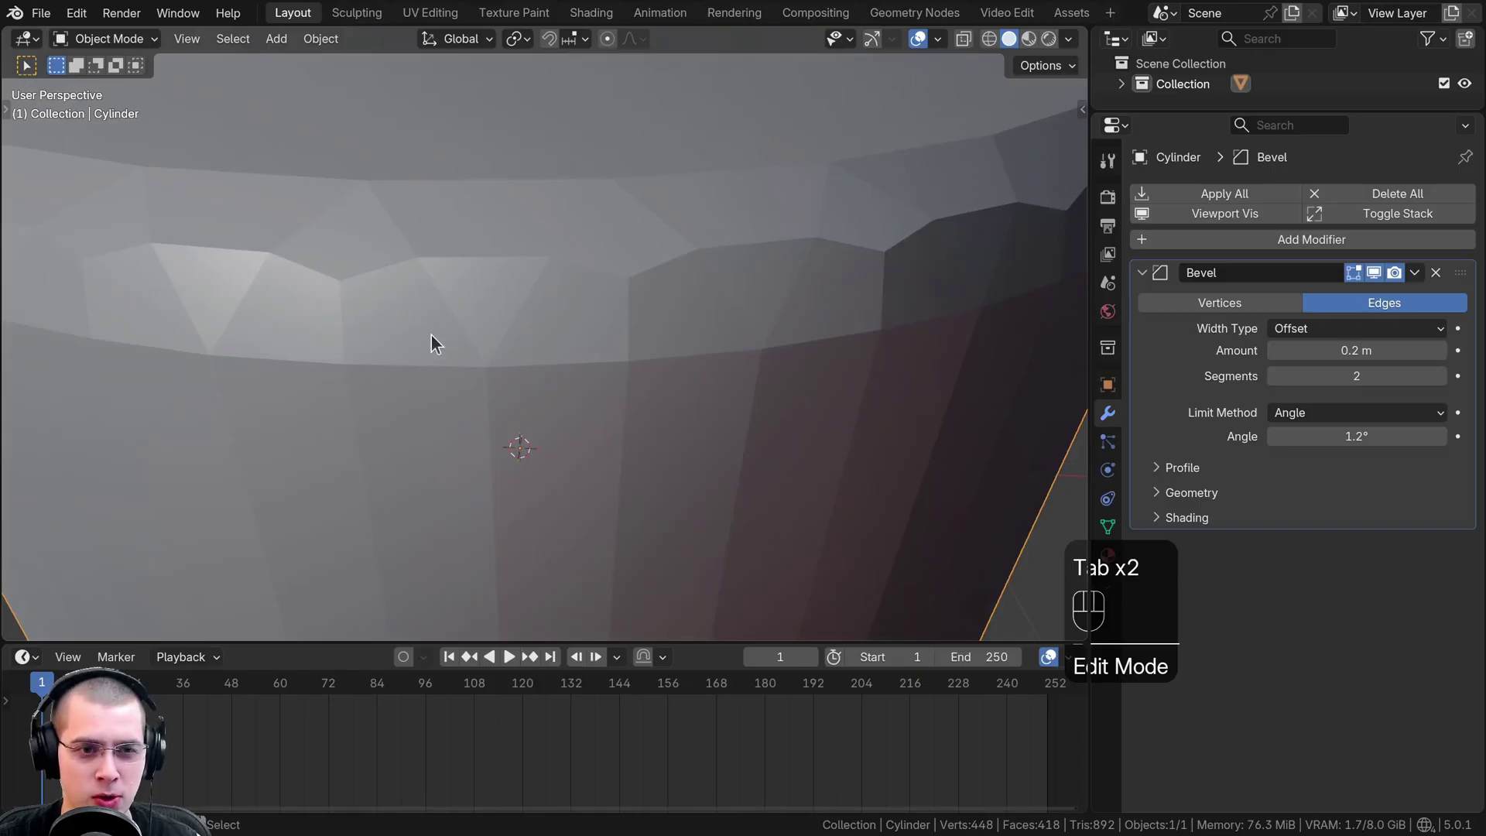
{"action": "left_click_drag", "start_coordinate": [513, 341], "coordinate": [544, 327]}
{"action": "left_click_drag", "start_coordinate": [525, 292], "coordinate": [501, 338]}
{"action": "middle_click", "coordinate": [511, 279]}
{"action": "middle_click", "coordinate": [514, 260]}
{"action": "middle_click", "coordinate": [510, 264]}
{"action": "middle_click", "coordinate": [706, 214]}
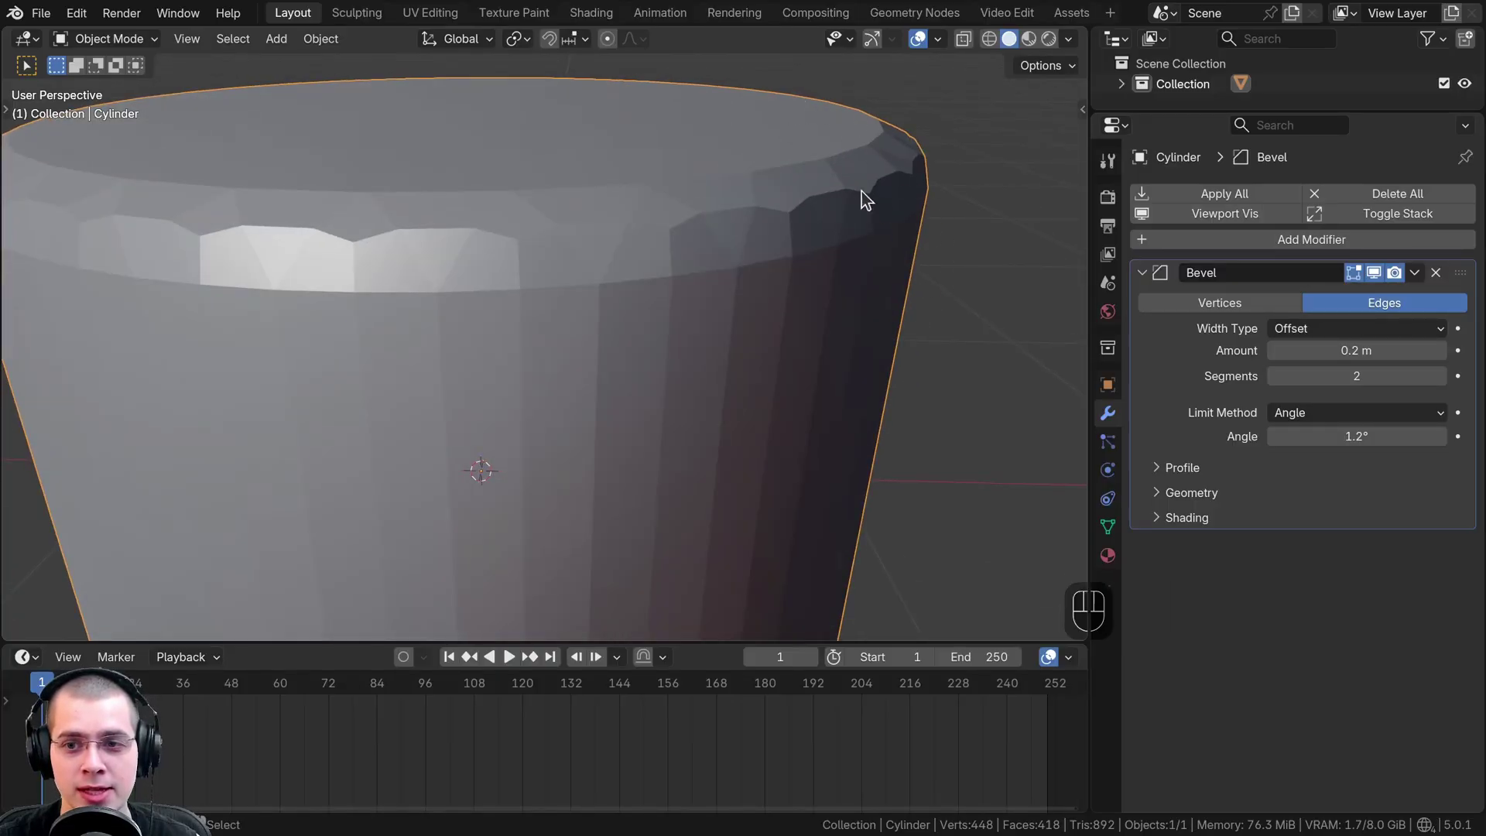
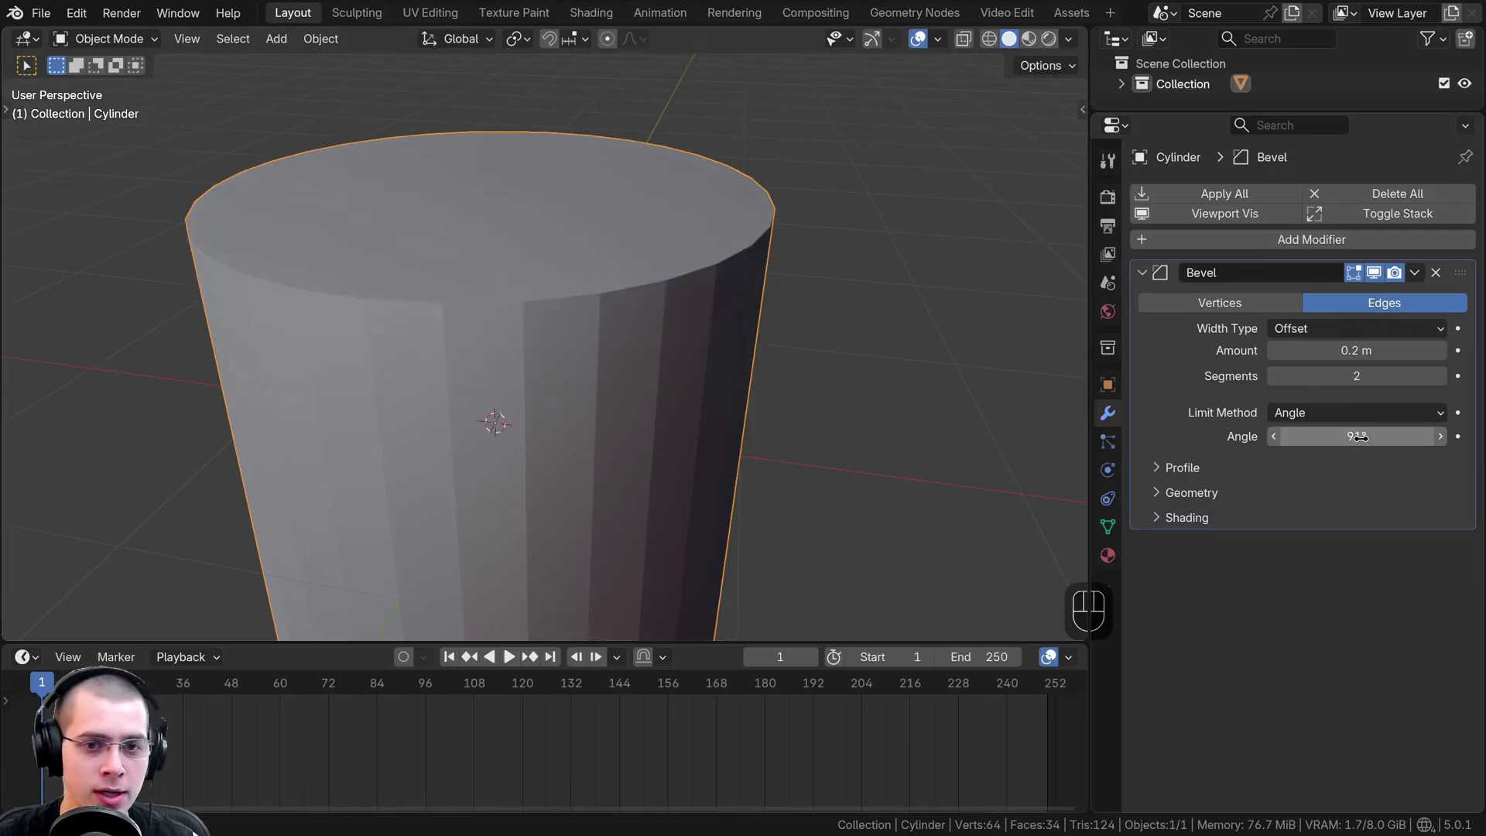
Raise the bevel angle limit to 86.6° so only the top rim rounds, then select the cylinder
{"action": "left_click_drag", "start_coordinate": [561, 379], "coordinate": [564, 384]}
{"action": "middle_click", "coordinate": [542, 431]}
{"action": "middle_click", "coordinate": [738, 307]}
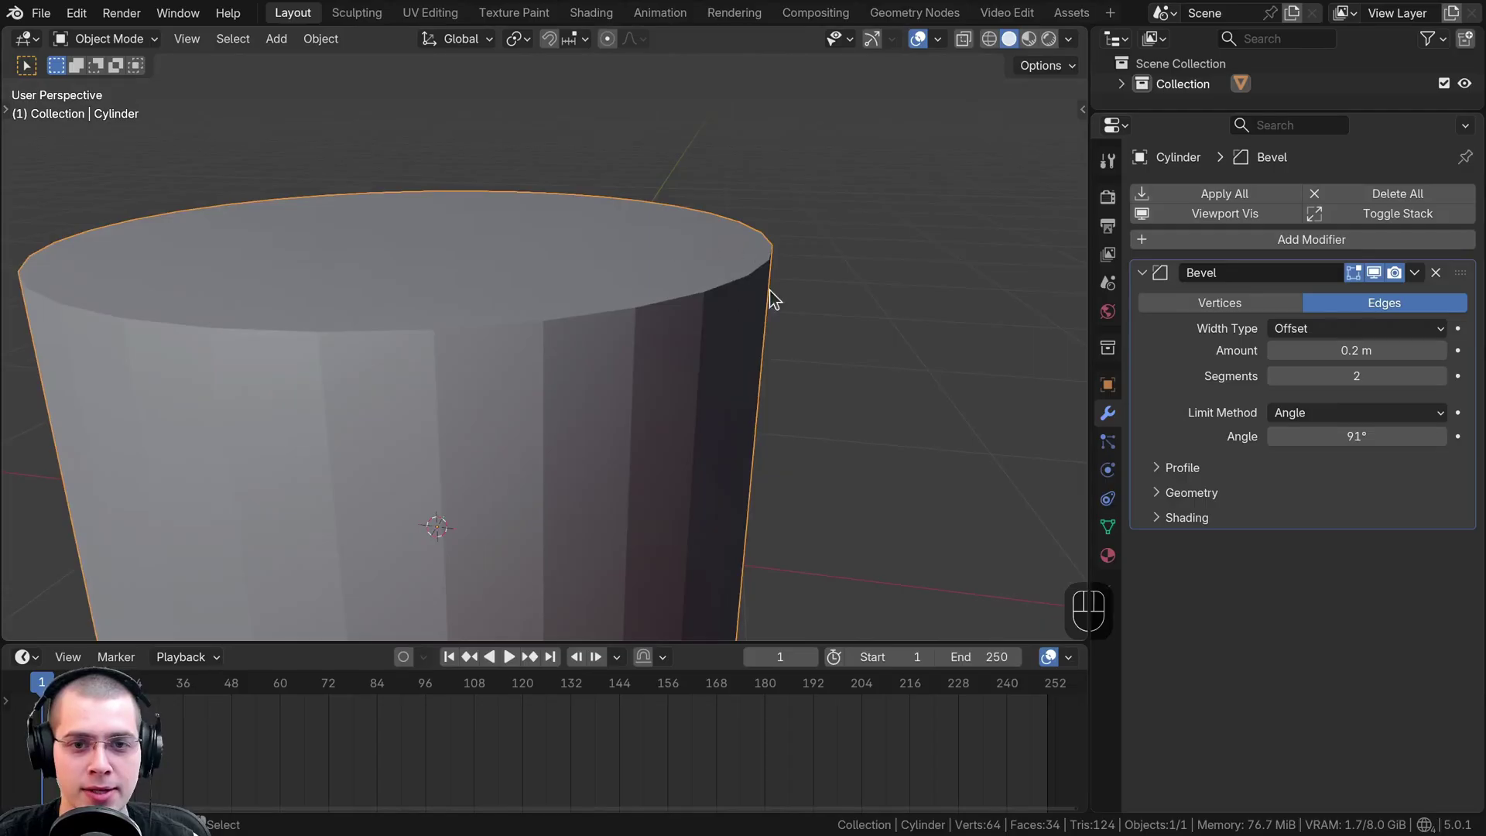
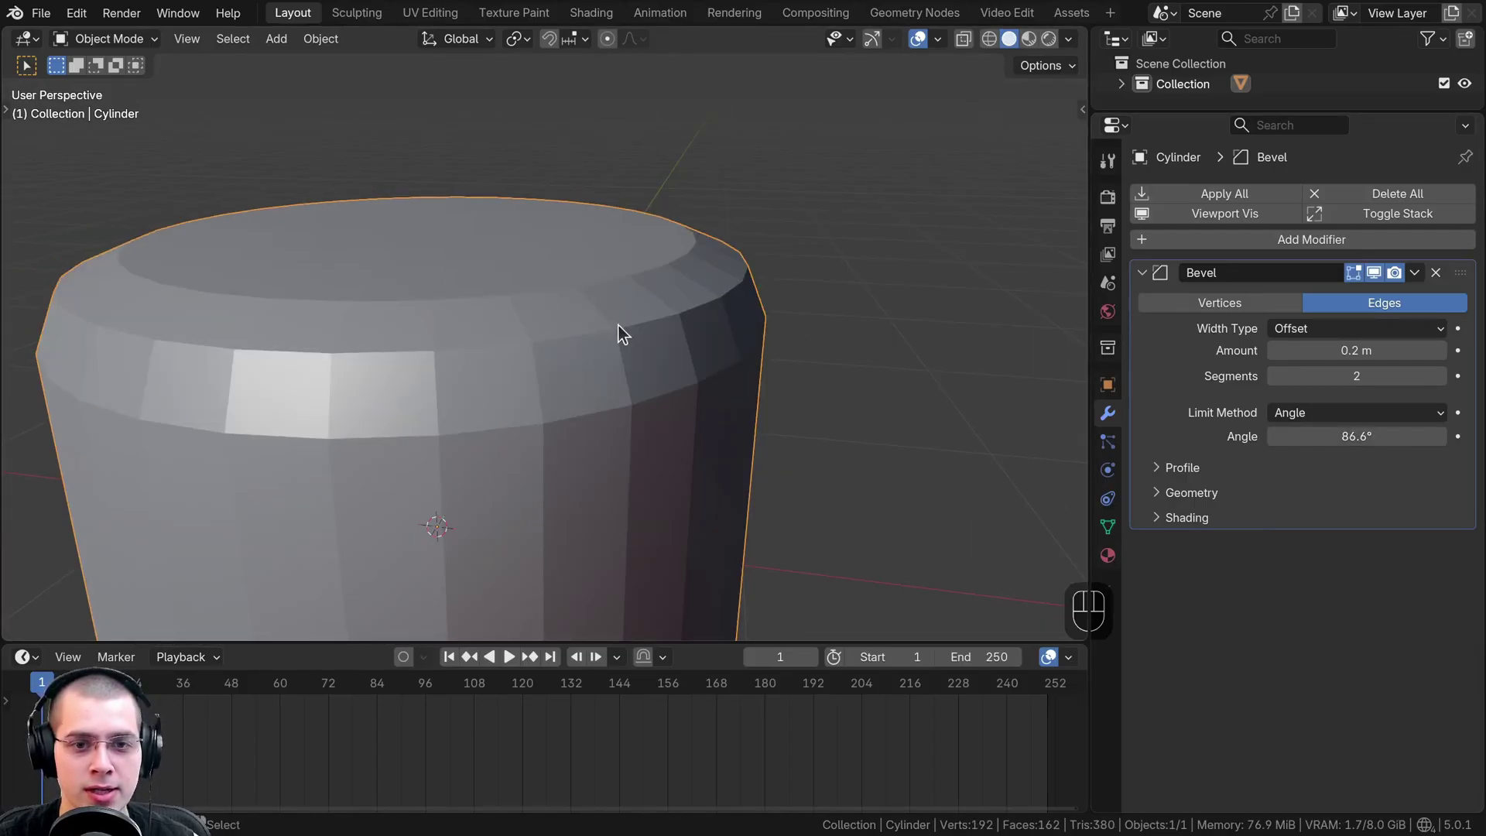
{"action": "left_click", "coordinate": [584, 409]}
Delete the cylinder, add a Suzanne monkey head and orbit around it
{"action": "right_click", "coordinate": [585, 410]}
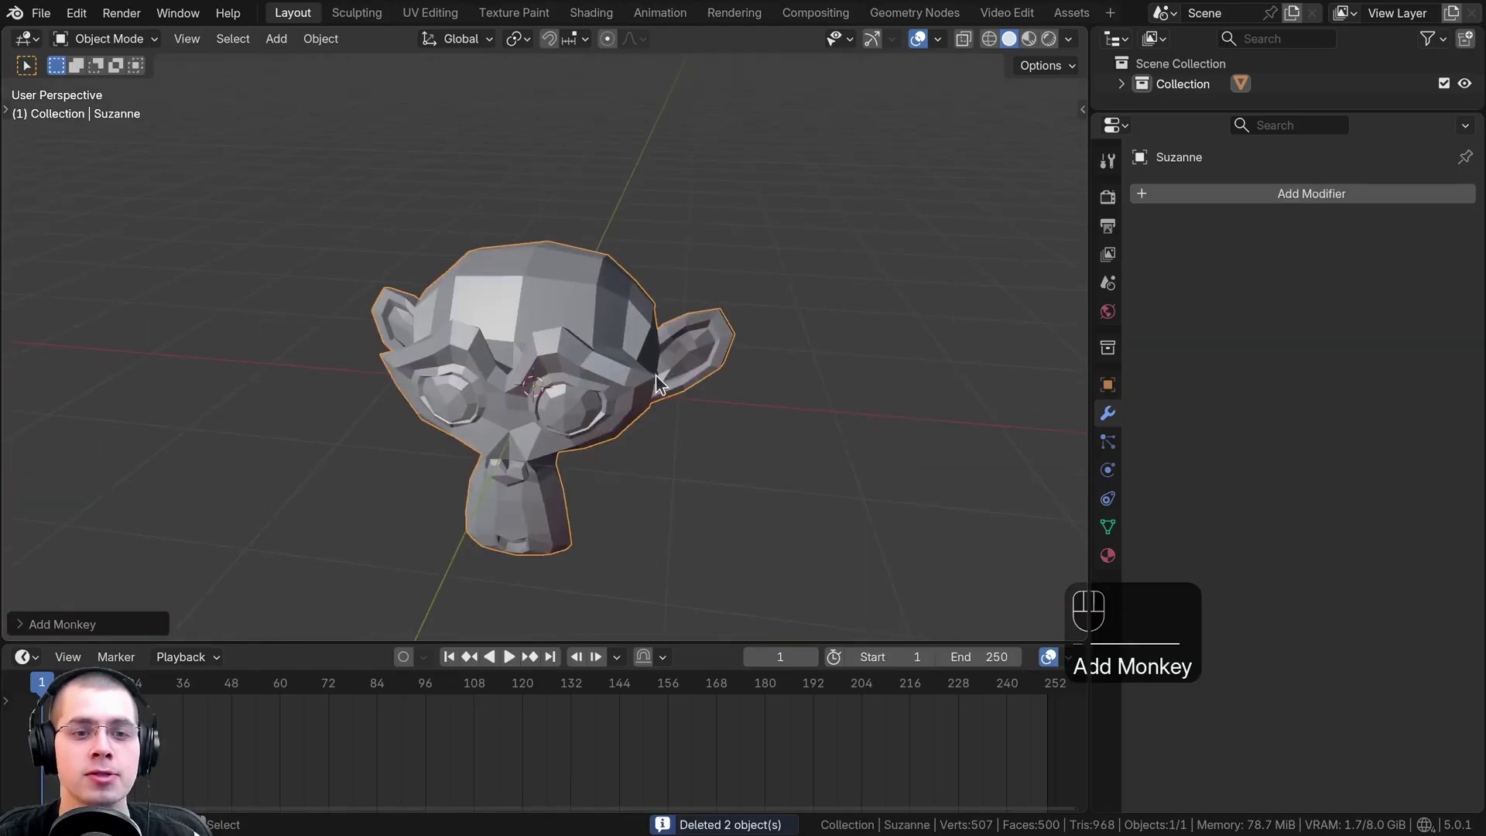
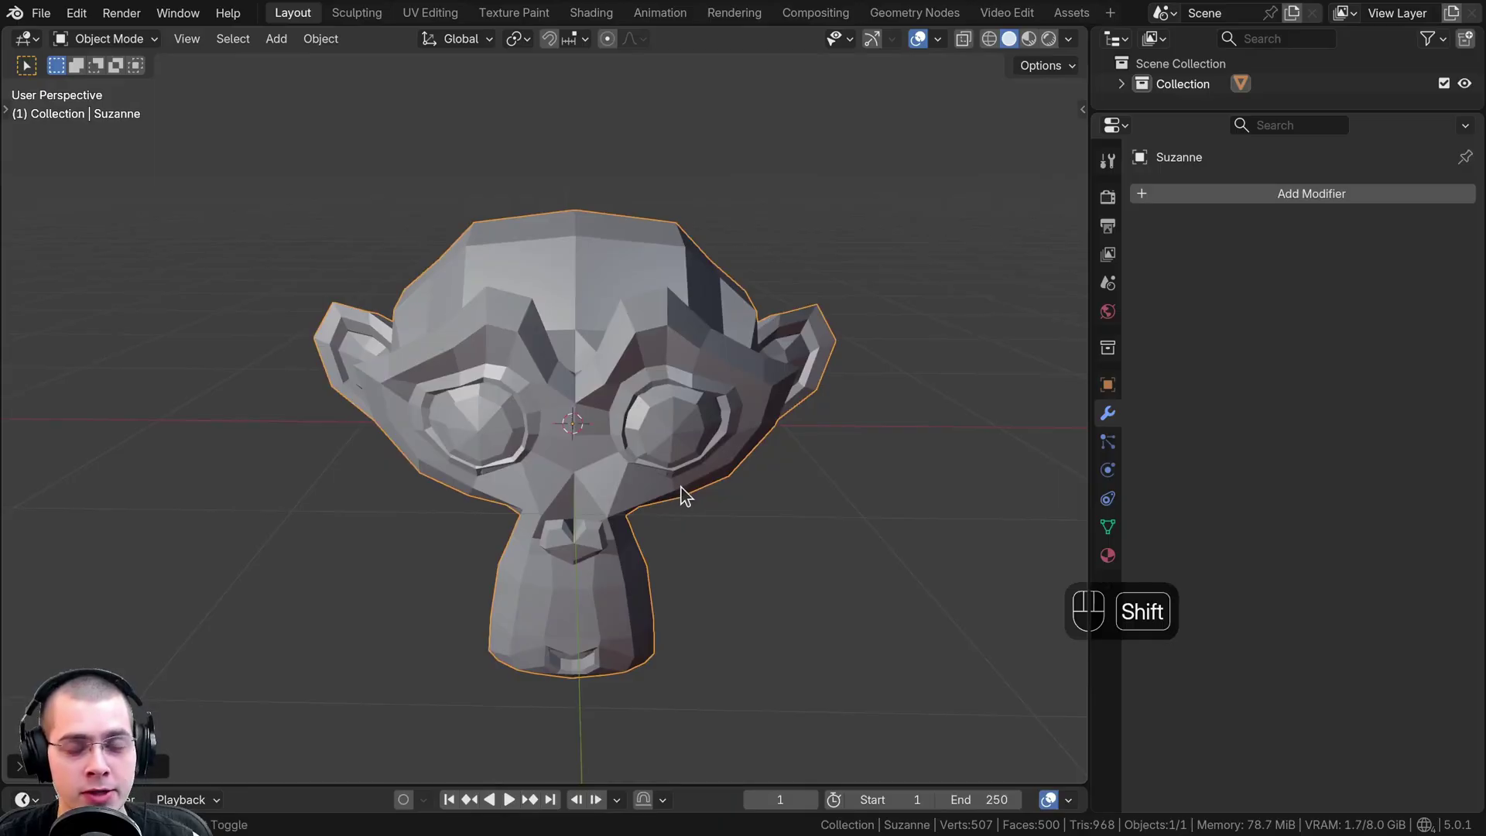
{"action": "middle_click", "coordinate": [714, 459]}
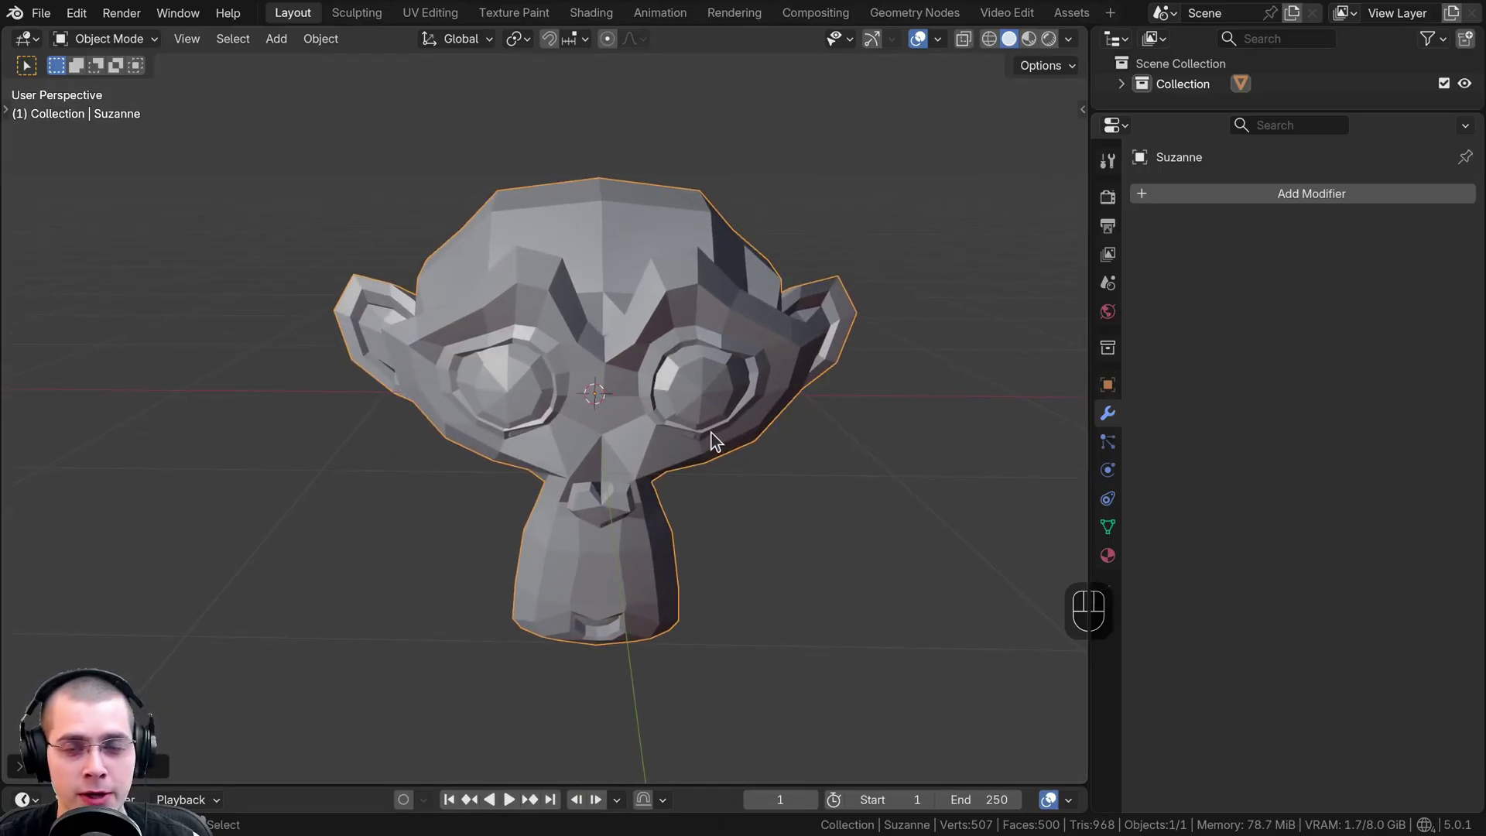
{"action": "middle_click", "coordinate": [709, 449]}
{"action": "middle_click", "coordinate": [728, 438]}
{"action": "left_click_drag", "start_coordinate": [541, 309], "coordinate": [588, 180]}
{"action": "left_click_drag", "start_coordinate": [575, 232], "coordinate": [539, 256]}
{"action": "left_click_drag", "start_coordinate": [580, 334], "coordinate": [766, 462]}
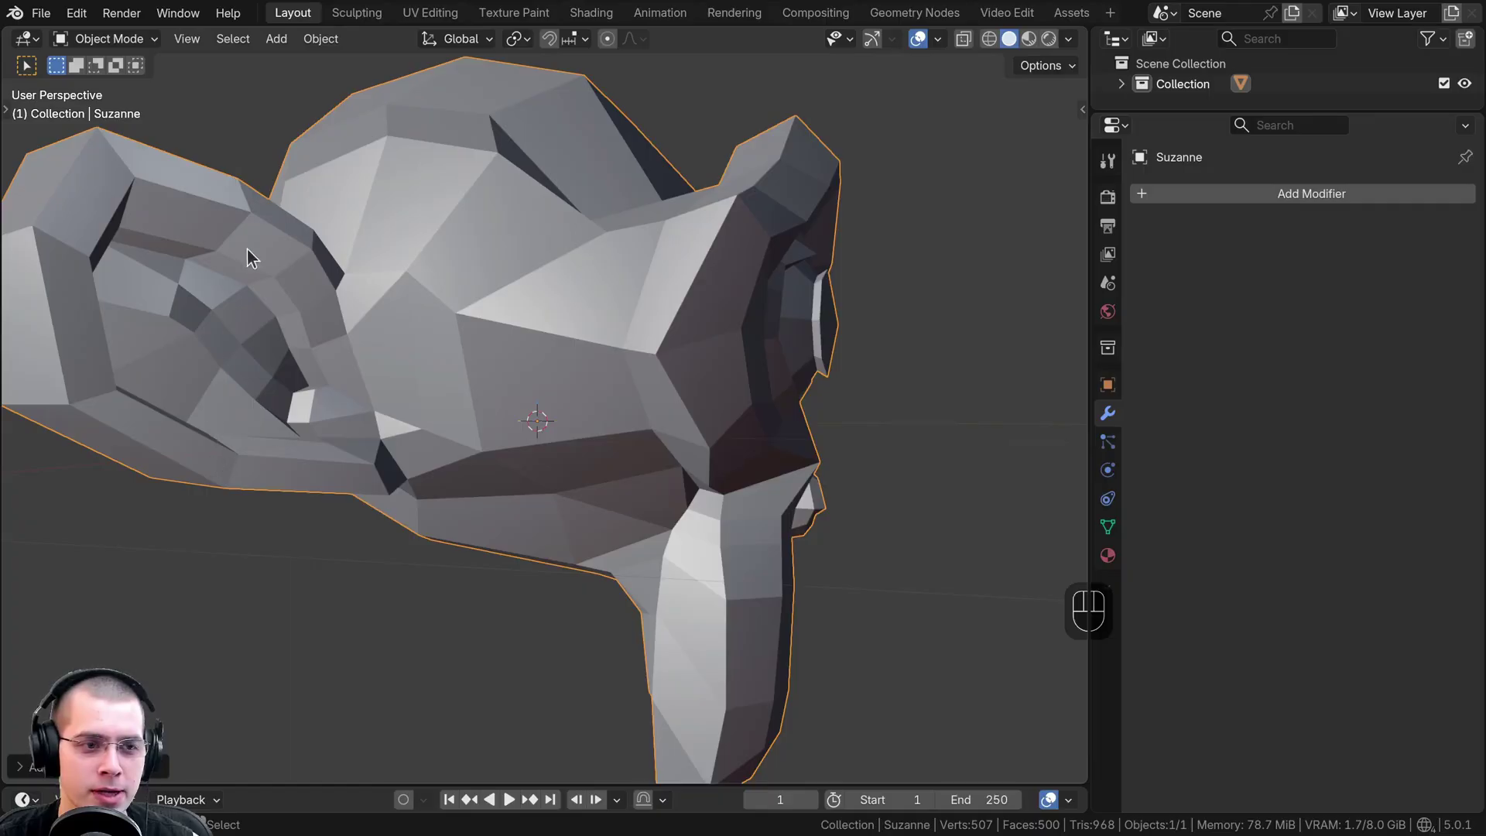
Inspect the faceted head from below, then add a Subdivision Surface modifier with Ctrl+1
{"action": "left_click_drag", "start_coordinate": [230, 264], "coordinate": [173, 320]}
{"action": "middle_click", "coordinate": [207, 299]}
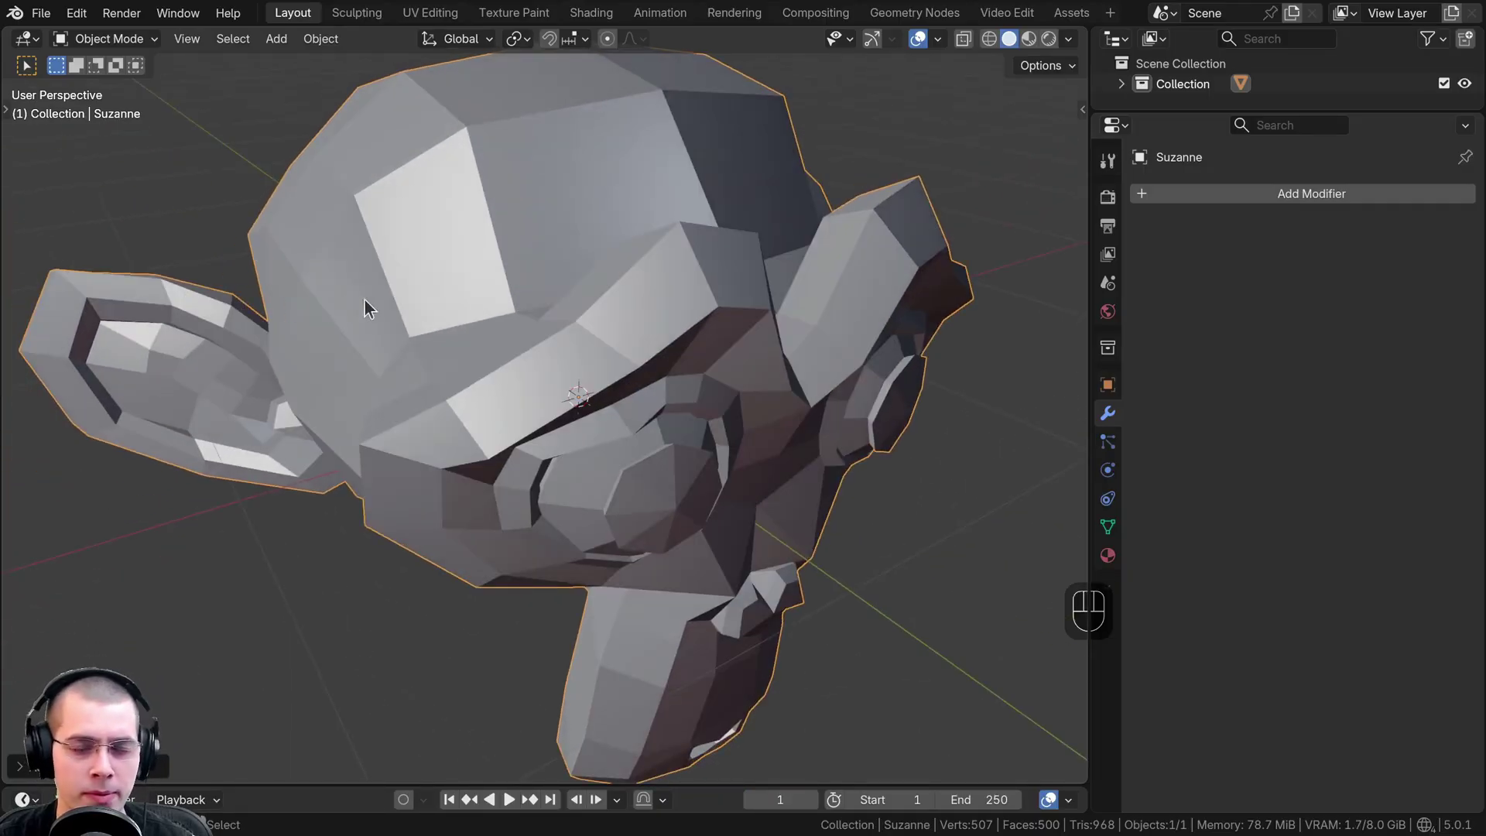
{"action": "middle_click", "coordinate": [525, 291]}
{"action": "middle_click", "coordinate": [521, 275]}
{"action": "left_click_drag", "start_coordinate": [491, 272], "coordinate": [457, 236]}
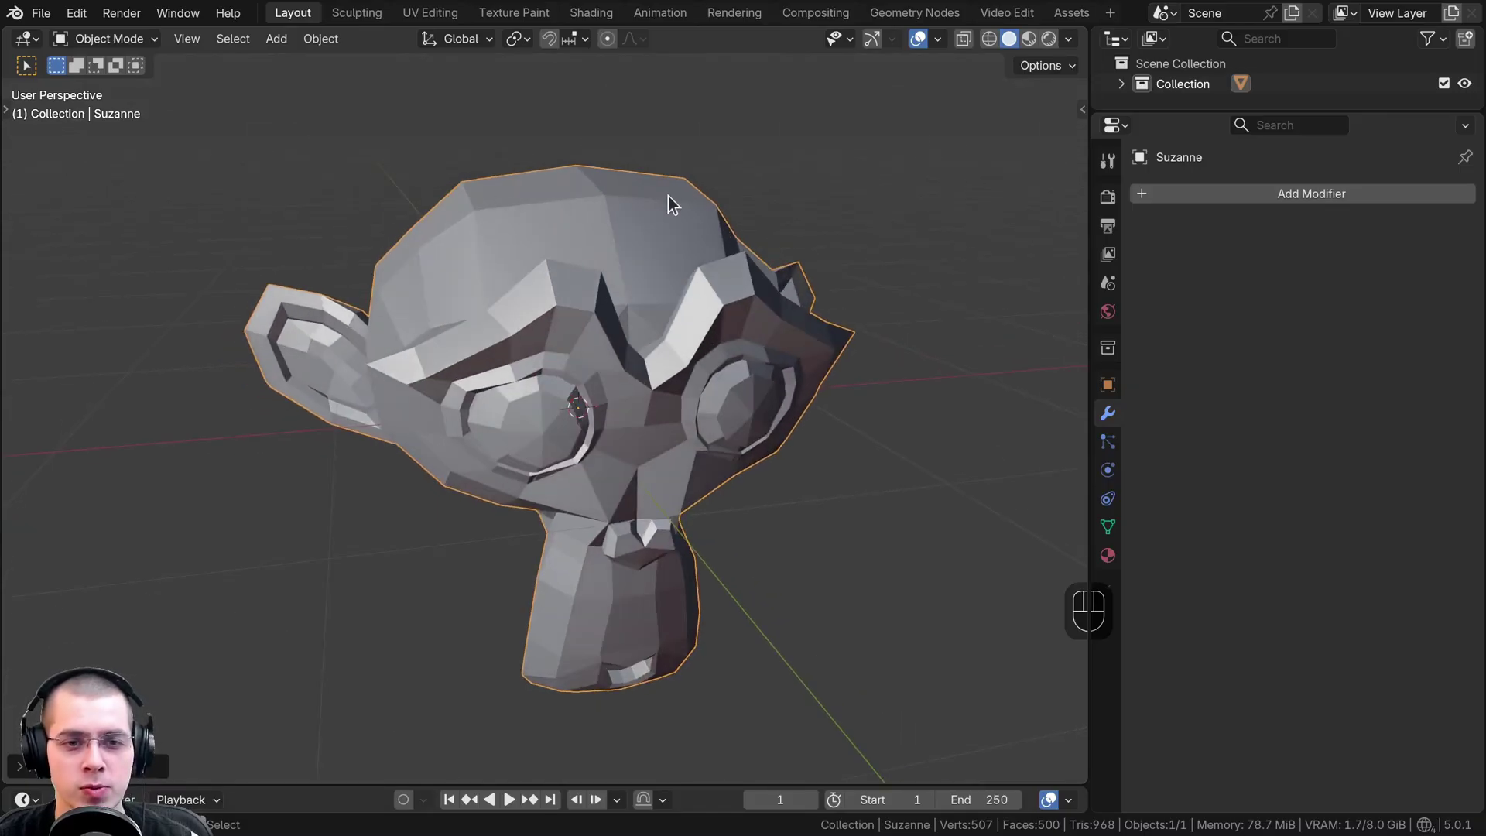
{"action": "left_click_drag", "start_coordinate": [858, 342], "coordinate": [907, 340]}
{"action": "left_click_drag", "start_coordinate": [684, 335], "coordinate": [639, 307]}
{"action": "left_click_drag", "start_coordinate": [1248, 198], "coordinate": [1116, 257]}
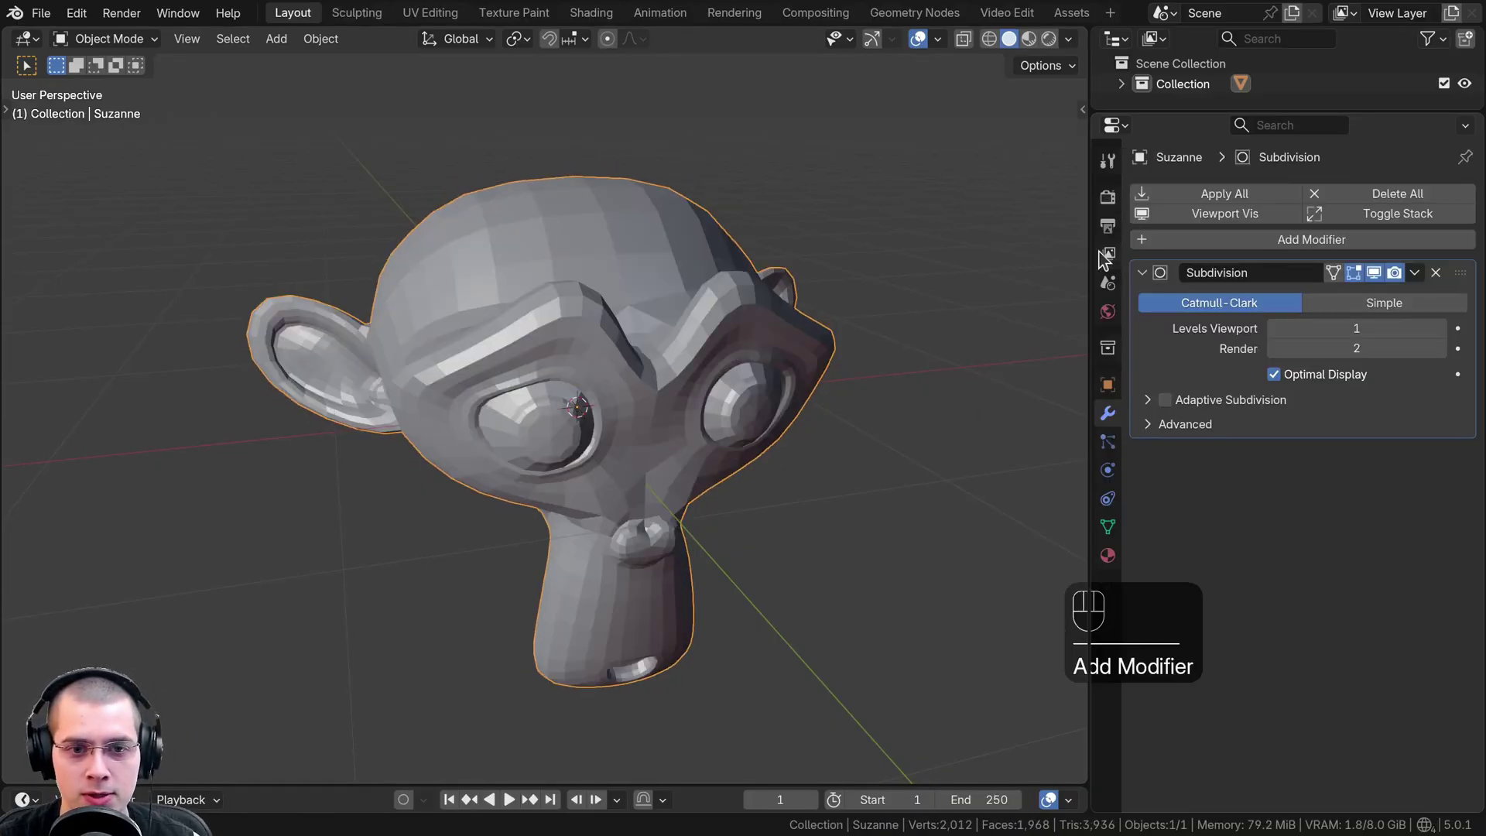
Apply Shade Smooth to the subdivided monkey head
{"action": "left_click", "coordinate": [503, 214]}
{"action": "right_click", "coordinate": [503, 214]}
{"action": "key", "text": "w"}
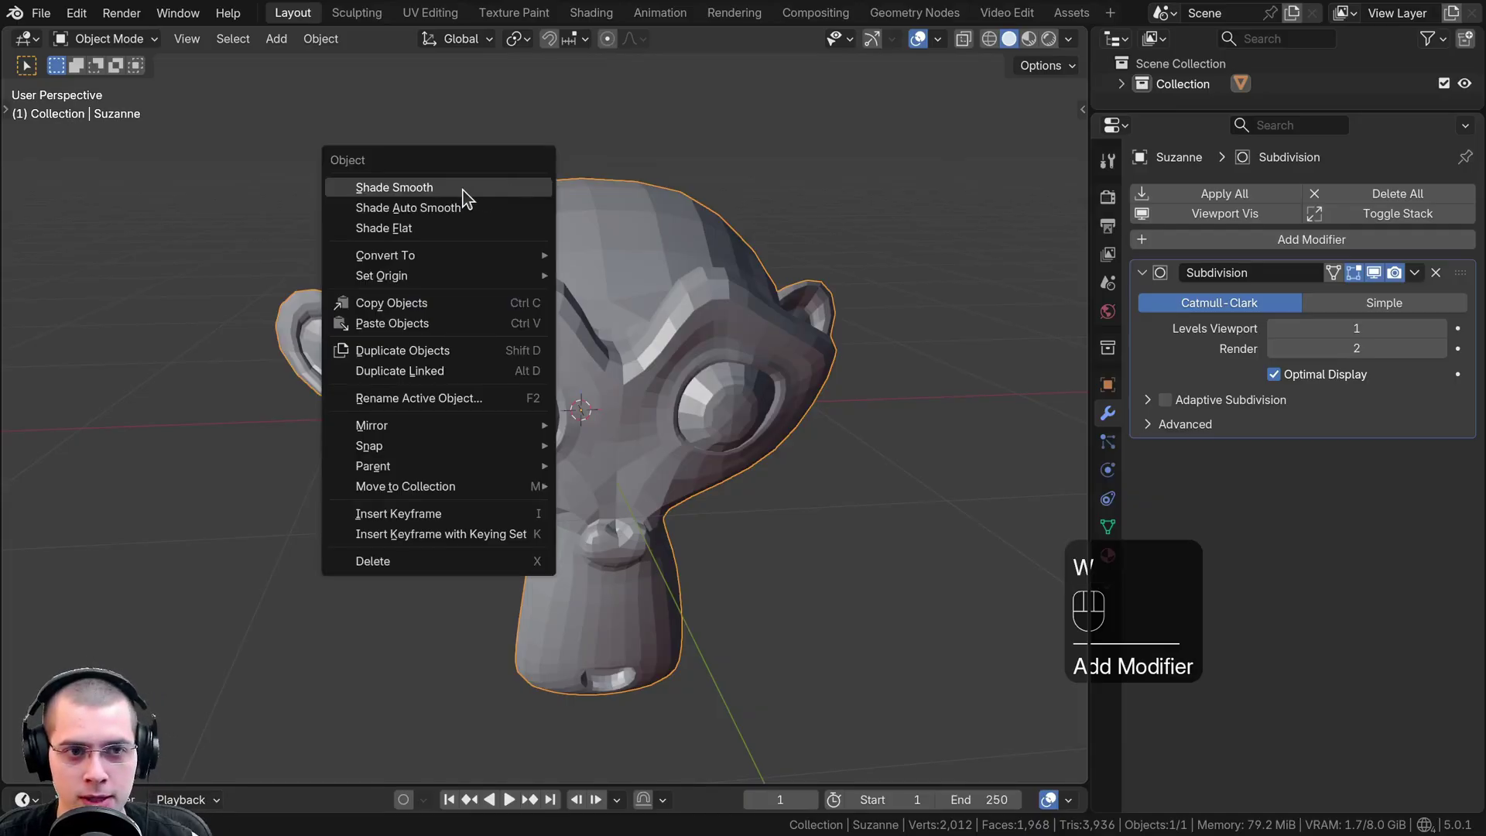
{"action": "left_click_drag", "start_coordinate": [565, 482], "coordinate": [557, 446]}
{"action": "middle_click", "coordinate": [549, 435]}
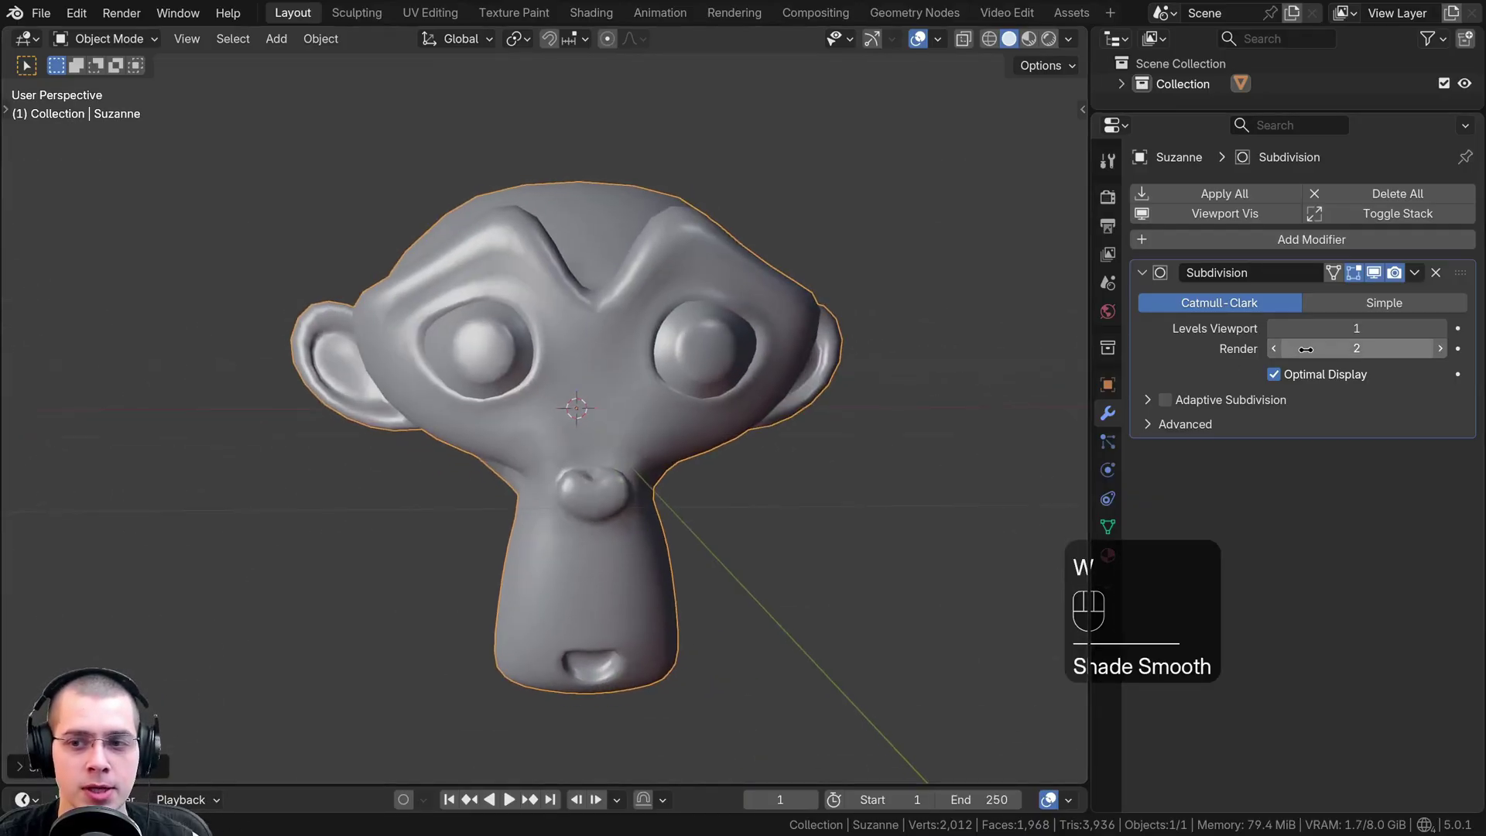
Toggle the Subdivision modifier's viewport display off and on, zooming in near the eye
{"action": "left_click", "coordinate": [1384, 285]}
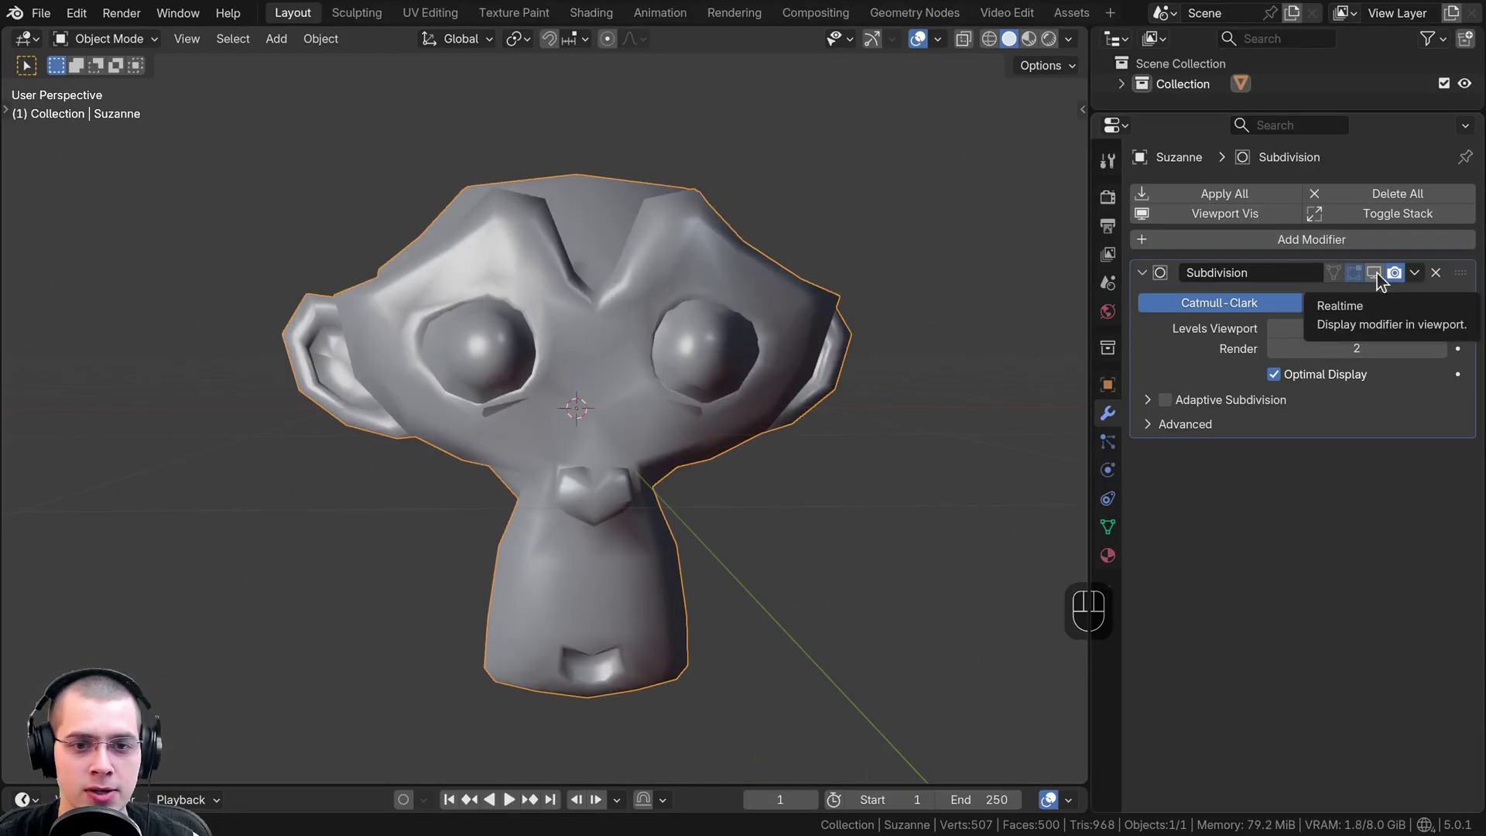
{"action": "left_click", "coordinate": [1383, 278]}
{"action": "left_click_drag", "start_coordinate": [524, 305], "coordinate": [641, 330]}
{"action": "middle_click", "coordinate": [547, 378]}
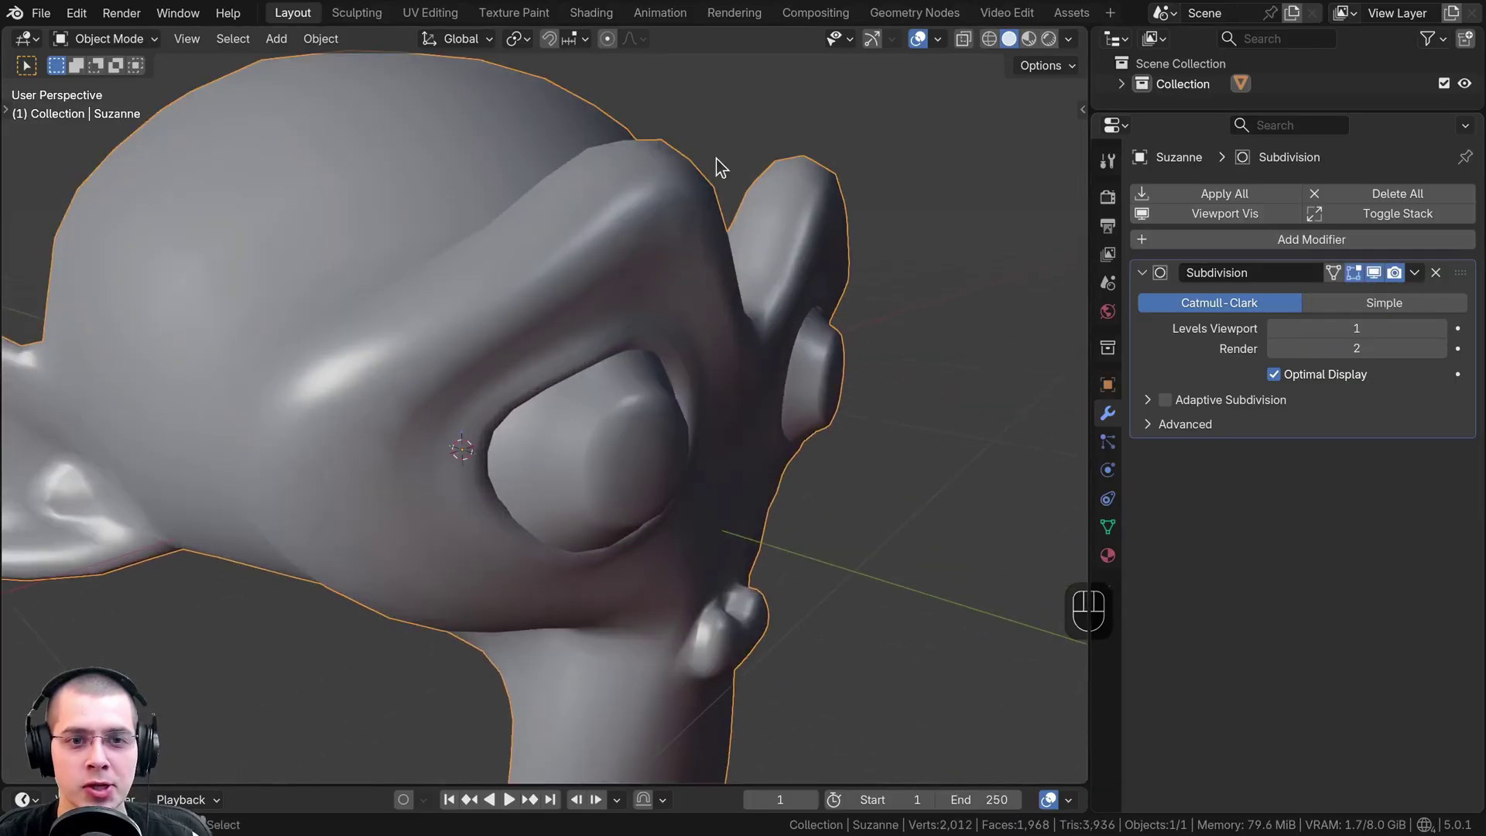
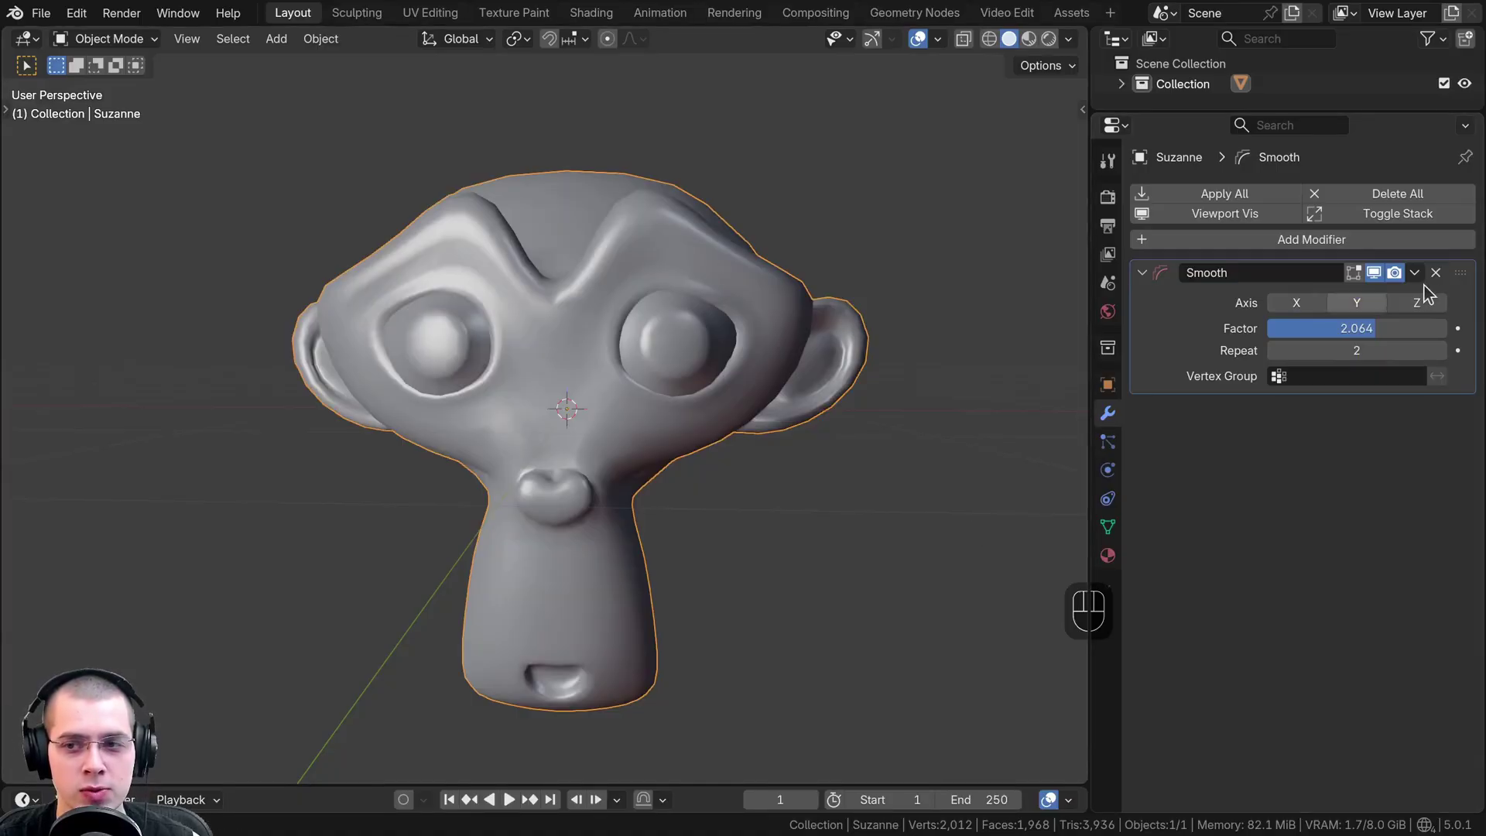
Enable X, Y and Z axes on Suzanne's Smooth modifier
{"action": "left_click", "coordinate": [1426, 310]}
{"action": "double_click", "coordinate": [1426, 310]}
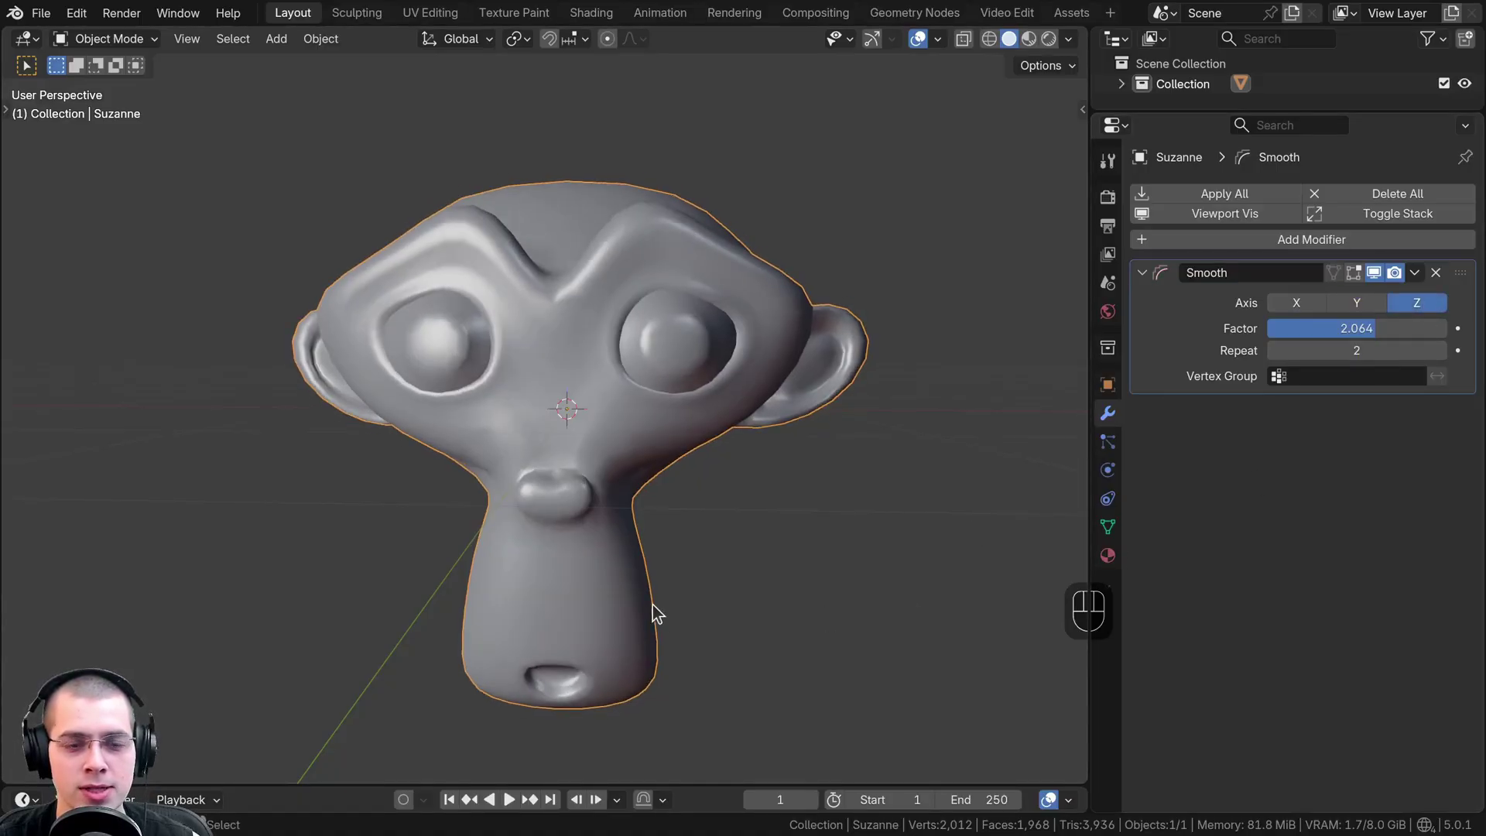
{"action": "middle_click", "coordinate": [544, 351]}
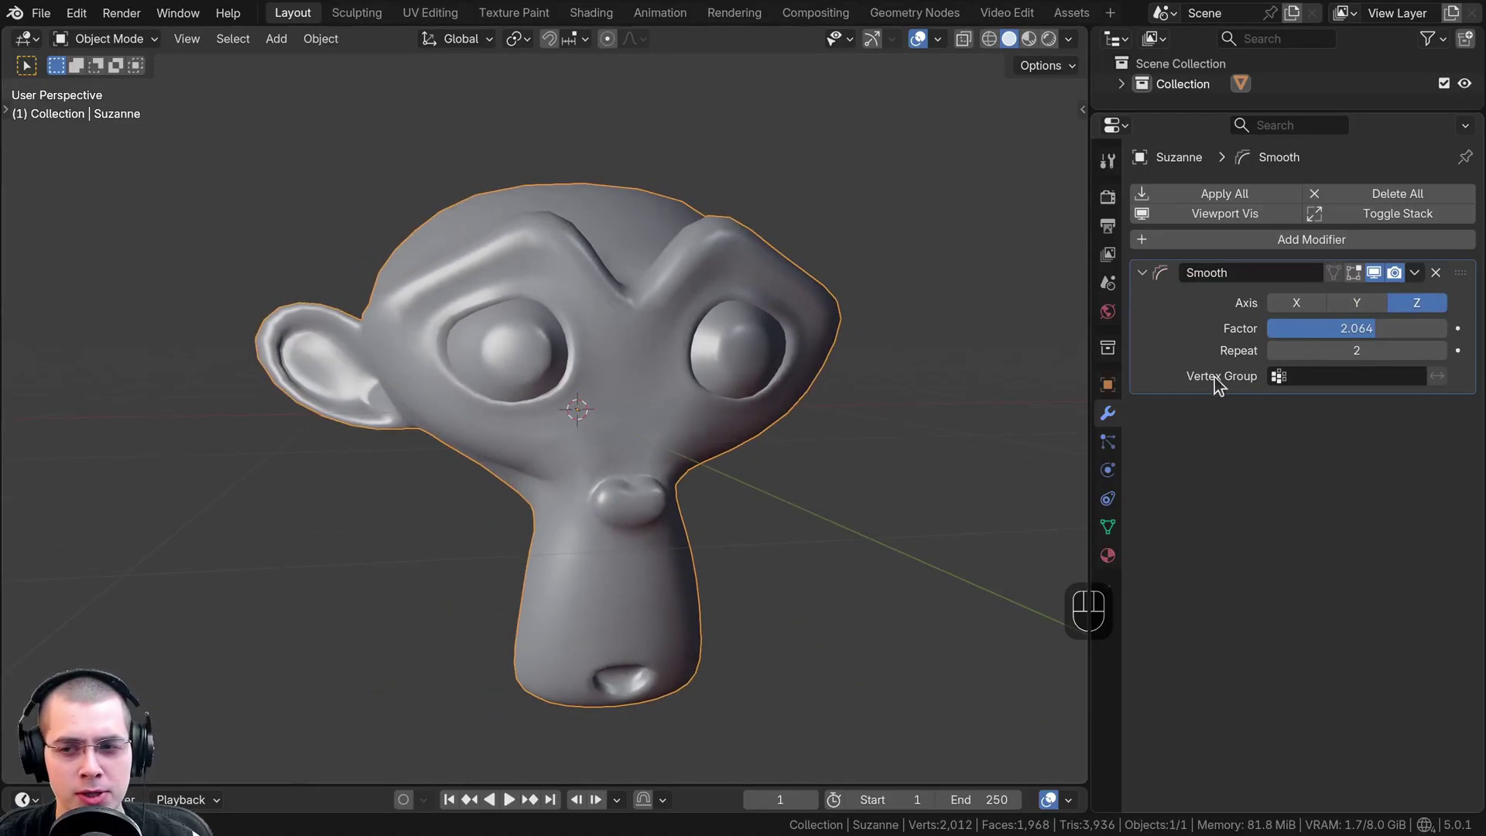
{"action": "left_click", "coordinate": [1308, 300]}
{"action": "left_click", "coordinate": [1353, 312]}
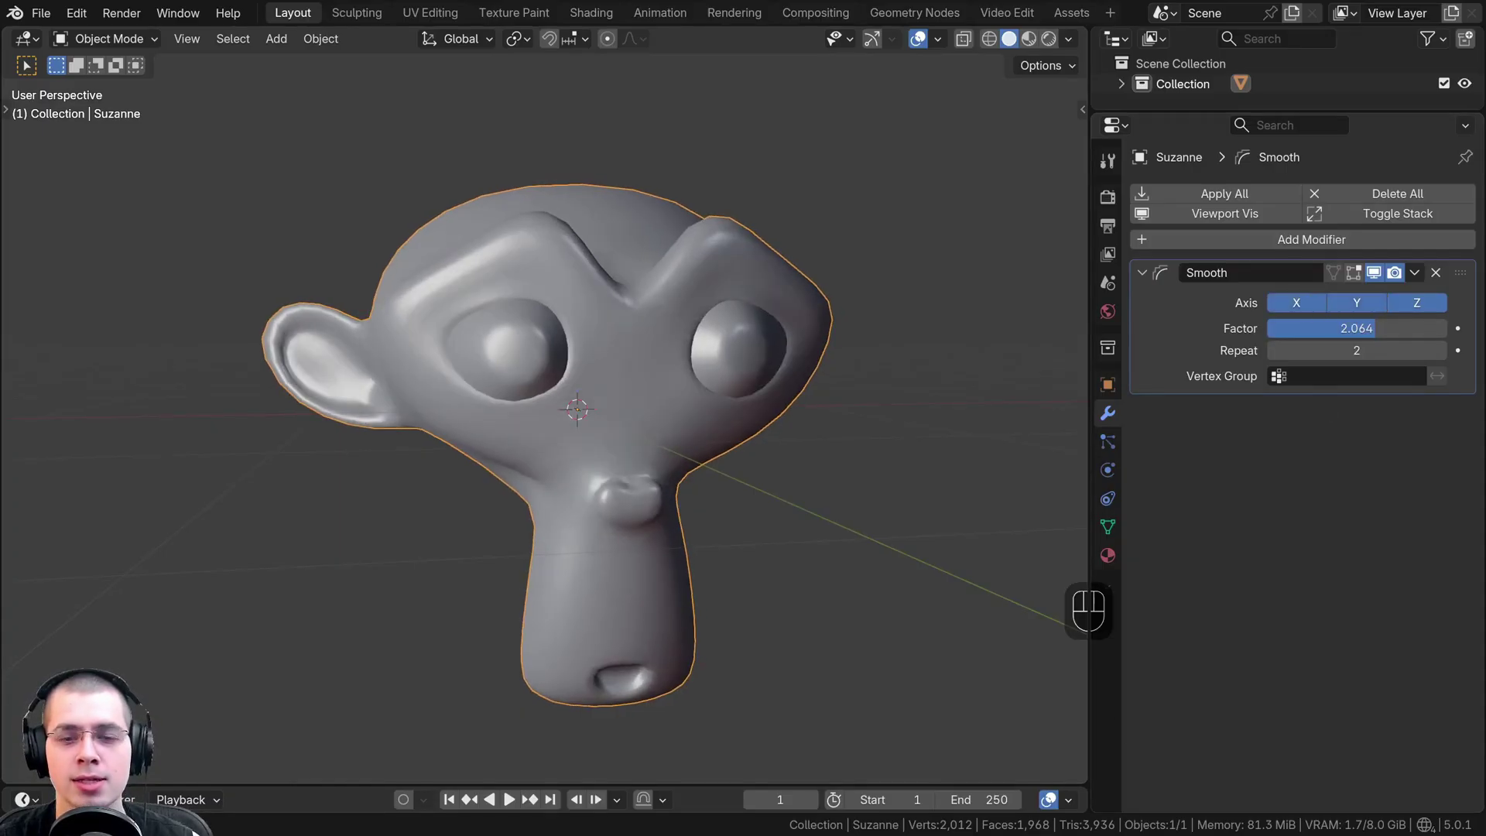
Orbit and toggle the modifier display to compare the smoothed head from the front
{"action": "left_click_drag", "start_coordinate": [615, 397], "coordinate": [564, 409]}
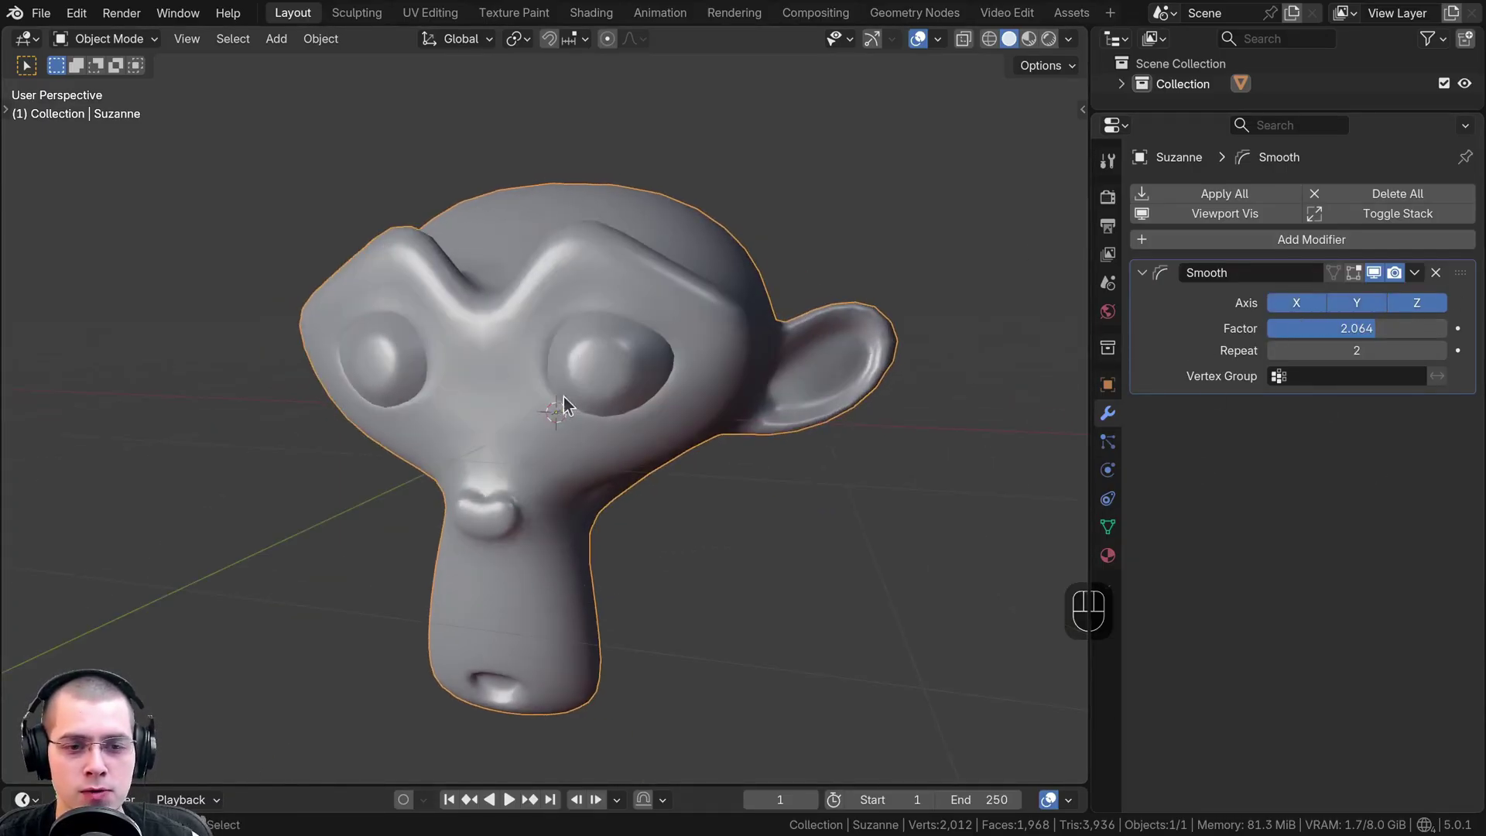
{"action": "left_click", "coordinate": [1382, 278]}
{"action": "double_click", "coordinate": [1381, 278]}
{"action": "left_click_drag", "start_coordinate": [705, 503], "coordinate": [743, 499]}
{"action": "middle_click", "coordinate": [744, 498]}
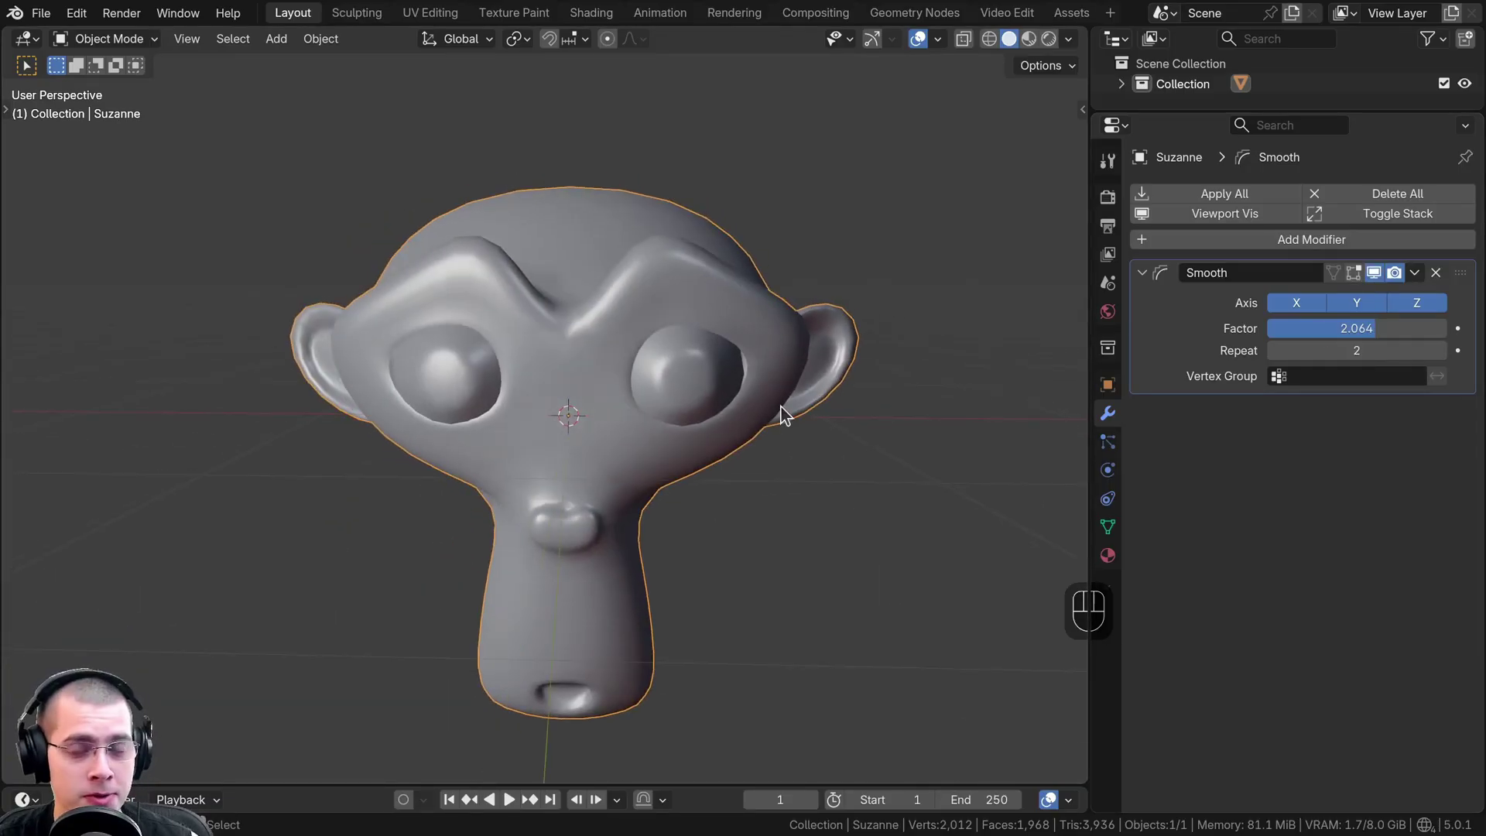
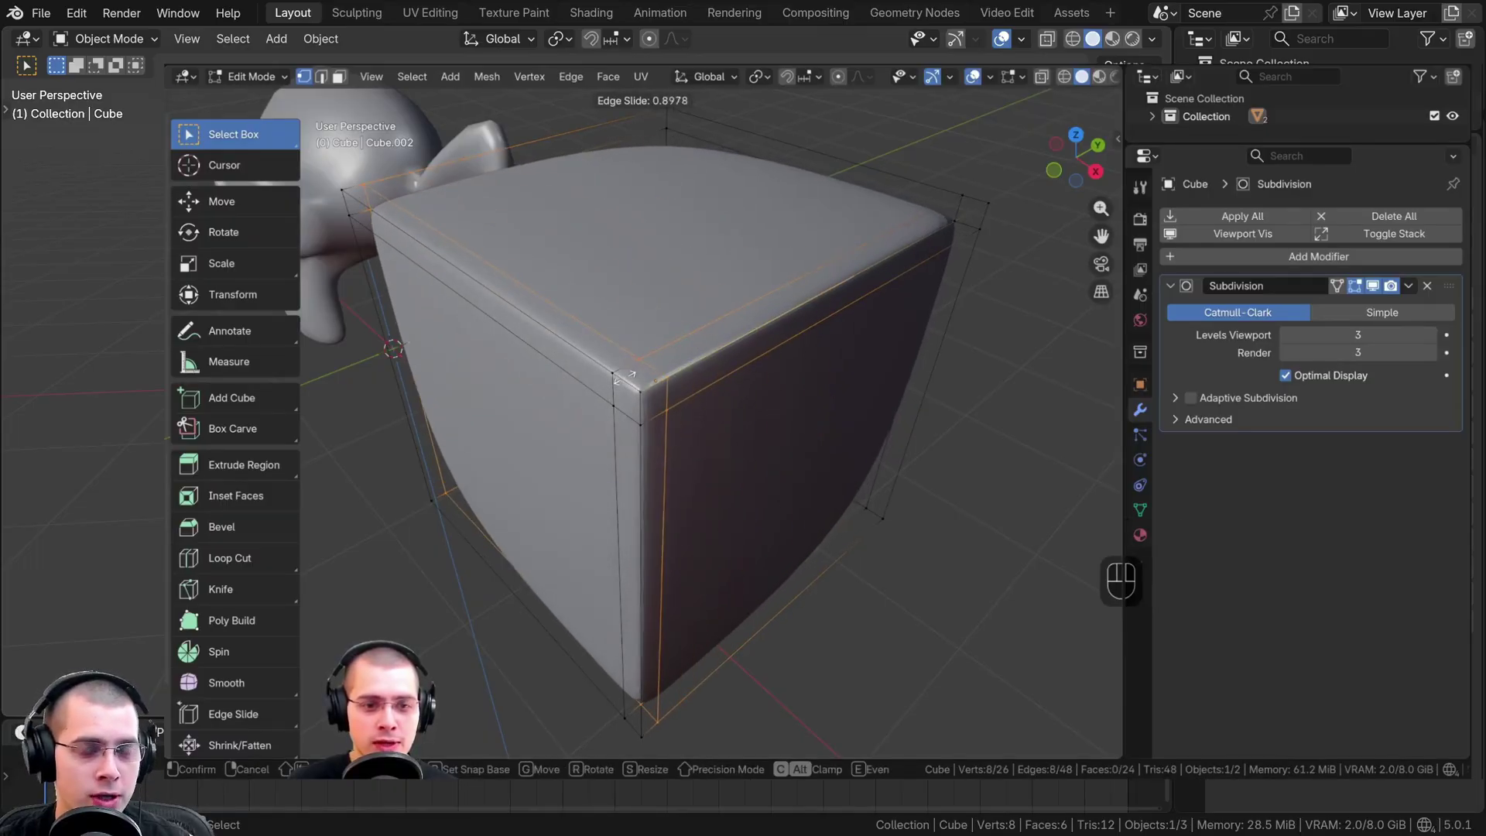
{"action": "key", "text": "g"}
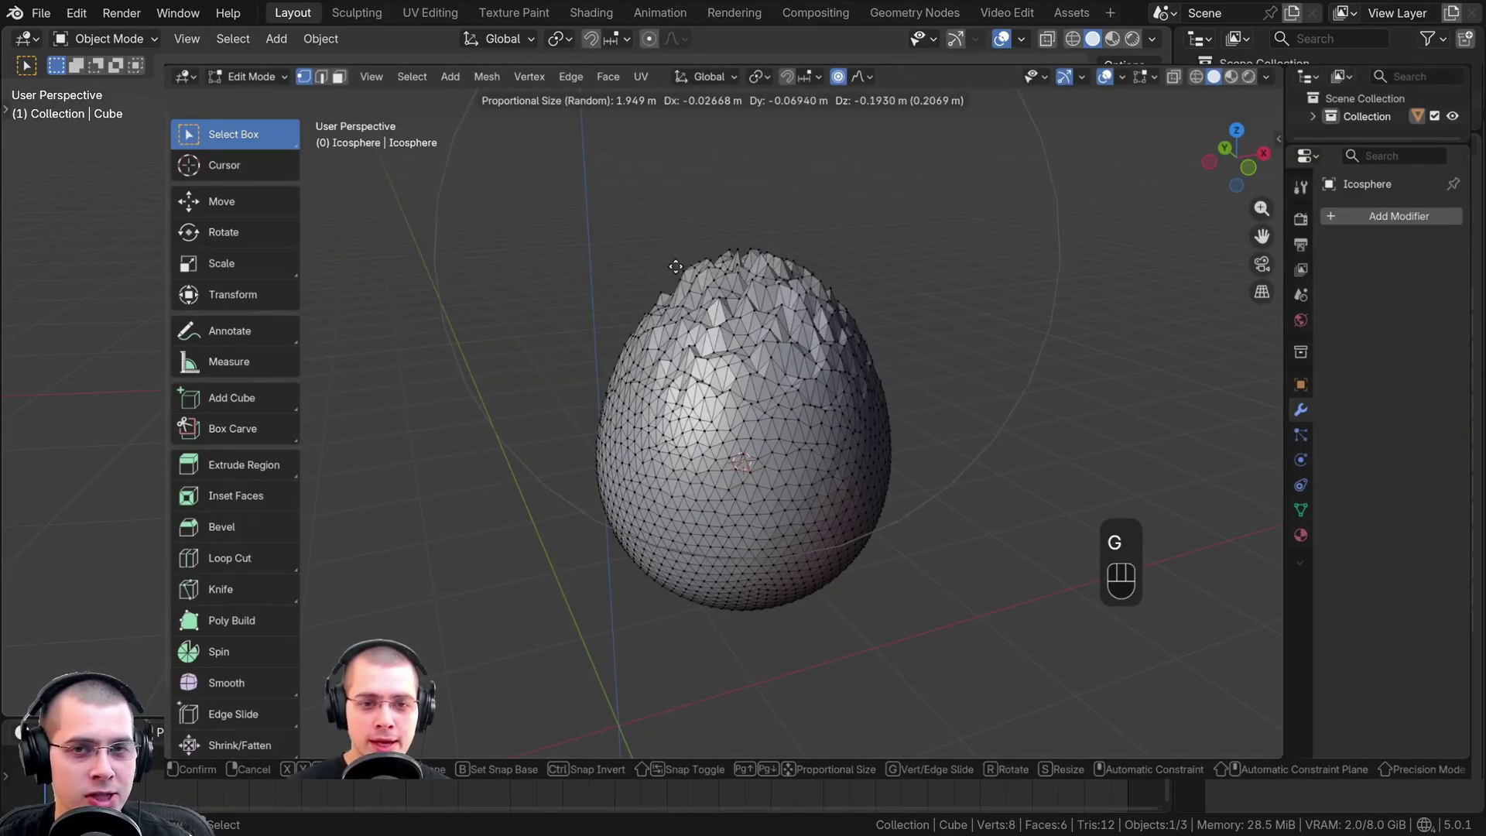